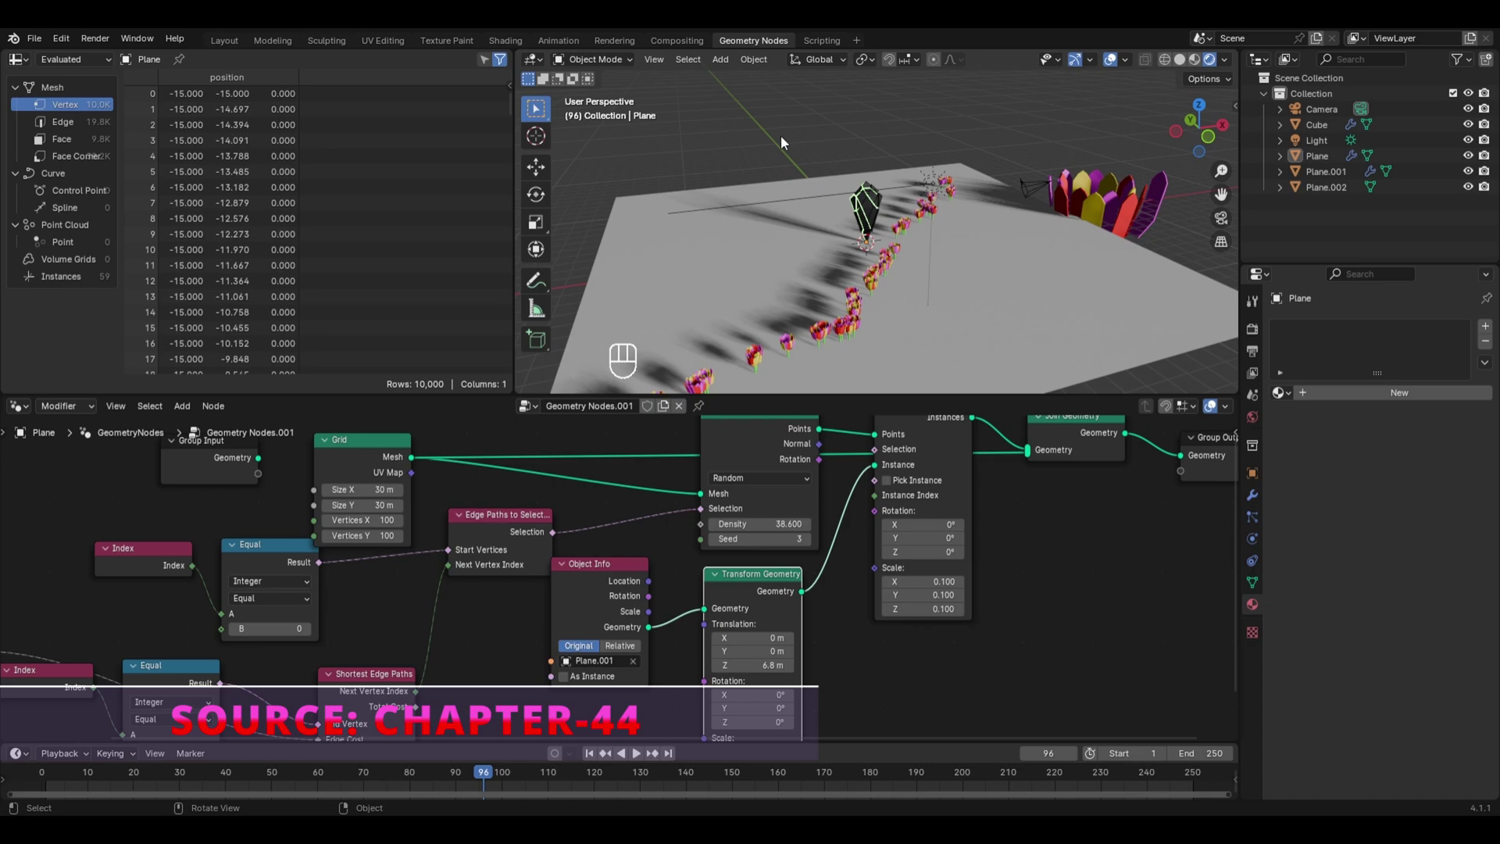
# Step: Orbit around the flower scene and bring up the Shift+A add menu for a new UV sphere
pyautogui.middleClick(884, 252)
pyautogui.moveTo(901, 223); pyautogui.dragTo(924, 265)
pyautogui.middleClick(903, 302)
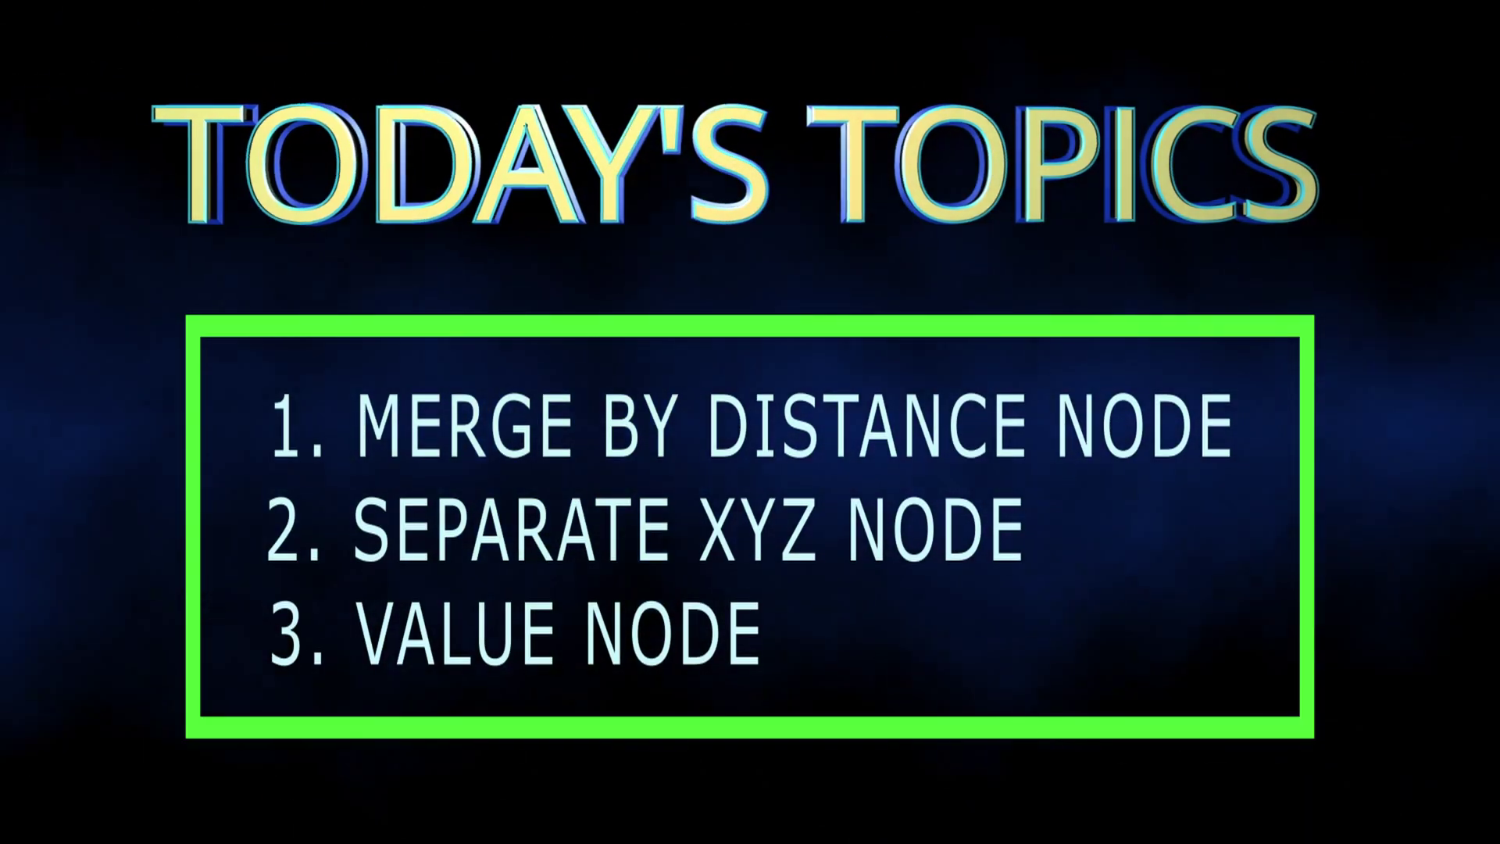
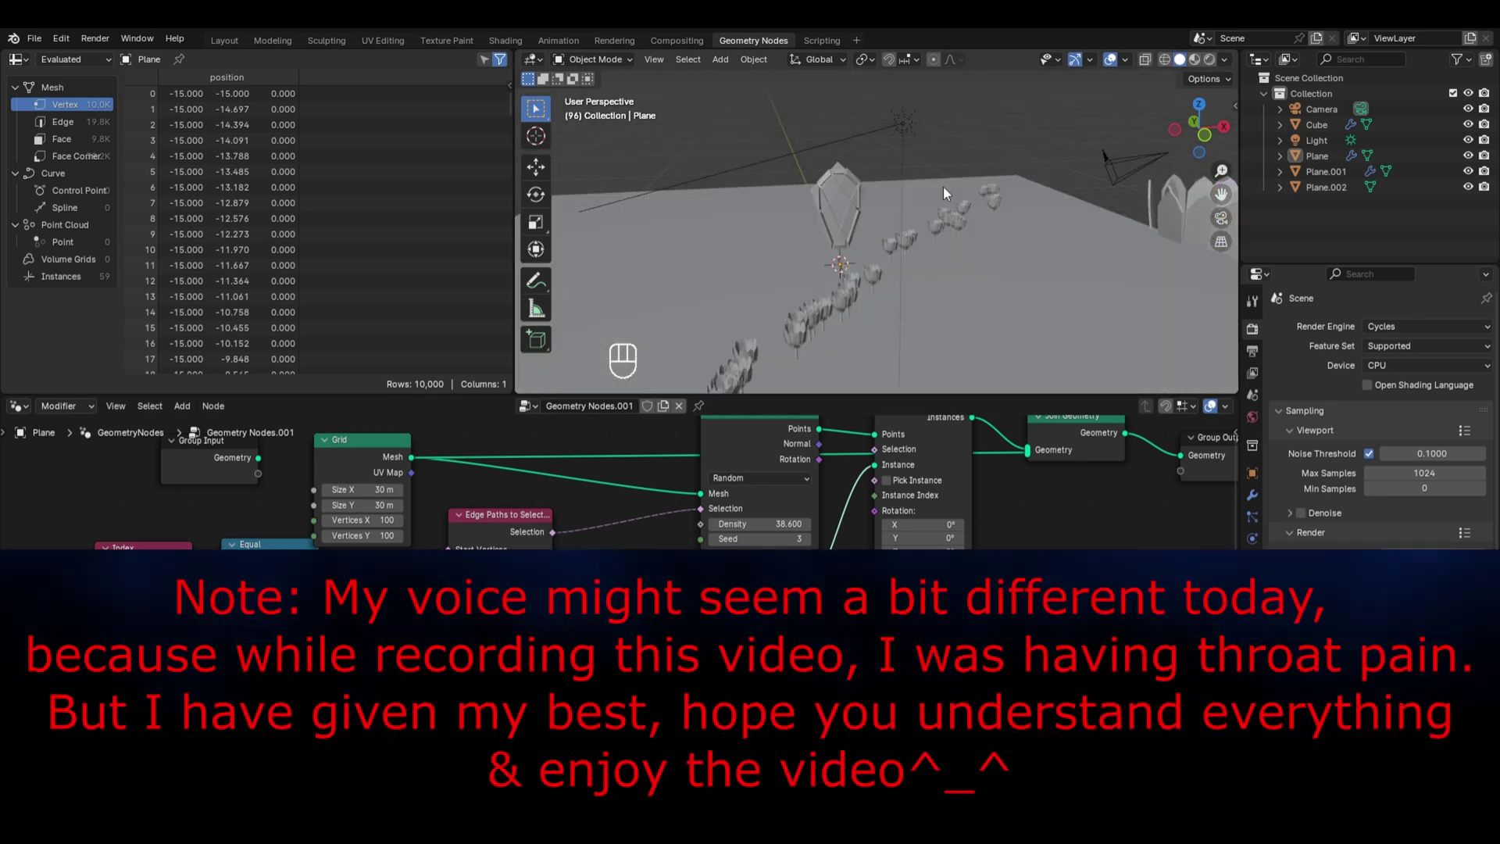
pyautogui.press('shift+a')
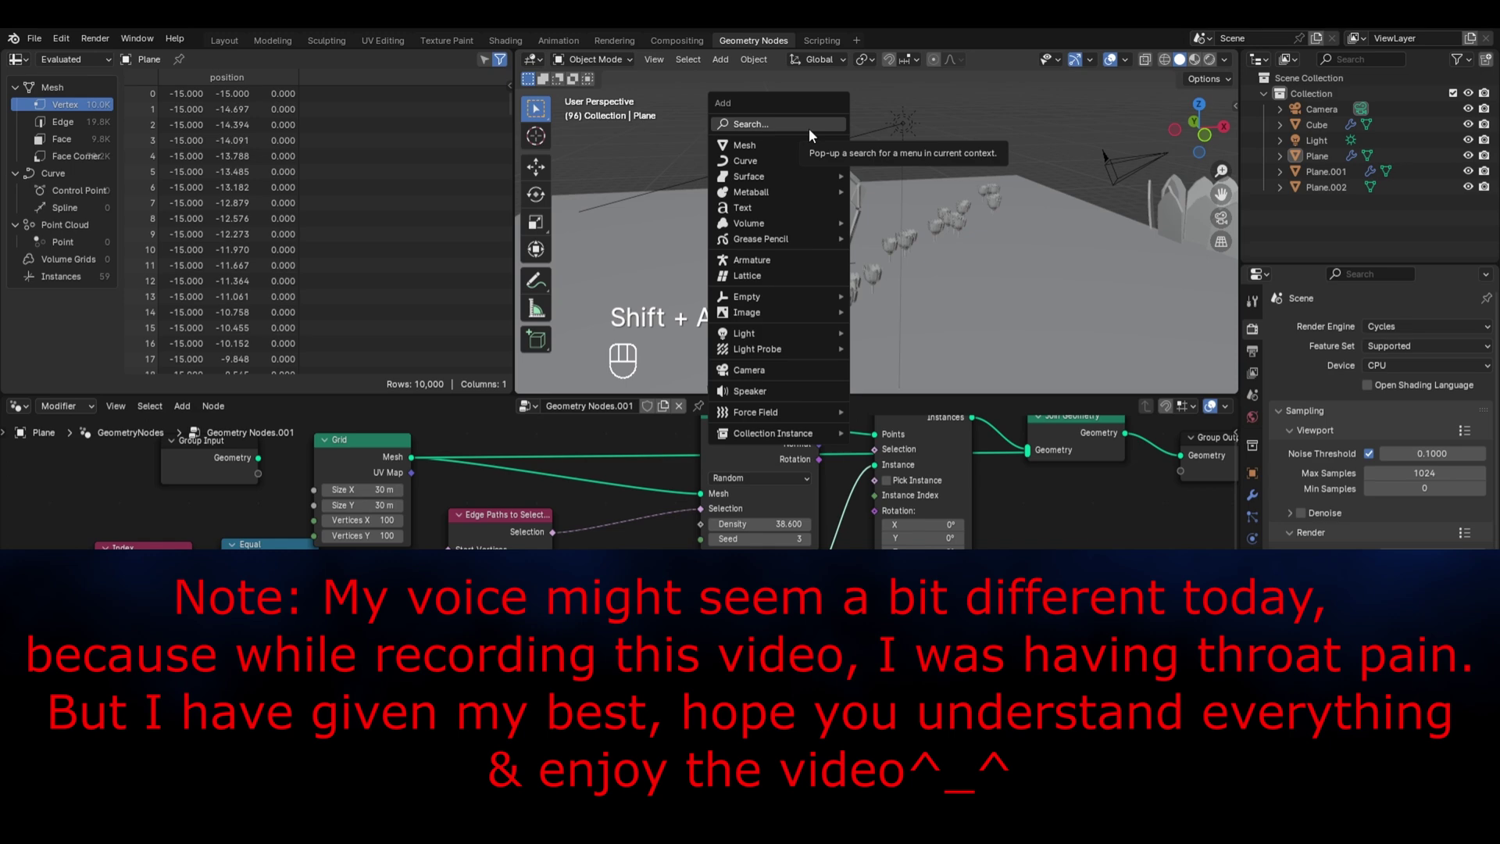
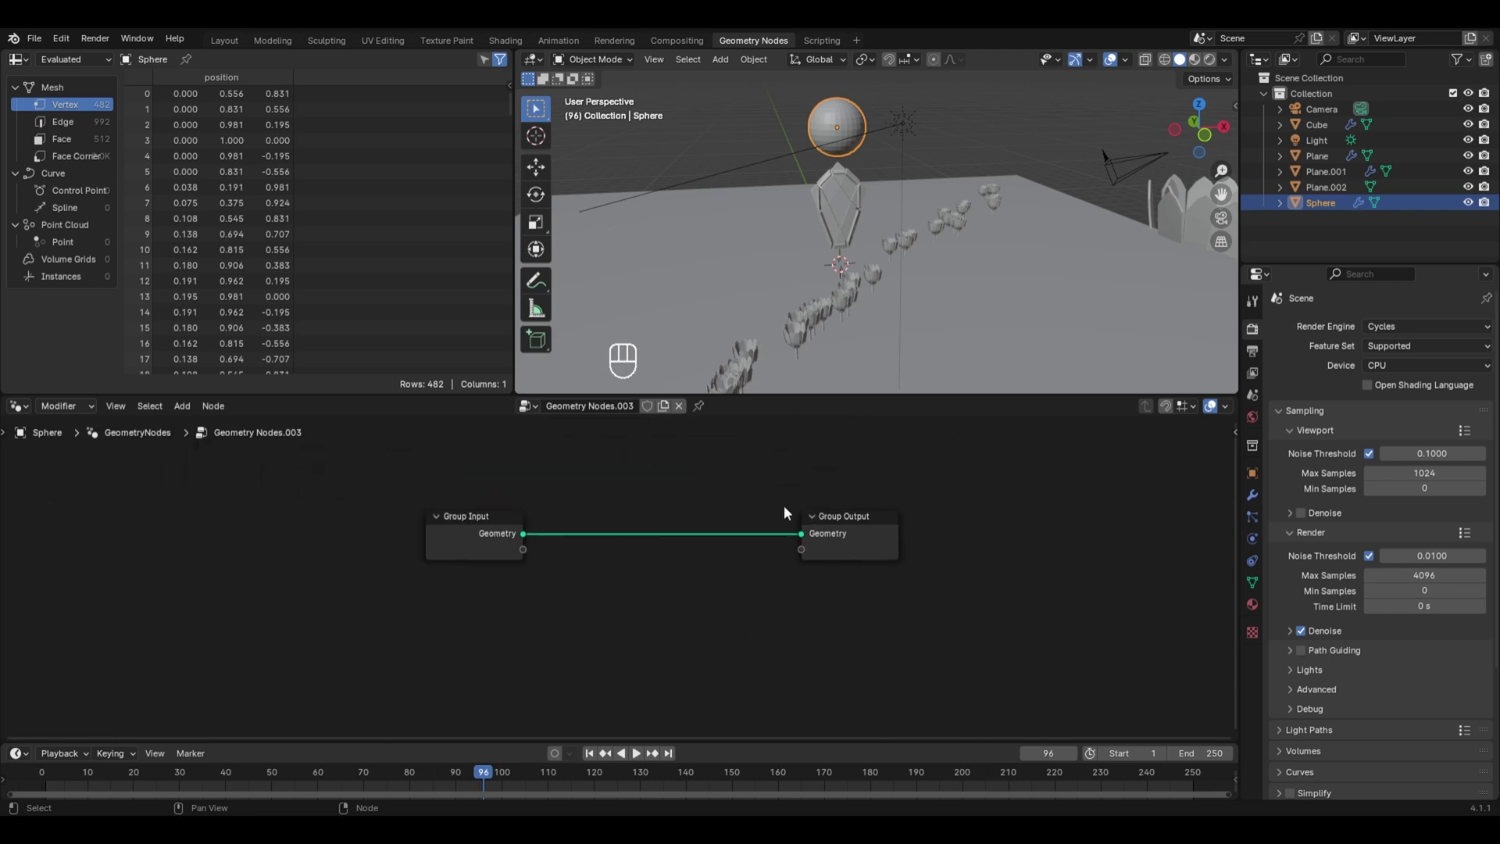
# Step: Insert a Merge by Distance node on the link between Group Input and Group Output
pyautogui.press('shift+a')
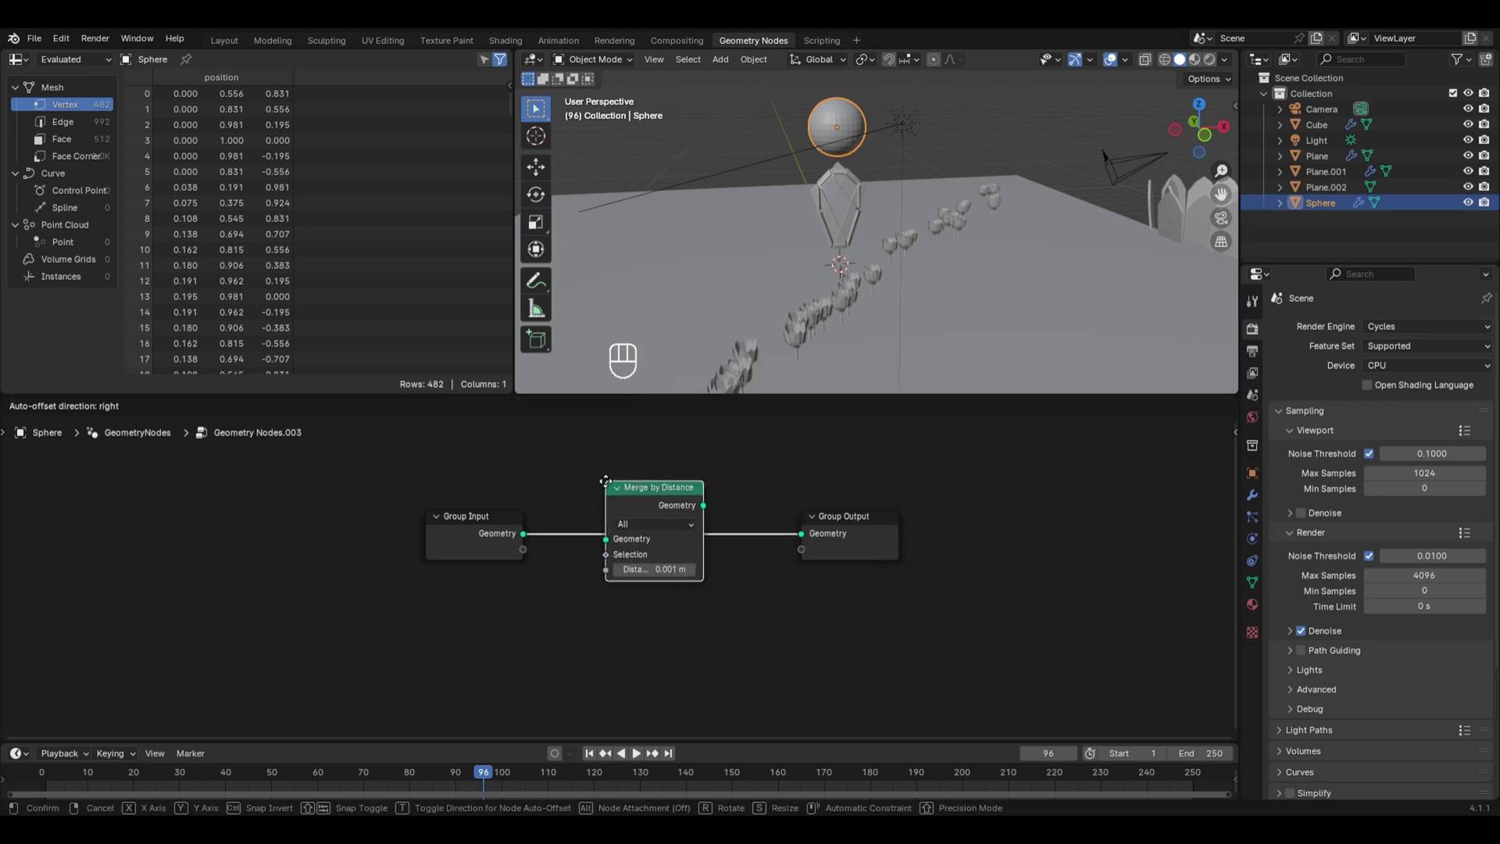
pyautogui.moveTo(811, 96); pyautogui.dragTo(847, 195)
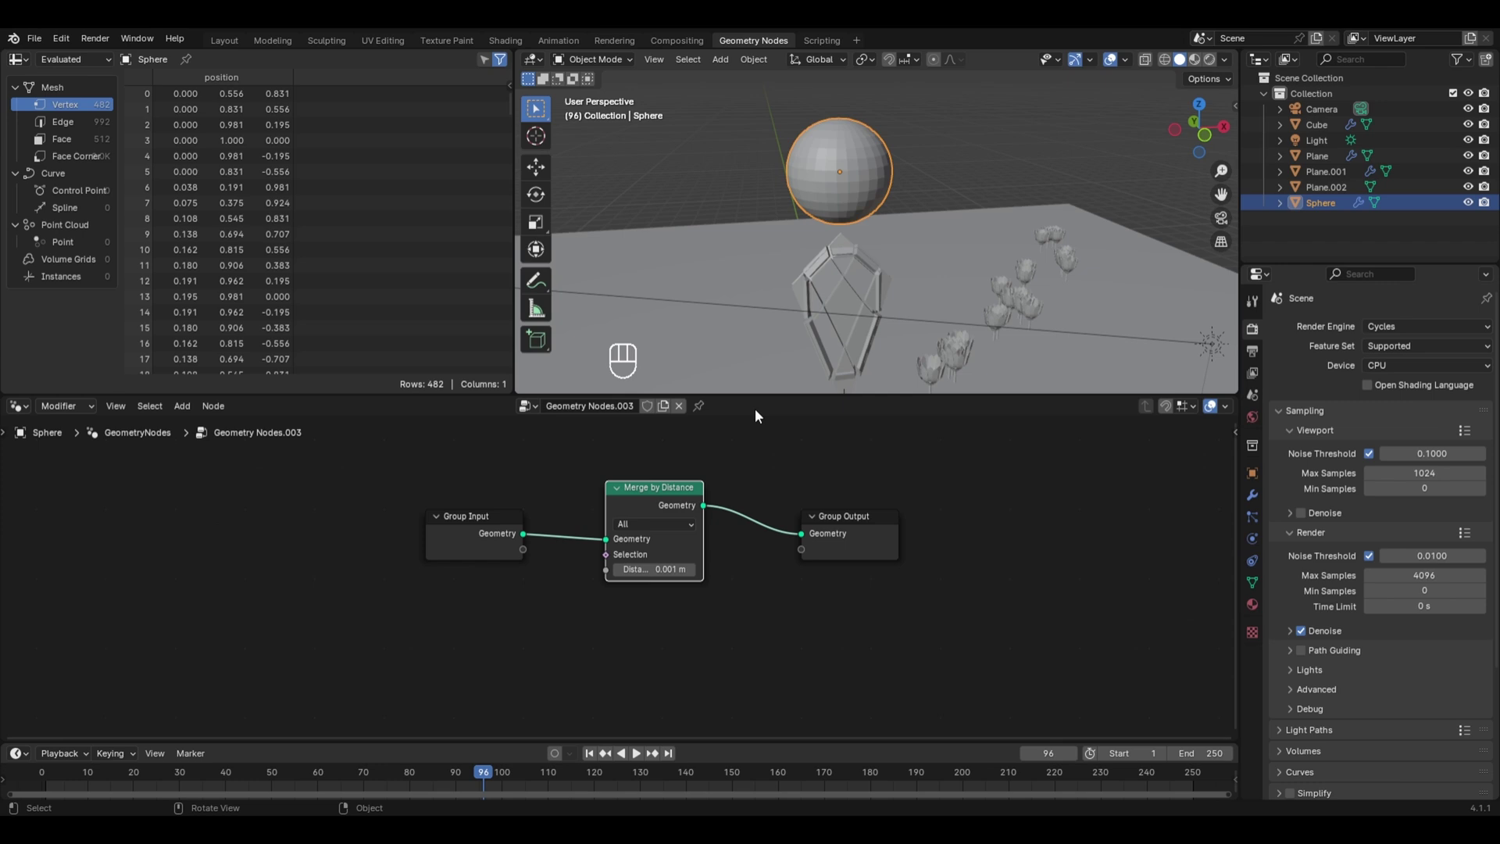
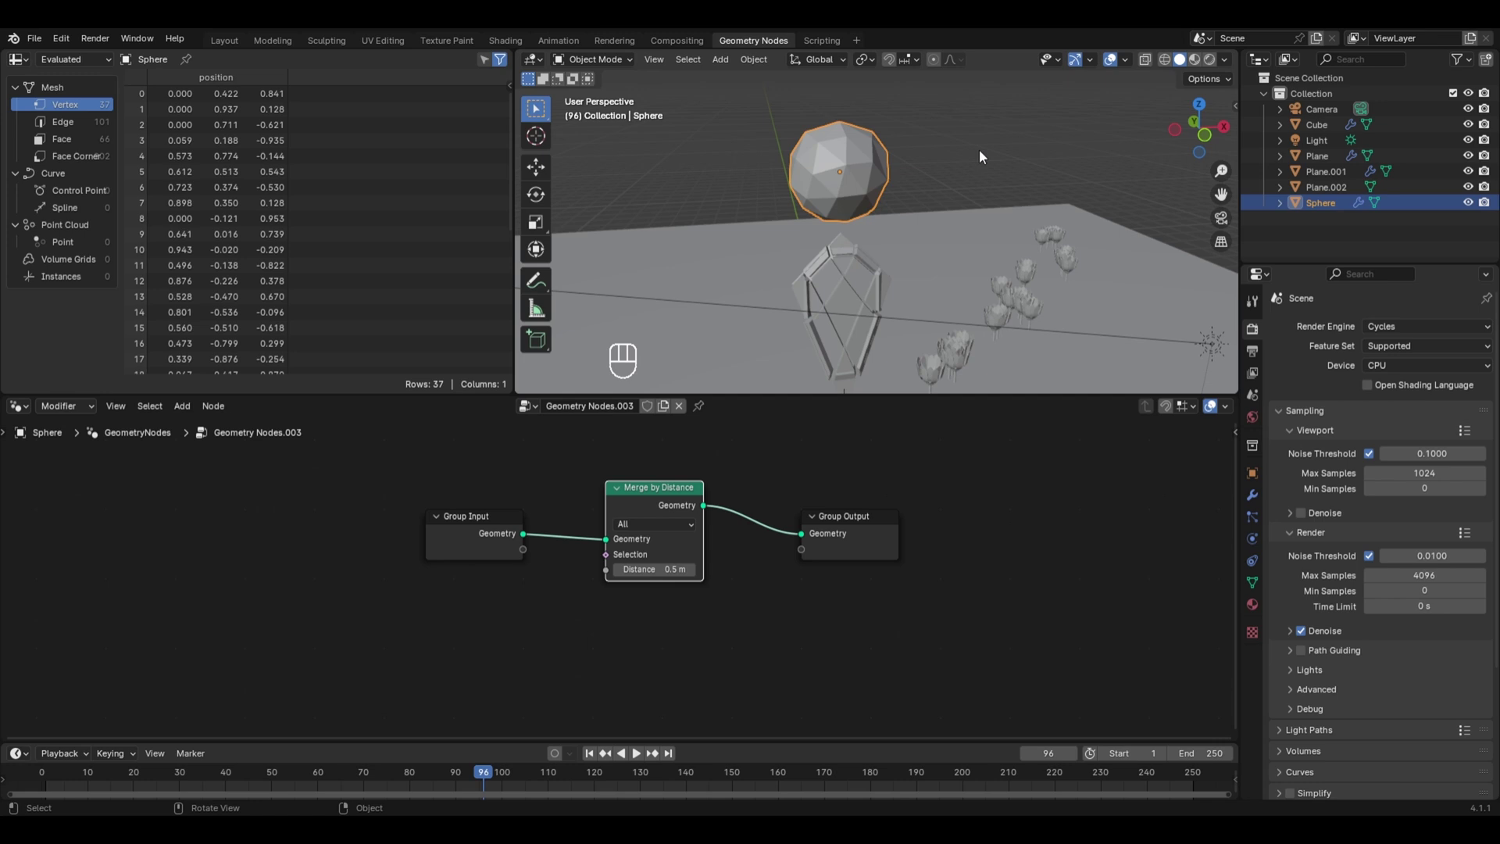
# Step: Duplicate all of the sphere's vertices in Edit Mode and shift the copy along X
pyautogui.press('Tab')
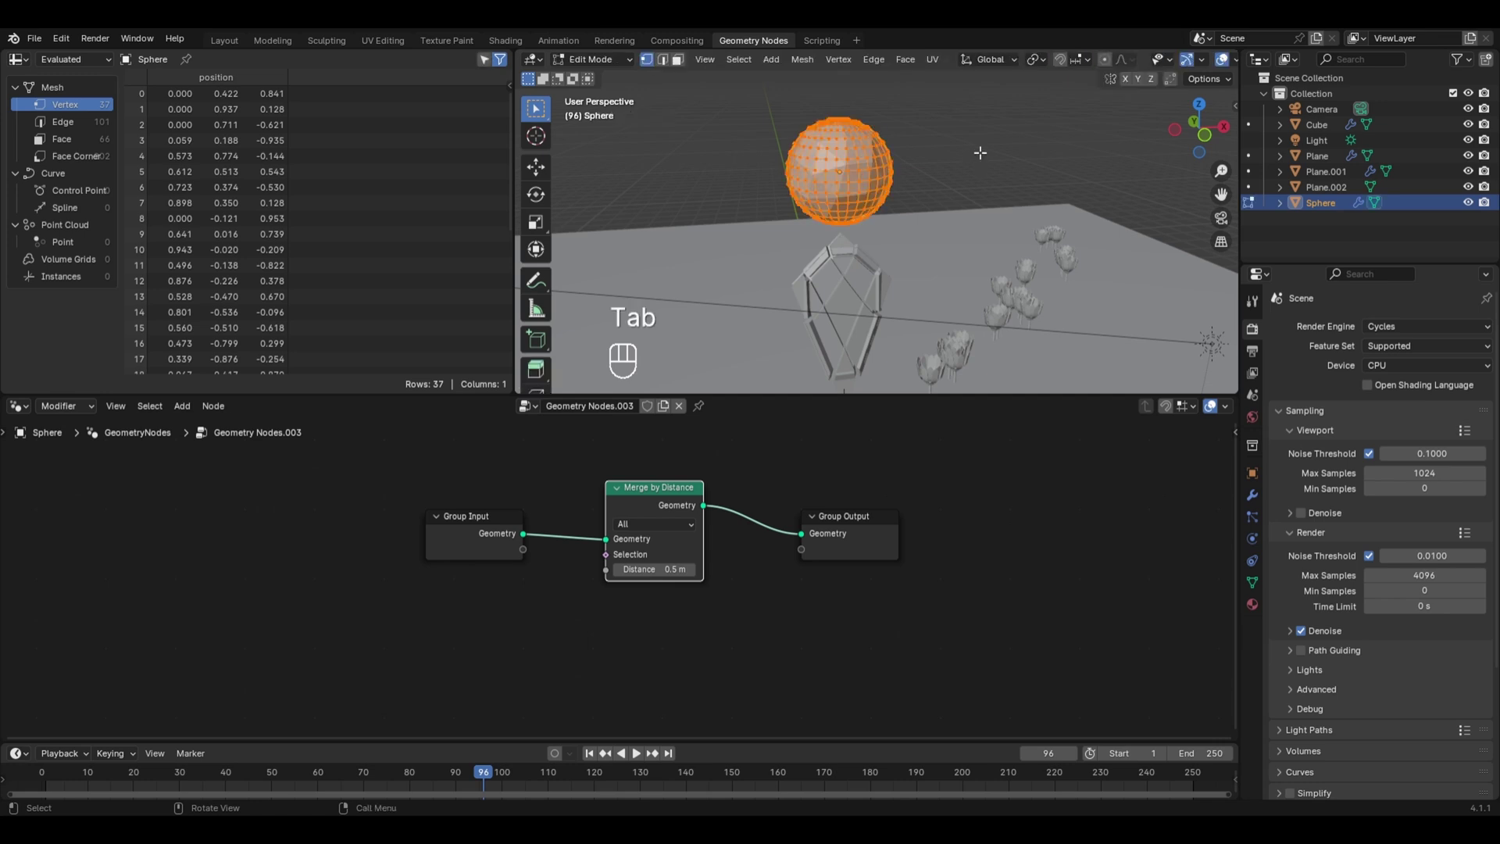
pyautogui.press('a')
pyautogui.press('shift+d')
pyautogui.press('x')
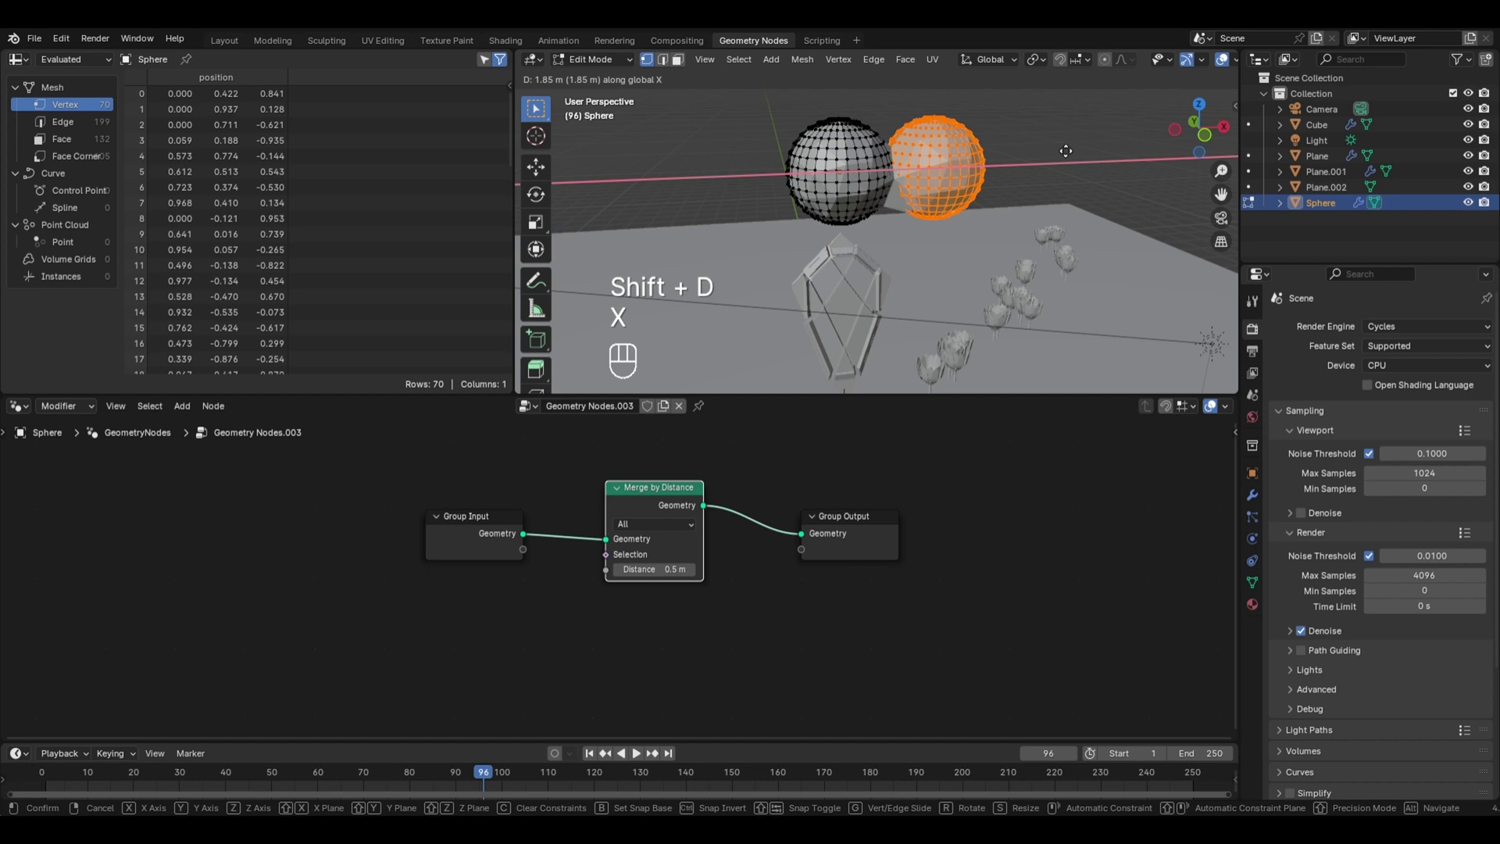
pyautogui.press('Tab')
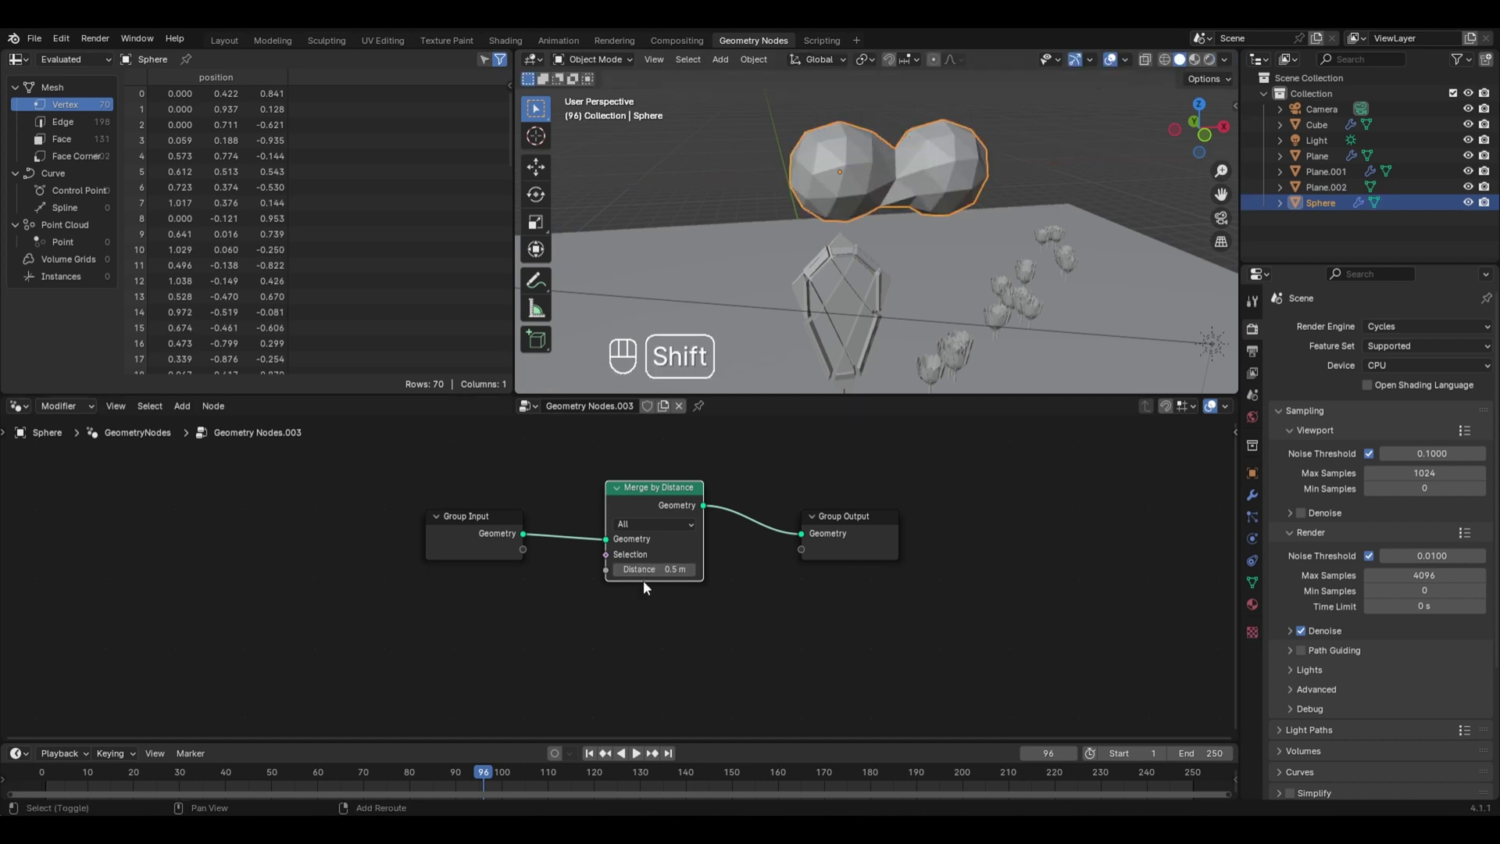
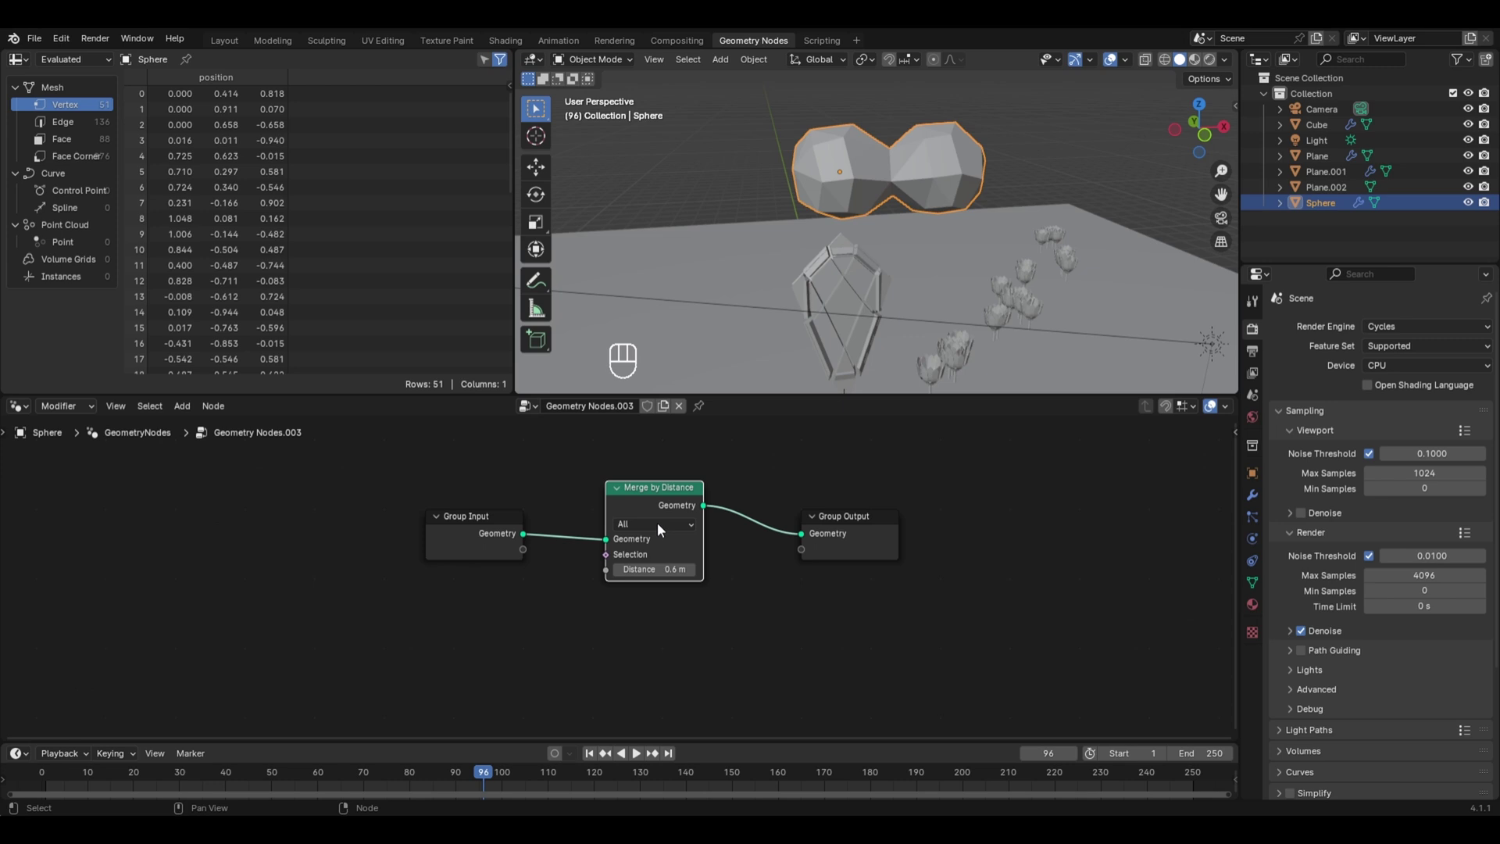
# Step: Adjust the Merge by Distance node's distance value with Connected mode active
pyautogui.moveTo(659, 525); pyautogui.dragTo(659, 576)
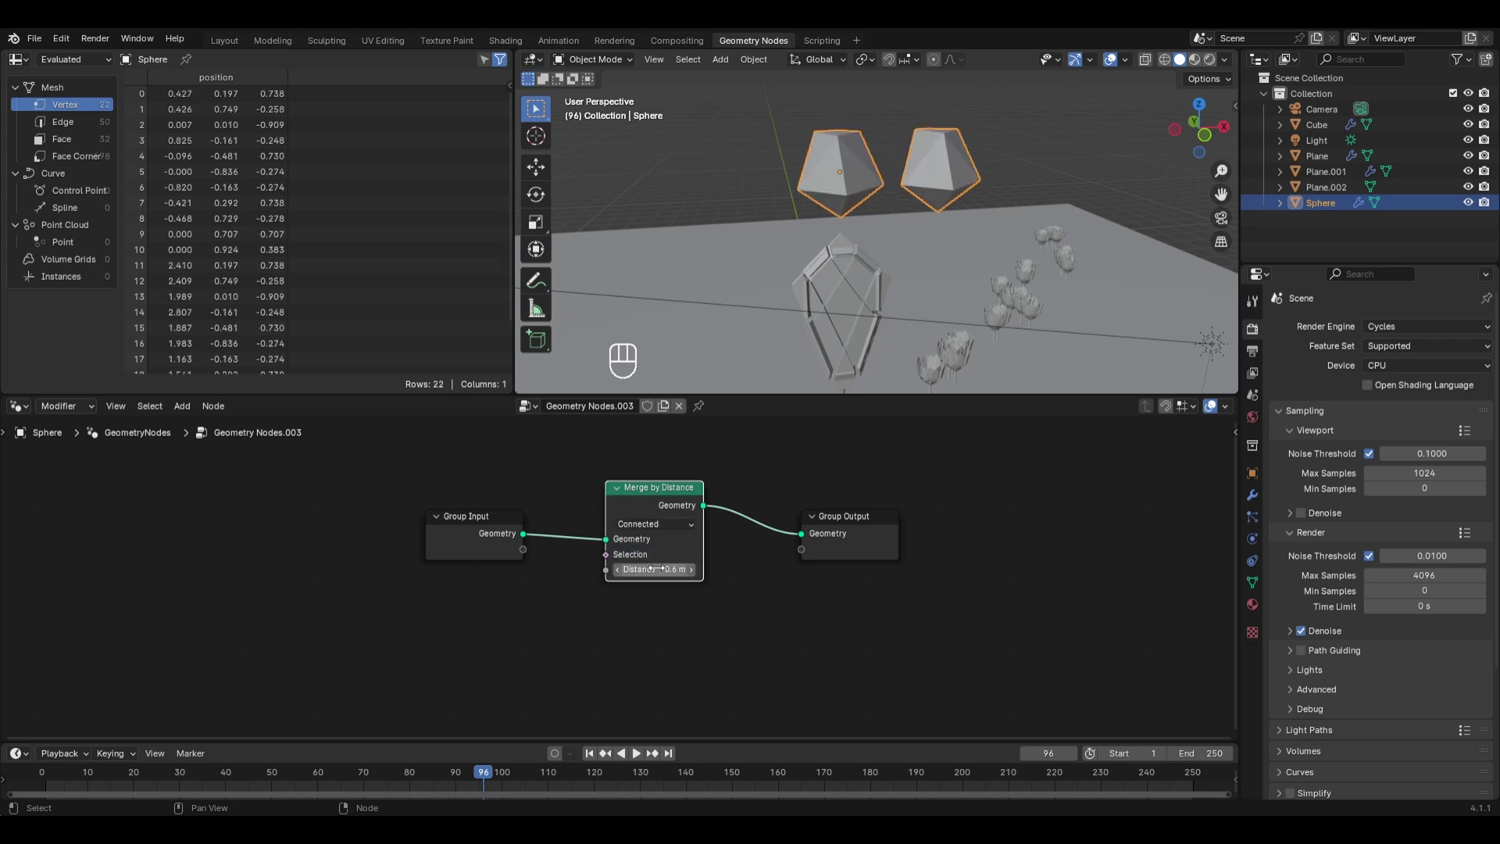
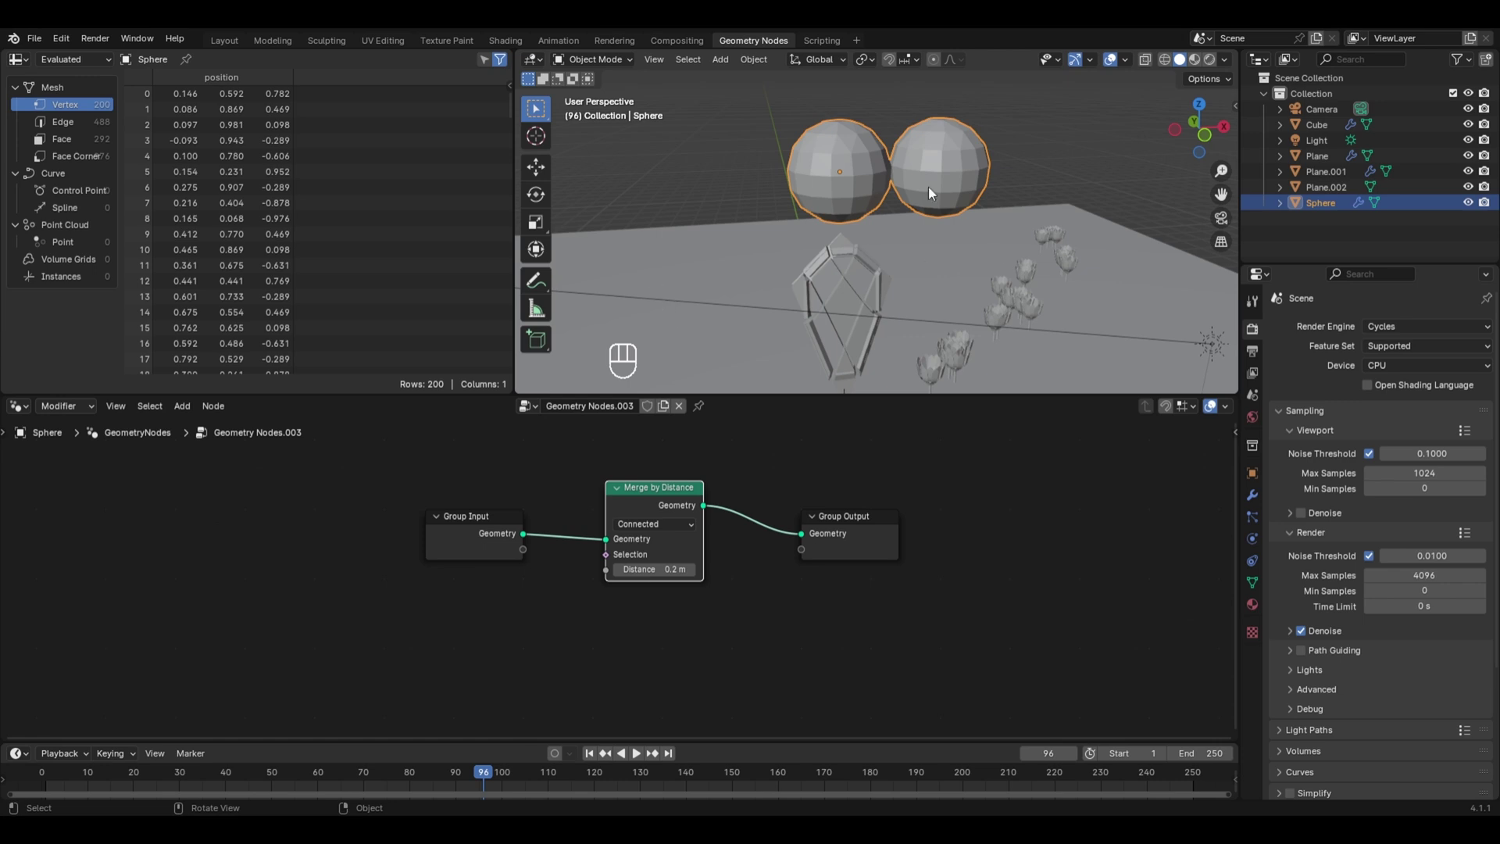
# Step: Scale Cube.001 up in Edit Mode into a big box roughly 14 m per side
pyautogui.press('x')
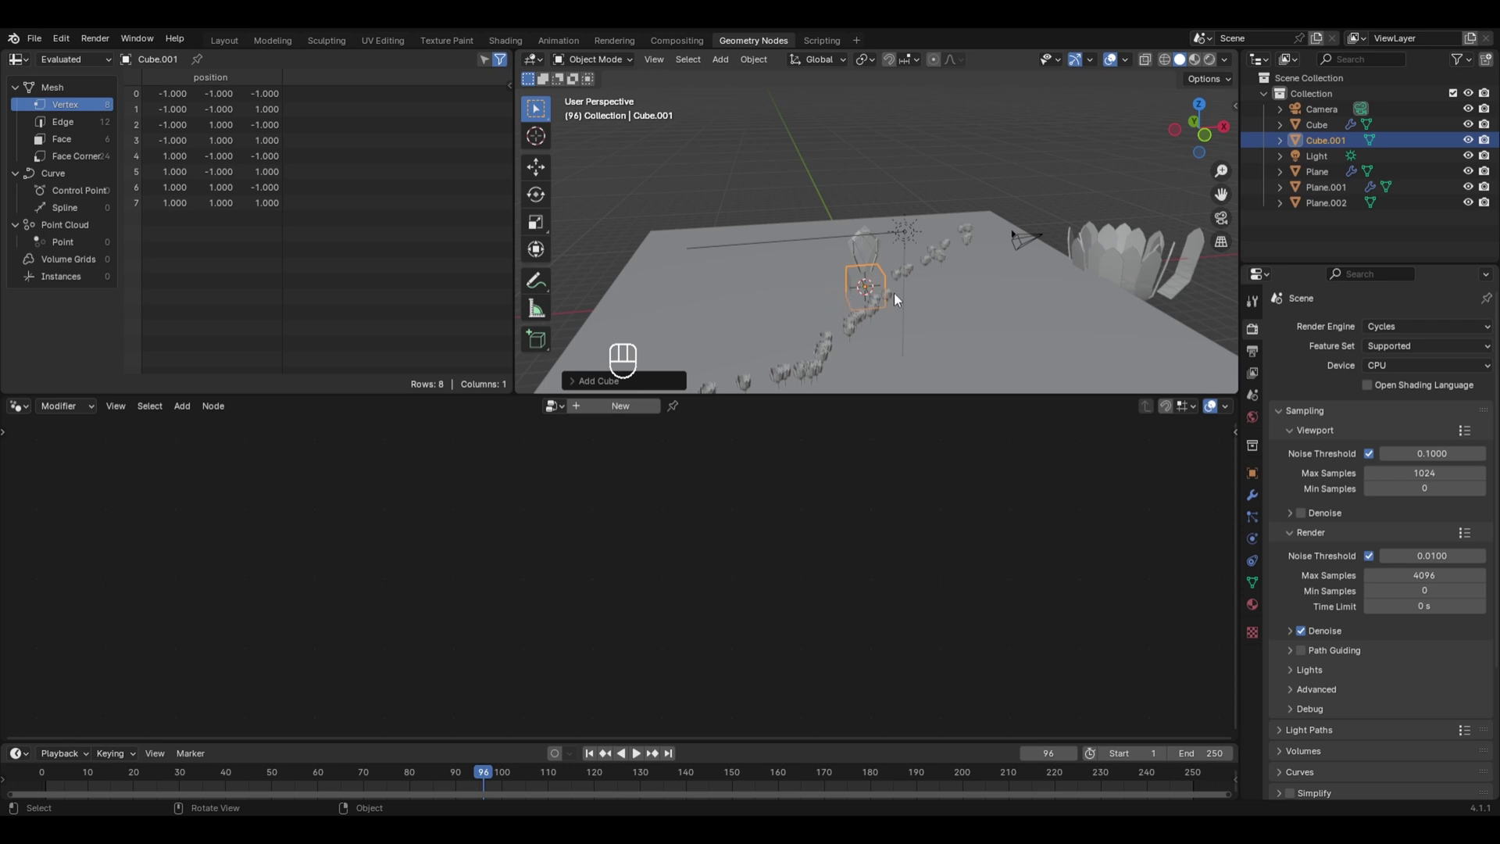
pyautogui.press('Tab')
pyautogui.press('s')
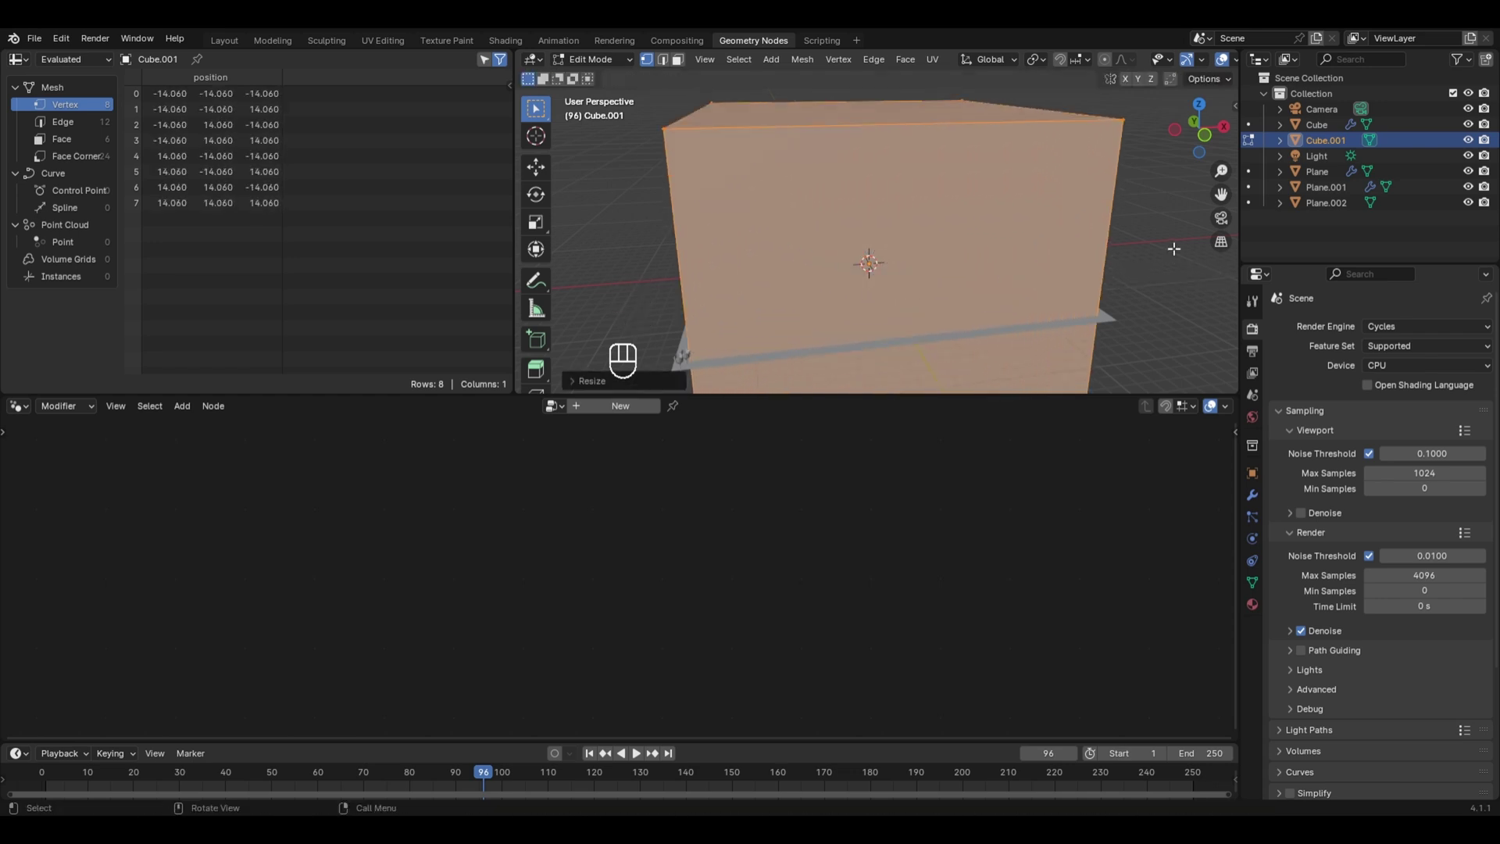
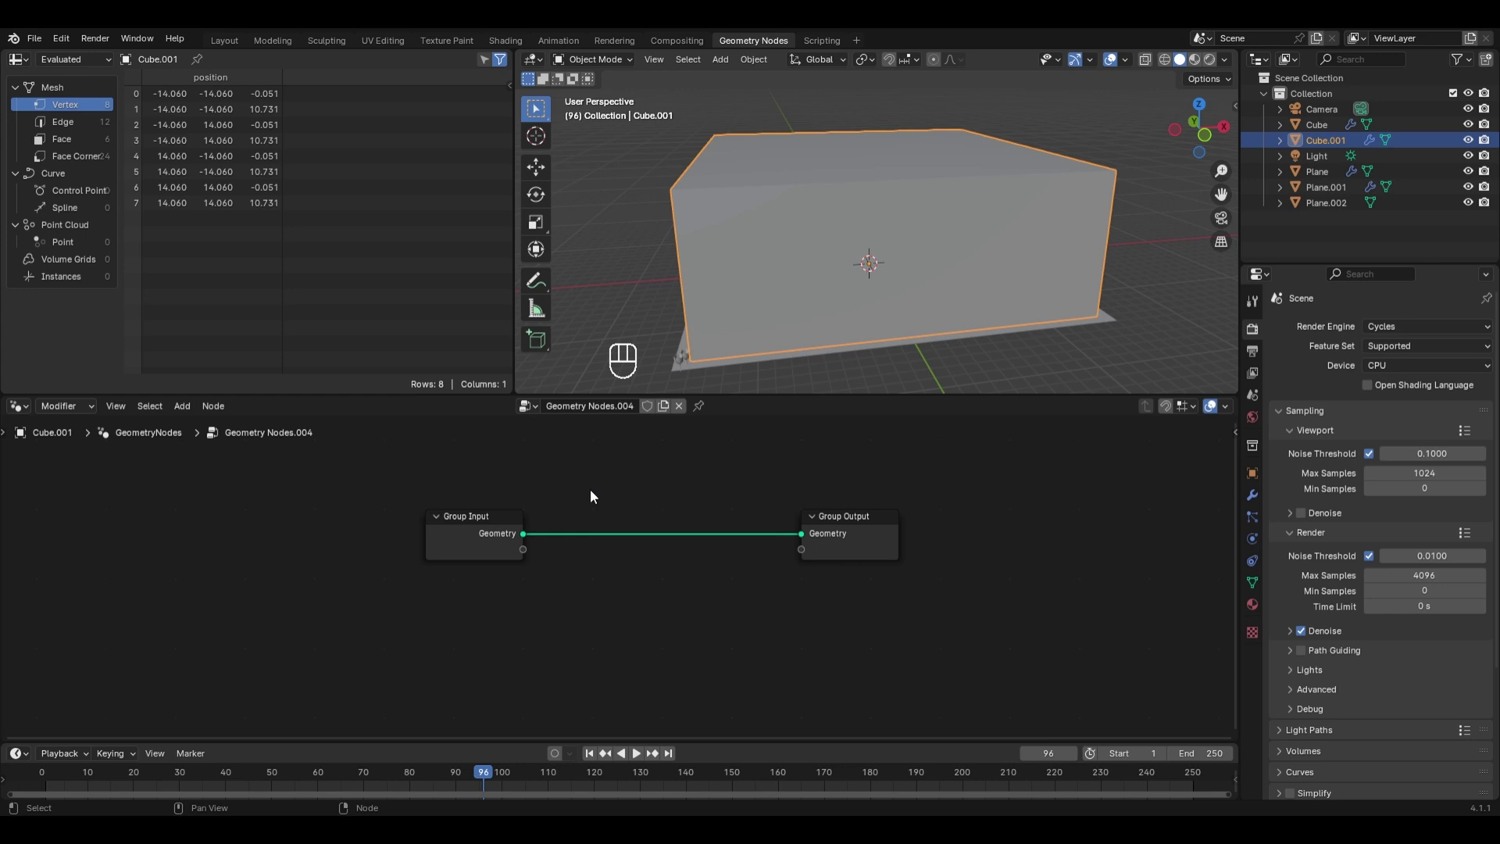
# Step: Add Mesh to Volume and Distribute Points in Volume nodes into Cube.001's chain, scattering ~7.7K points
pyautogui.press('shift+a')
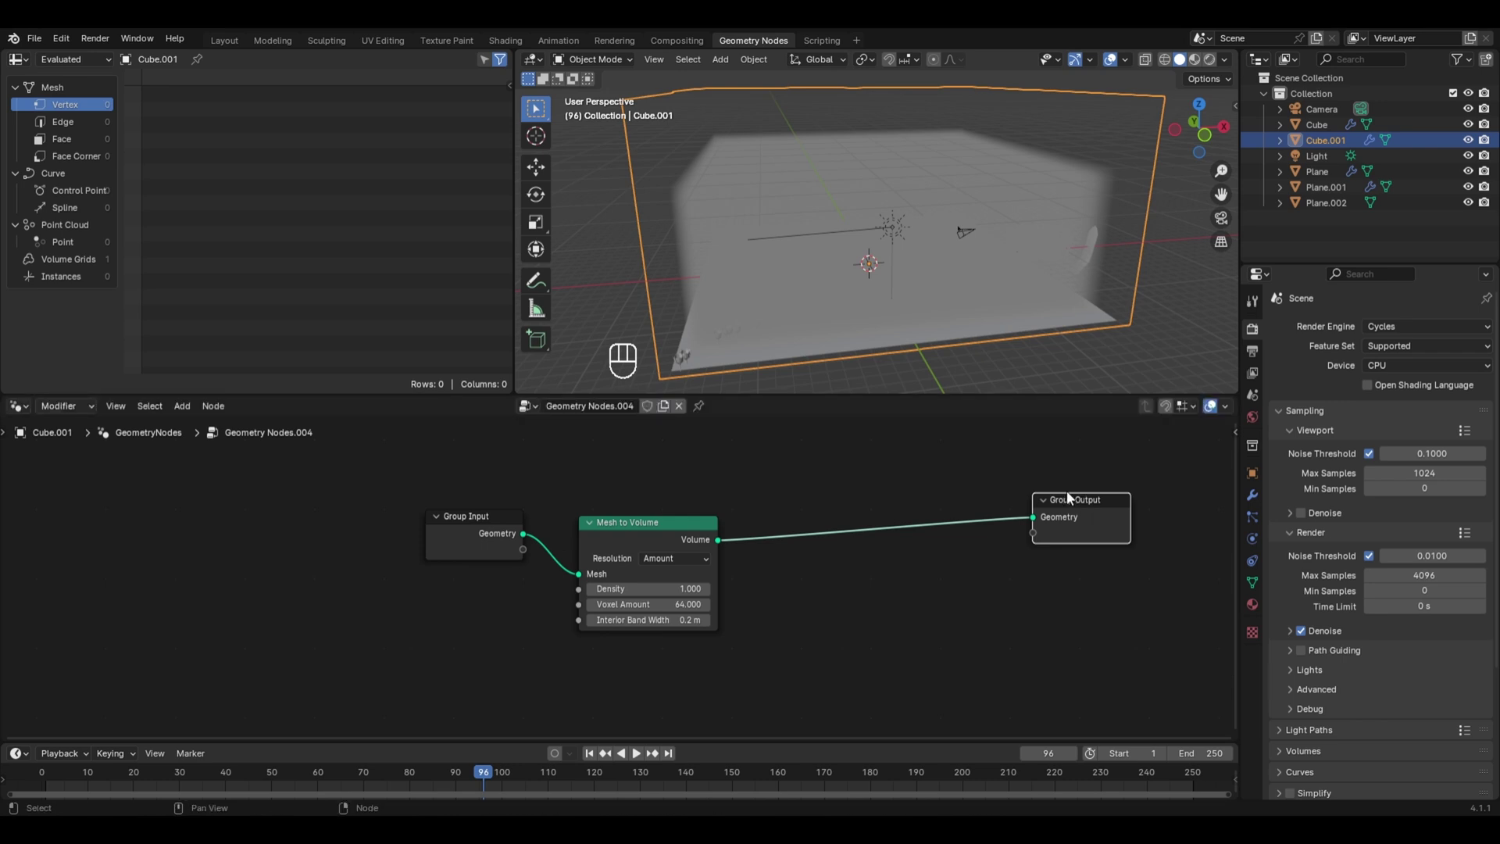
pyautogui.press('shift+a')
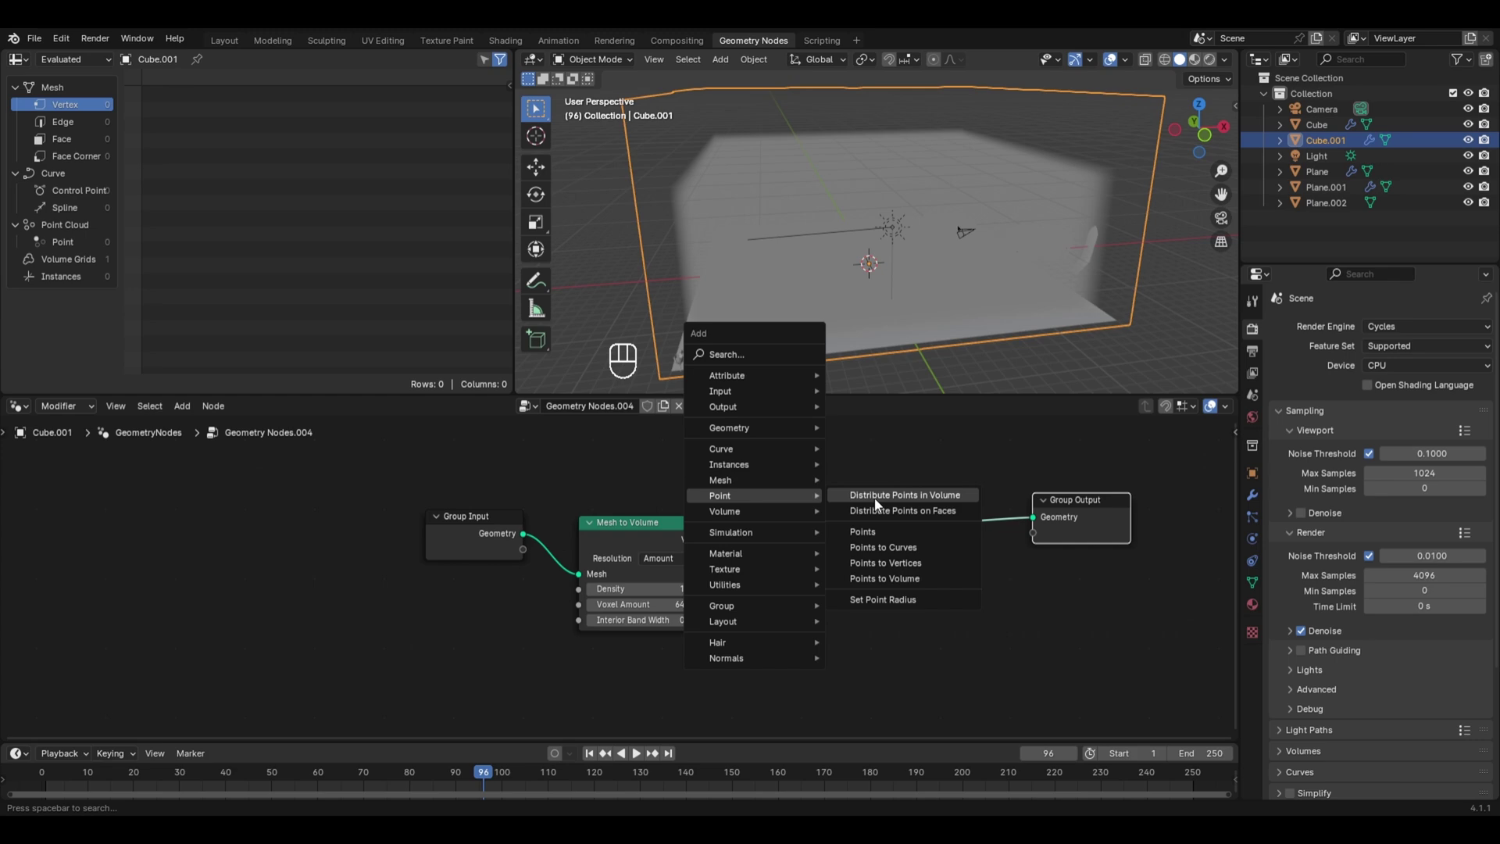
pyautogui.moveTo(926, 238); pyautogui.dragTo(881, 171)
pyautogui.moveTo(881, 171); pyautogui.dragTo(1028, 255)
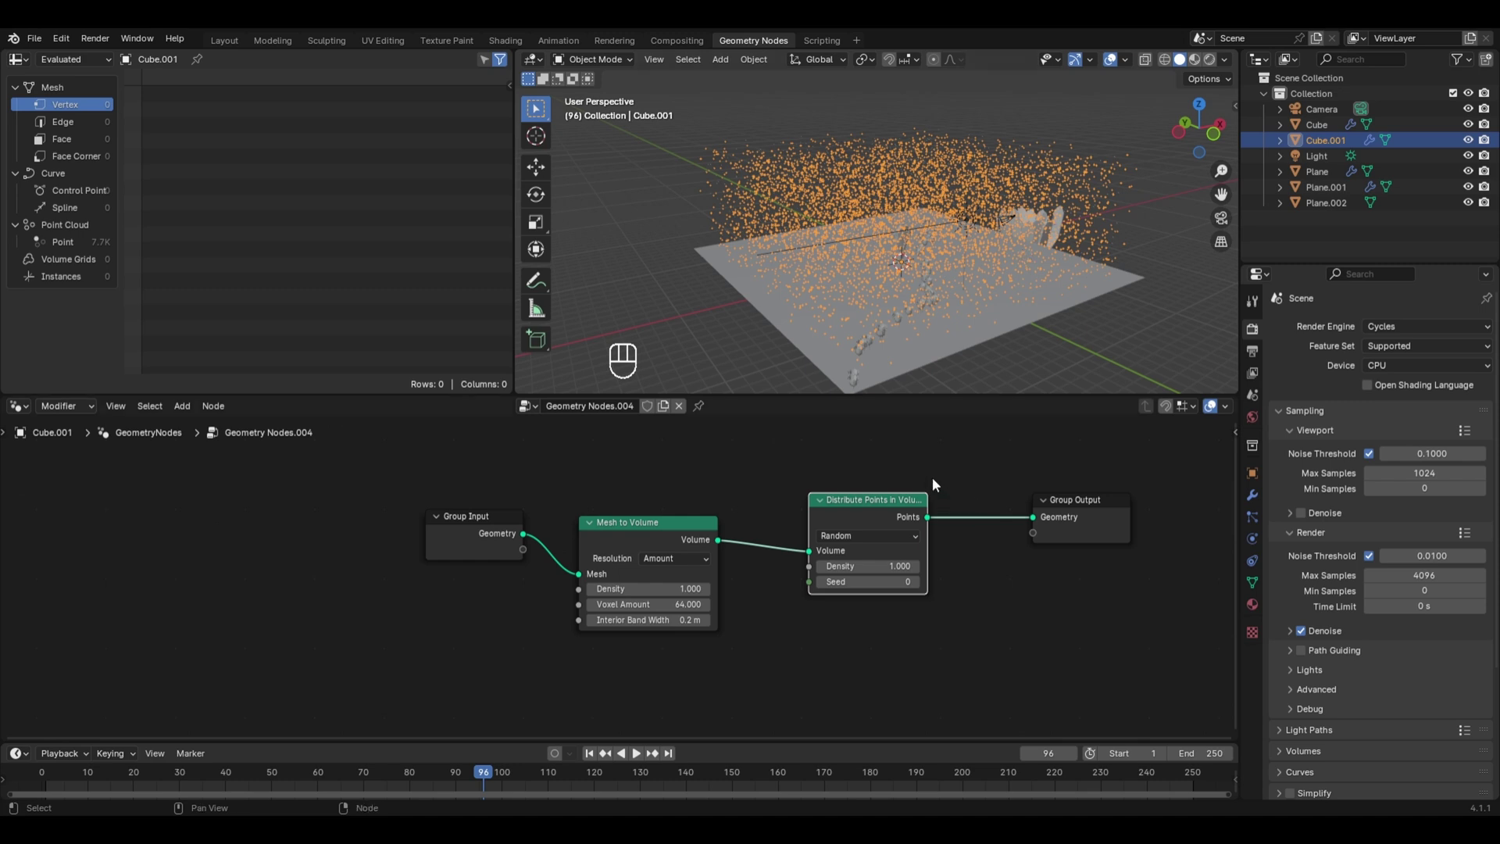
# Step: Add a Merge by Distance node at 1.5 m and an Instance on Points node before Group Output
pyautogui.press('shift+a')
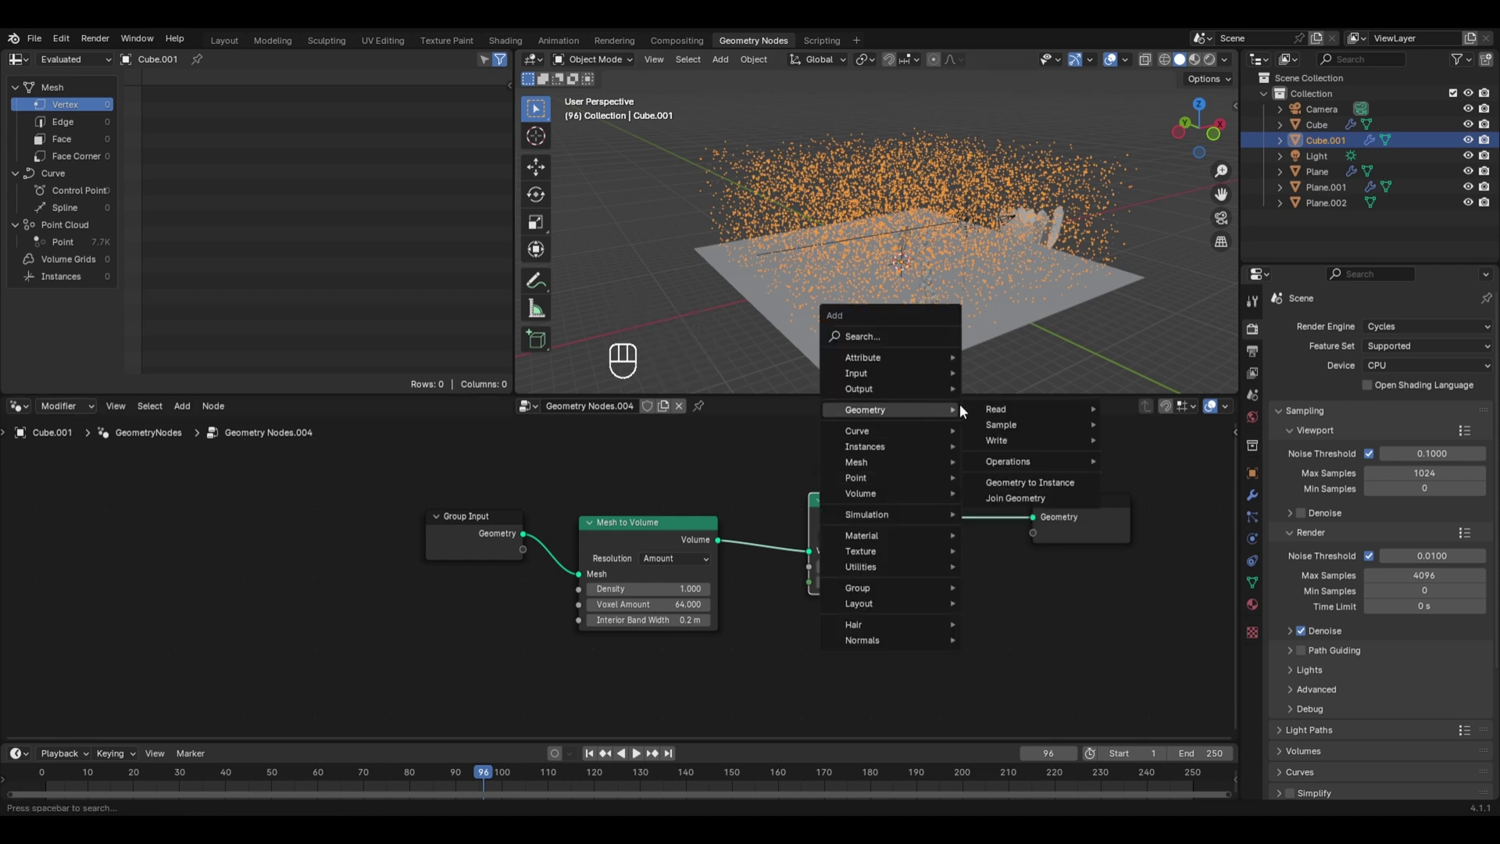
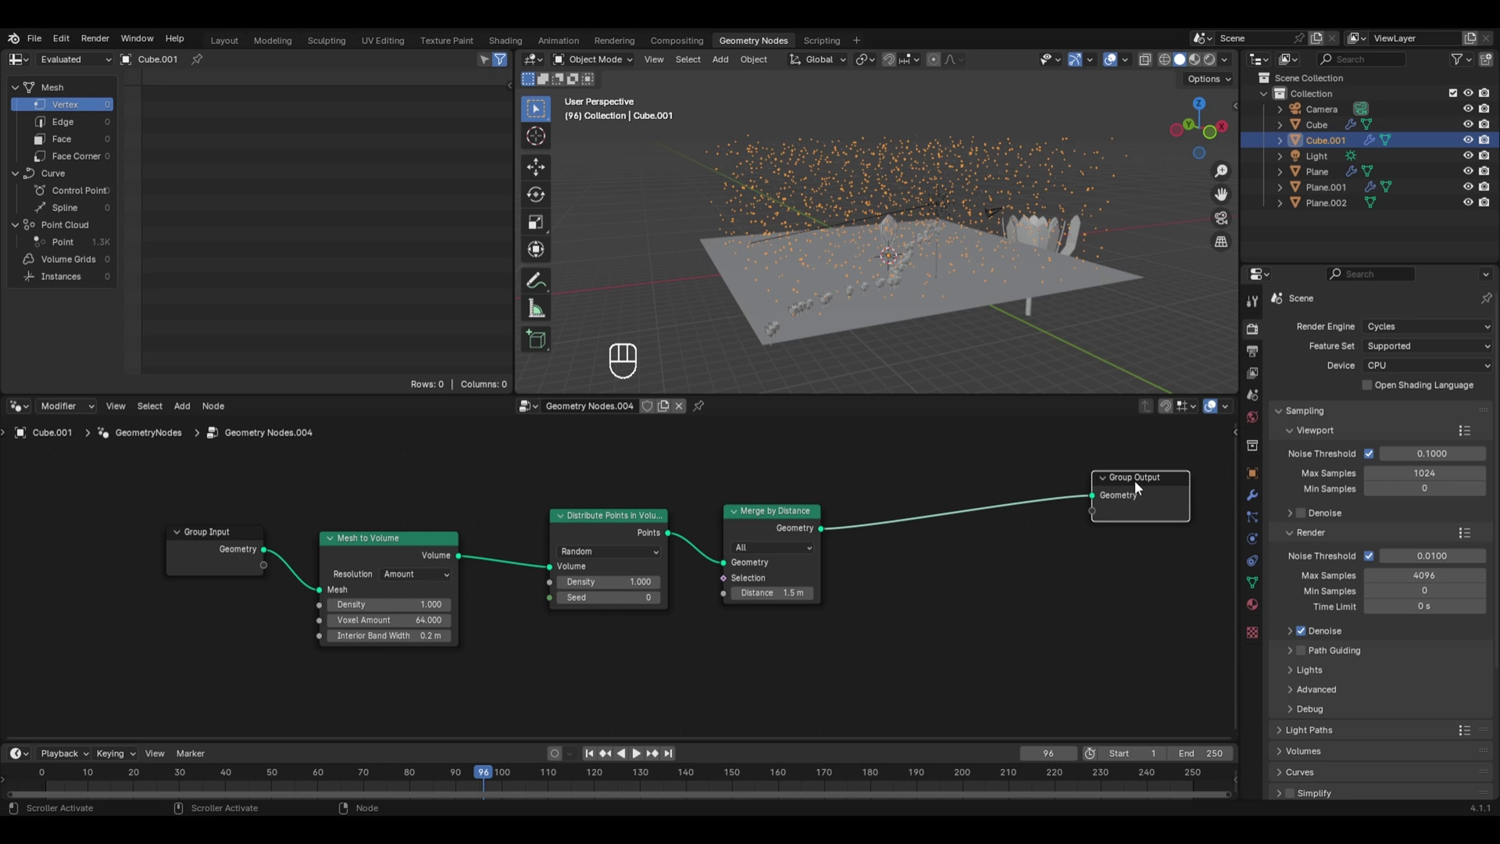
pyautogui.press('shift+a')
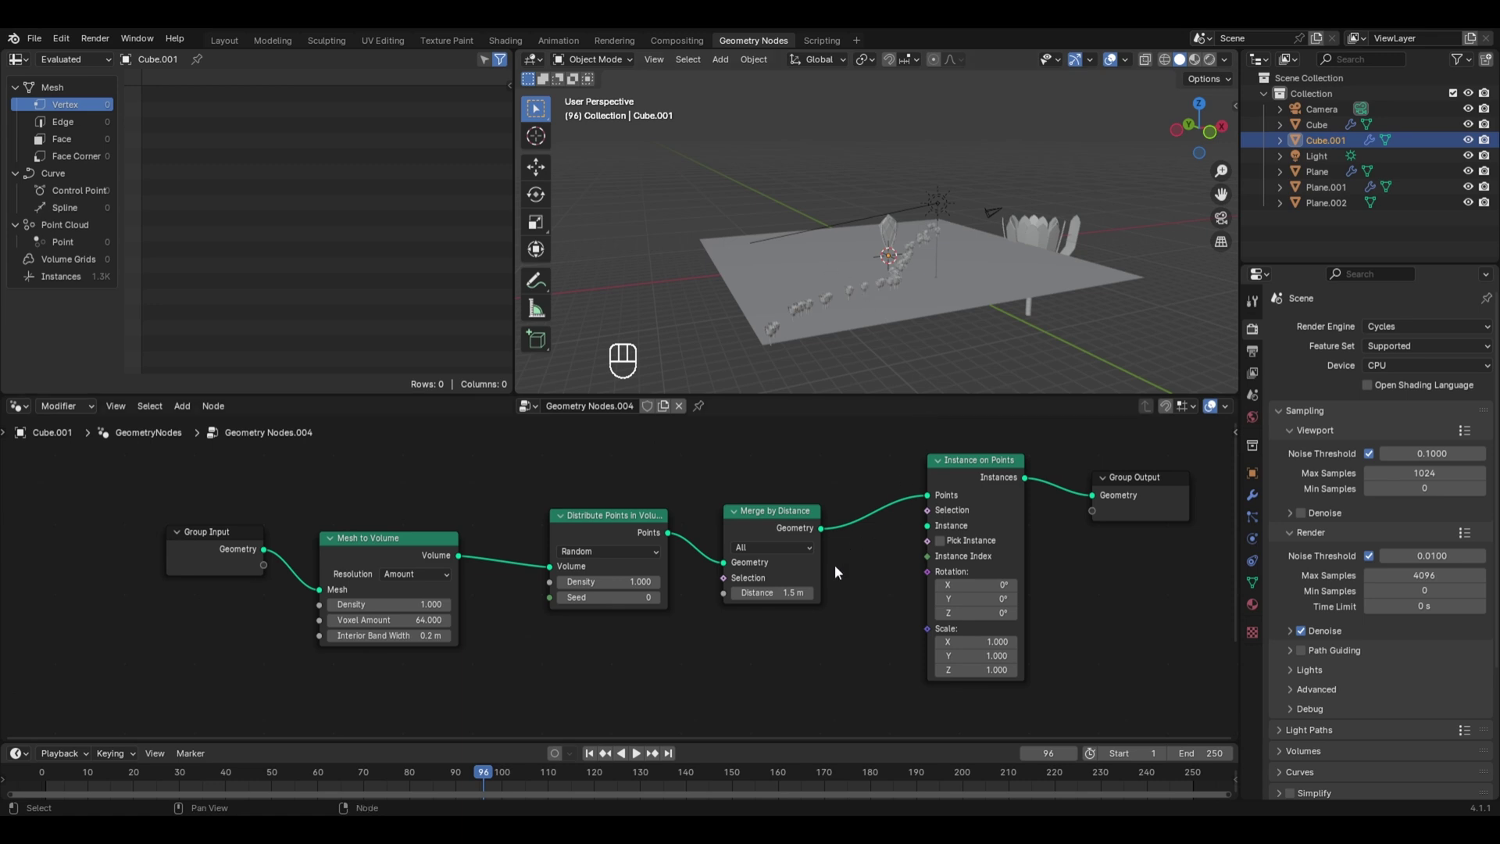
# Step: Add an Ico Sphere primitive node and wire it as the instance for Instance on Points
pyautogui.press('shift+a')
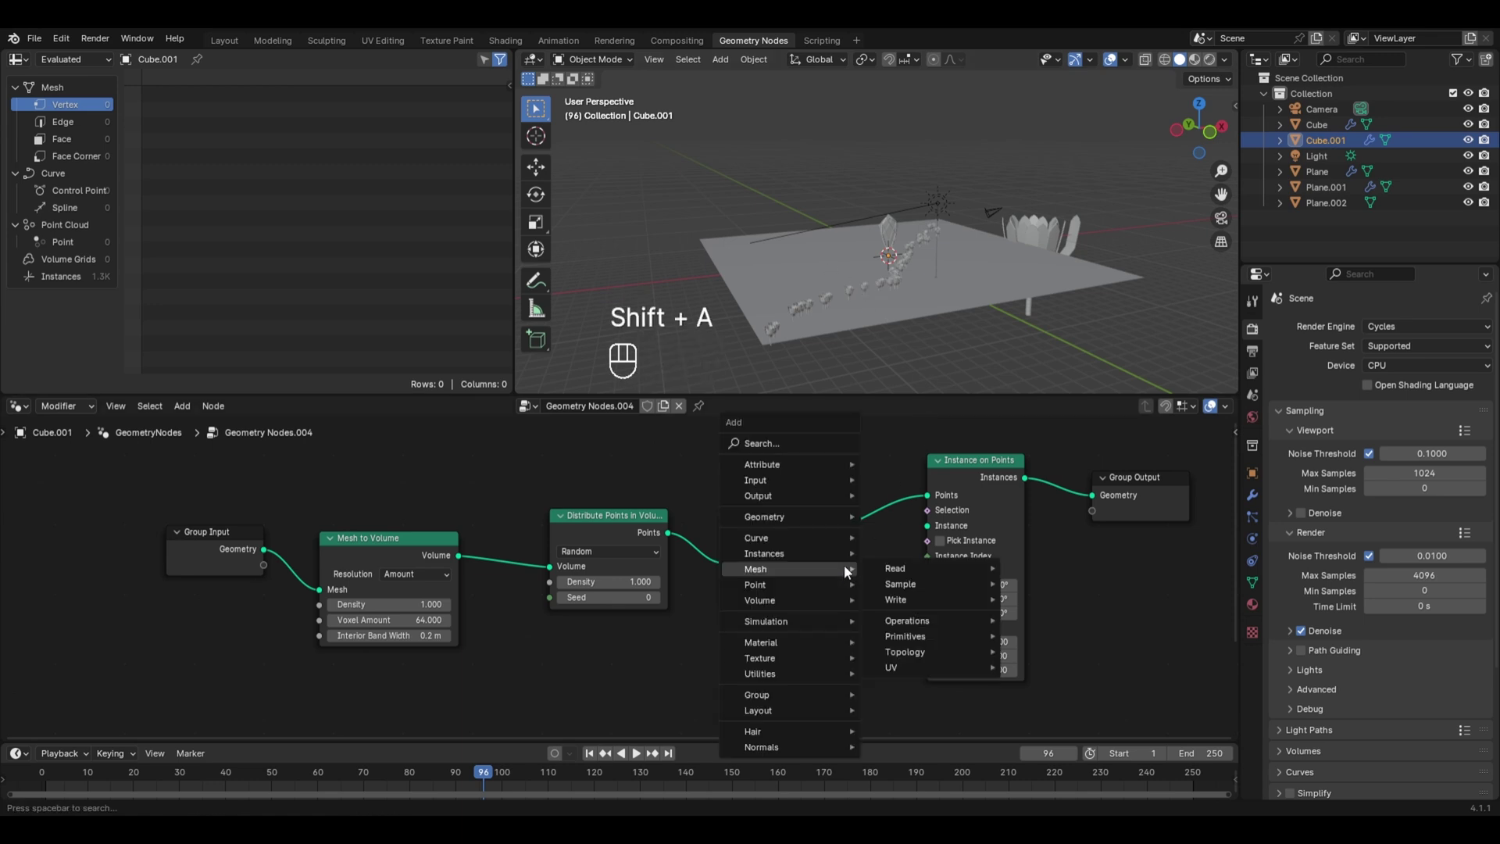
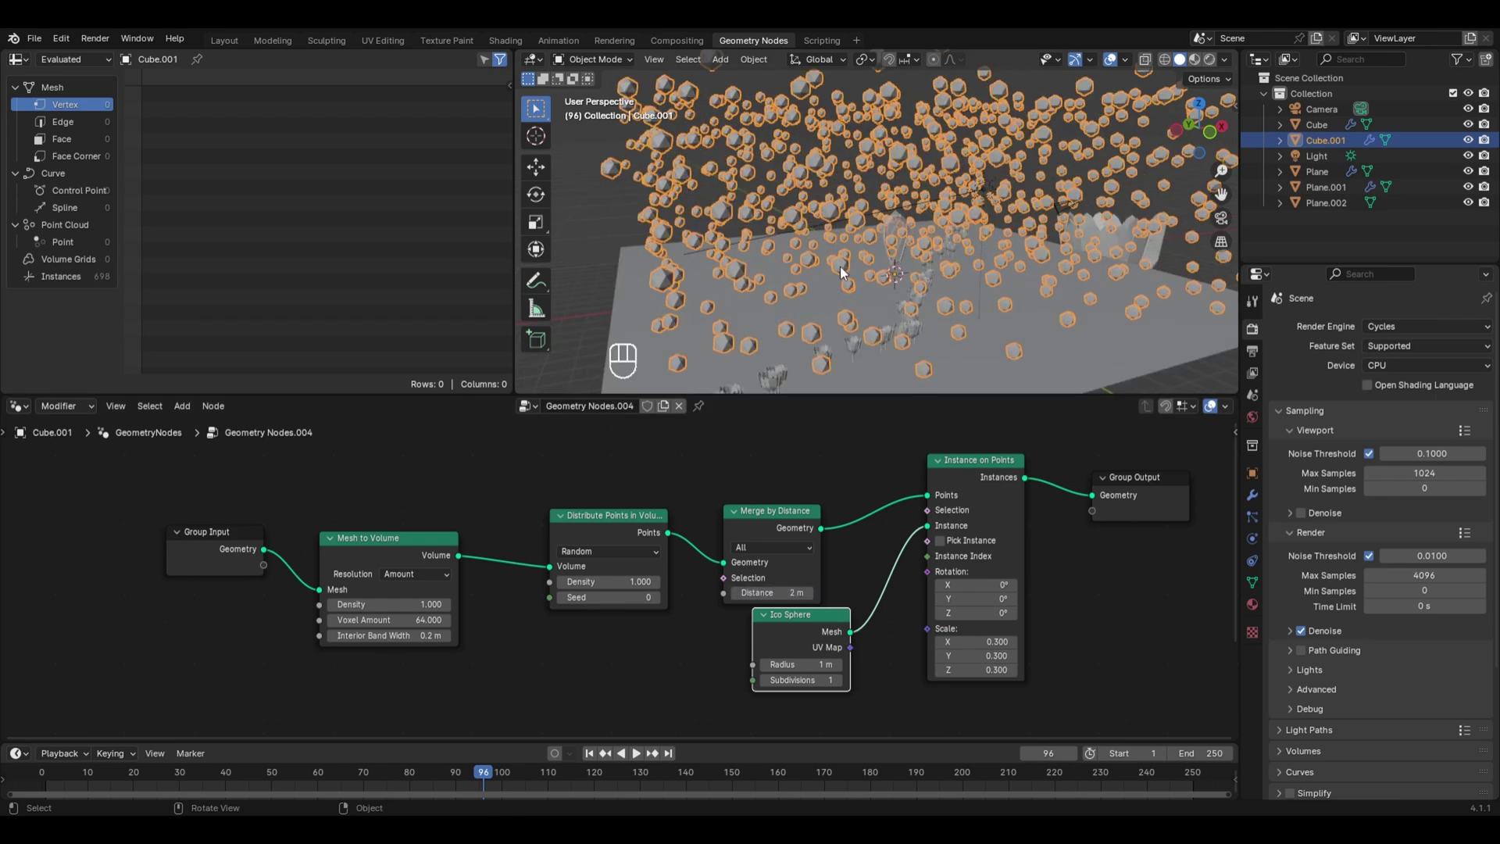
pyautogui.moveTo(905, 238); pyautogui.dragTo(1005, 277)
pyautogui.moveTo(1005, 276); pyautogui.dragTo(1029, 294)
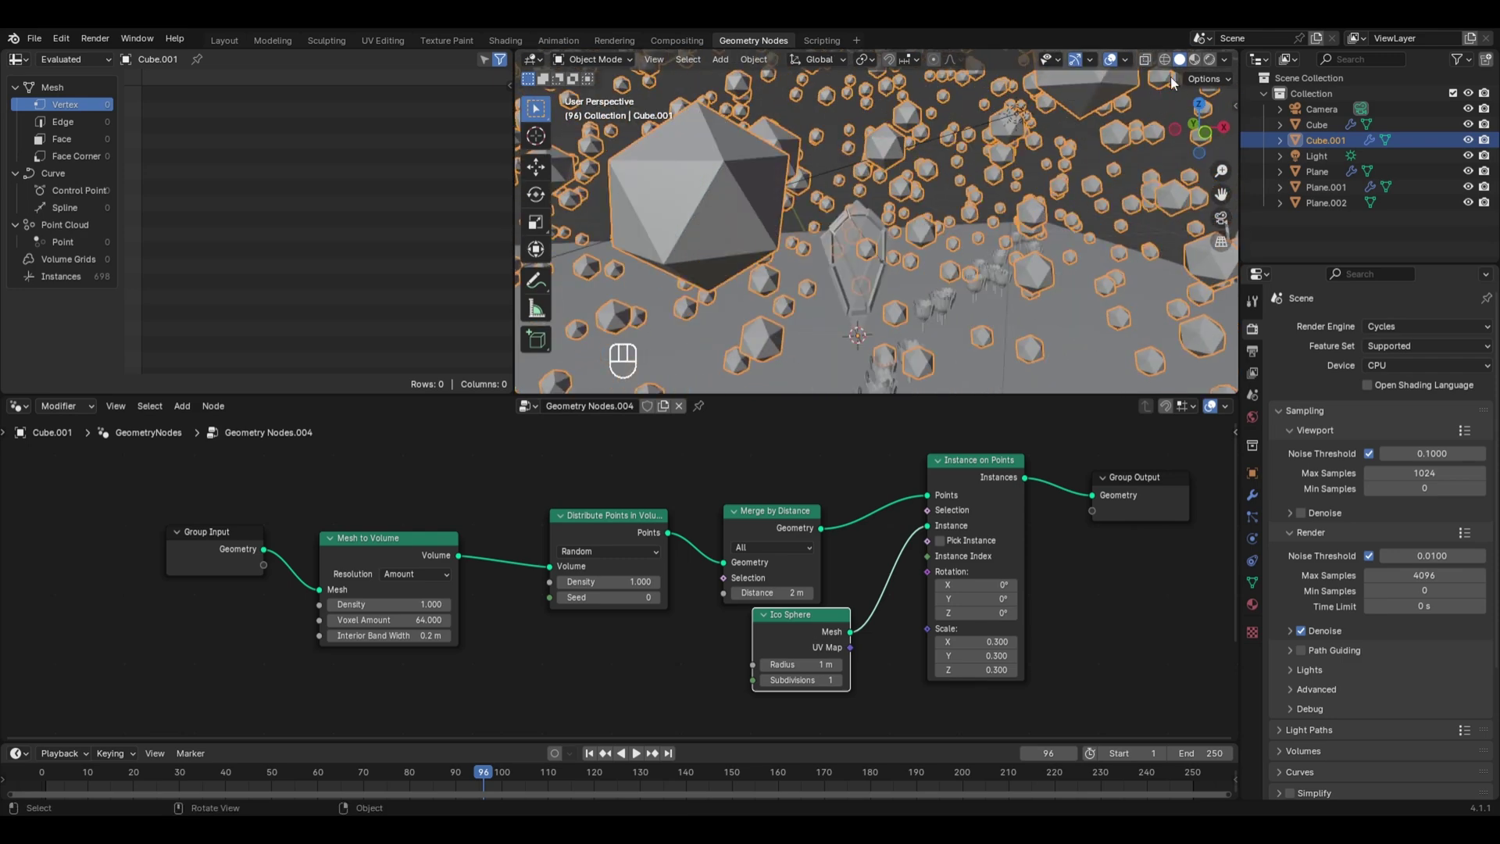
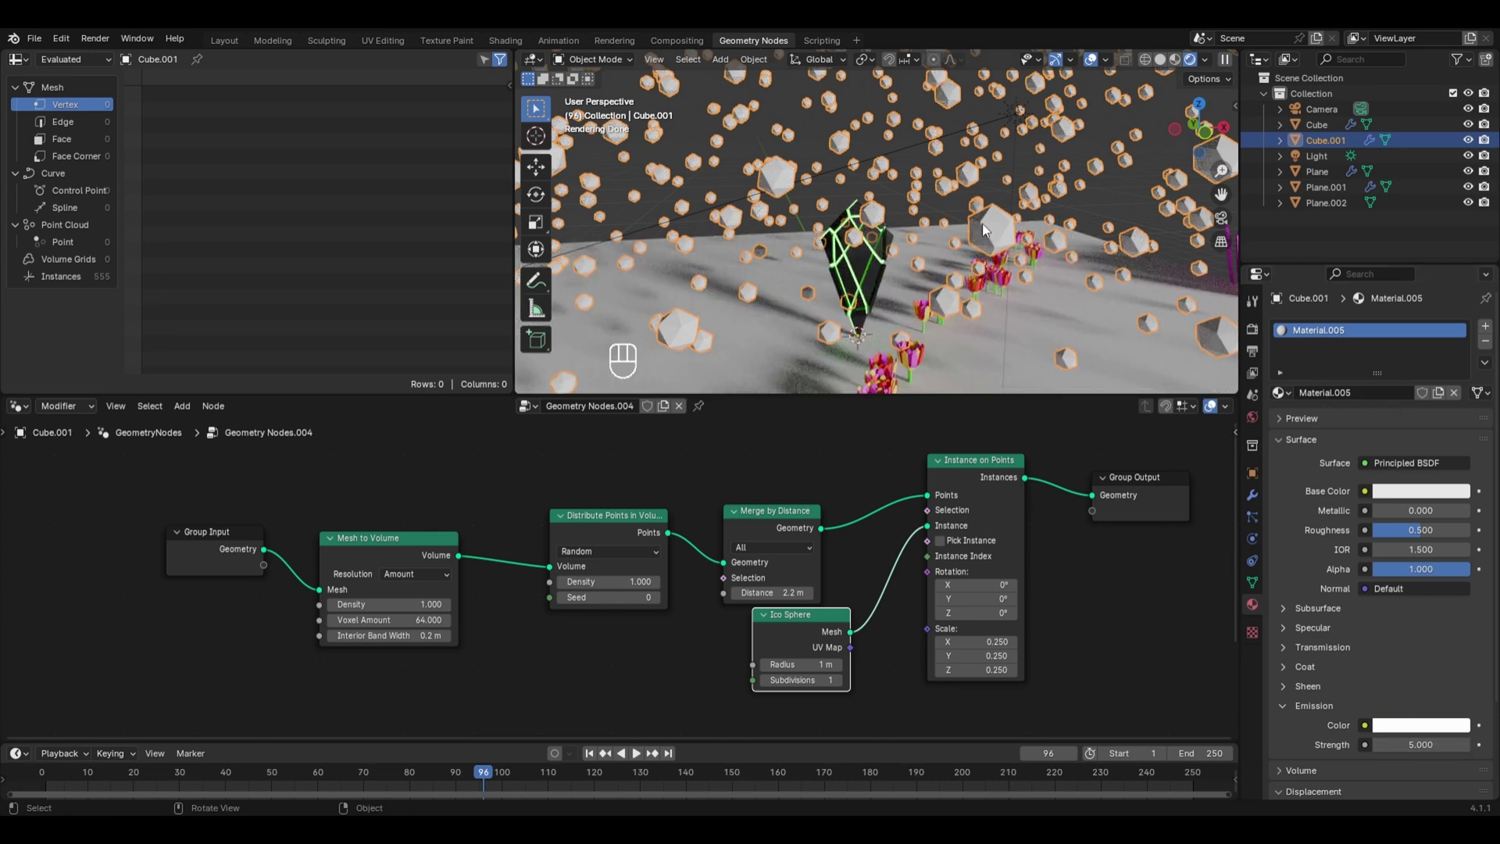
# Step: Insert a Set Material node after Instance on Points and assign Material.005 to the ico spheres
pyautogui.press('shift+a')
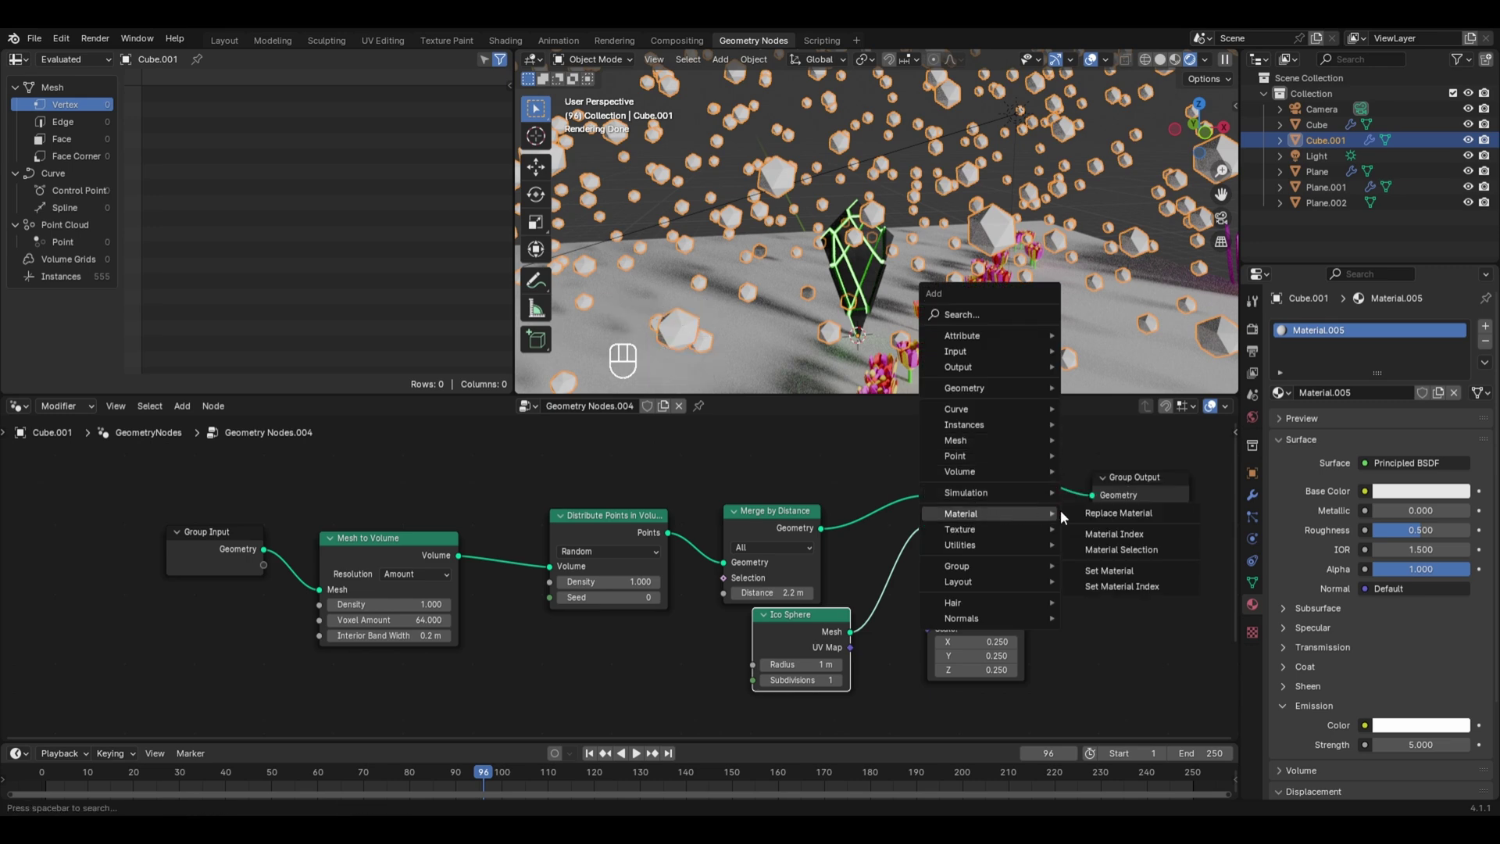
pyautogui.middleClick(1050, 479)
pyautogui.moveTo(1125, 562); pyautogui.dragTo(1141, 636)
pyautogui.middleClick(1141, 636)
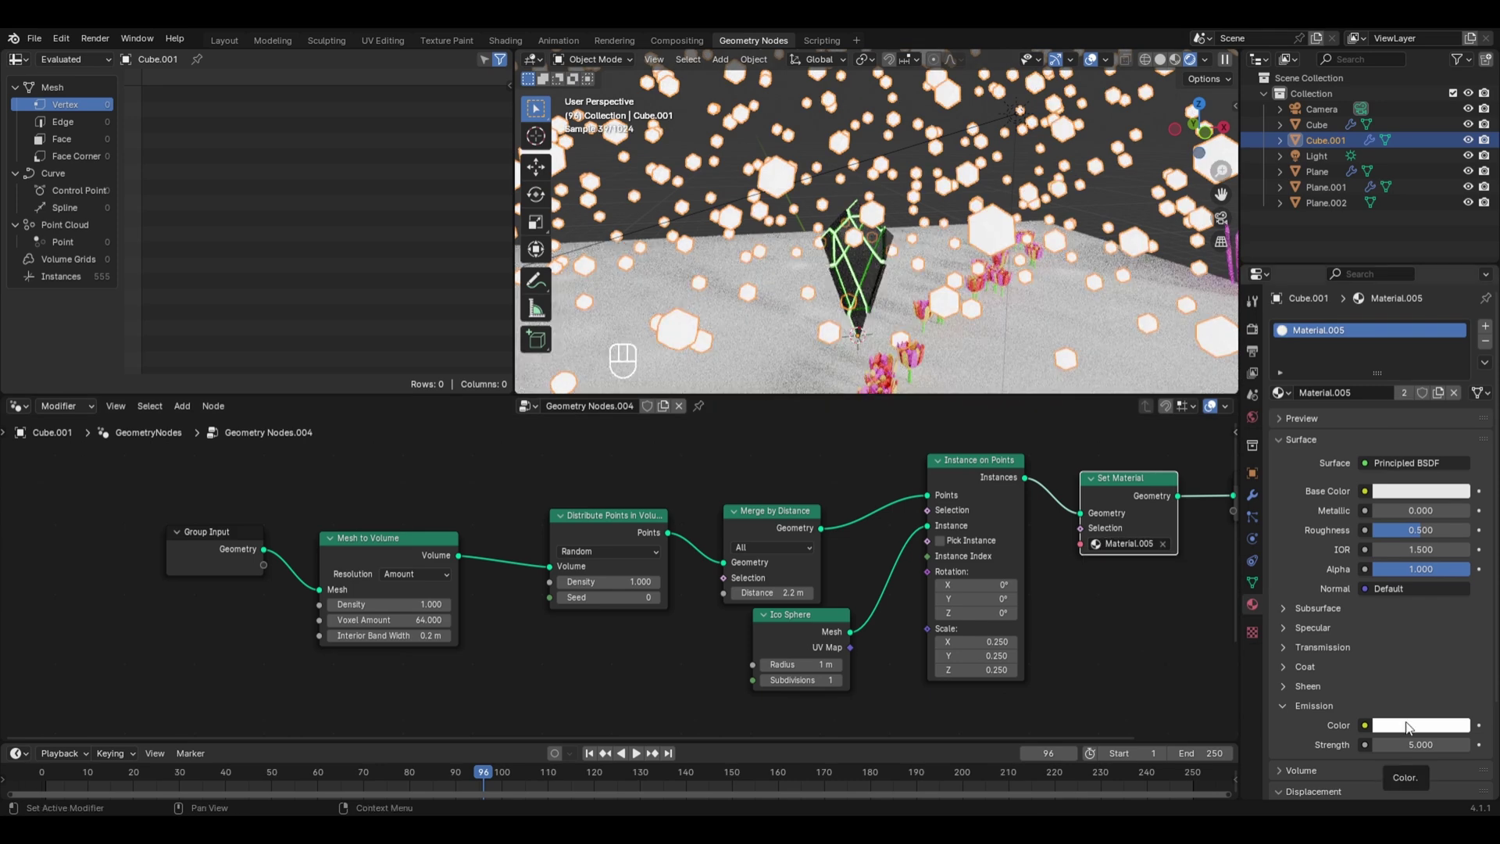
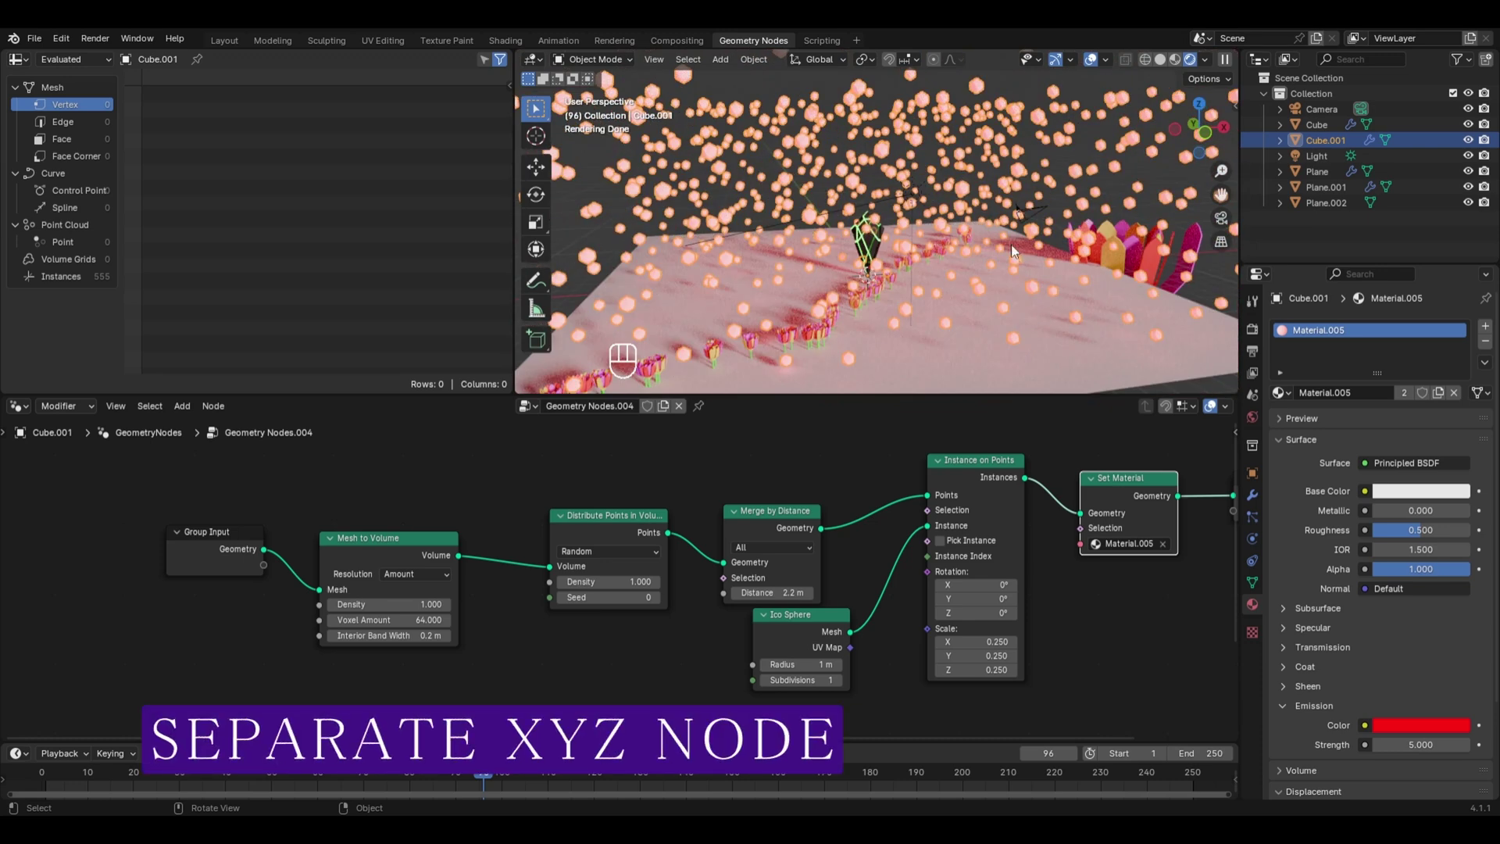
# Step: Orbit the view and add a new default cube, Cube.002, to the scene
pyautogui.middleClick(980, 232)
pyautogui.moveTo(965, 225); pyautogui.dragTo(859, 144)
pyautogui.press('shift+a')
pyautogui.press('g')
pyautogui.press('x')
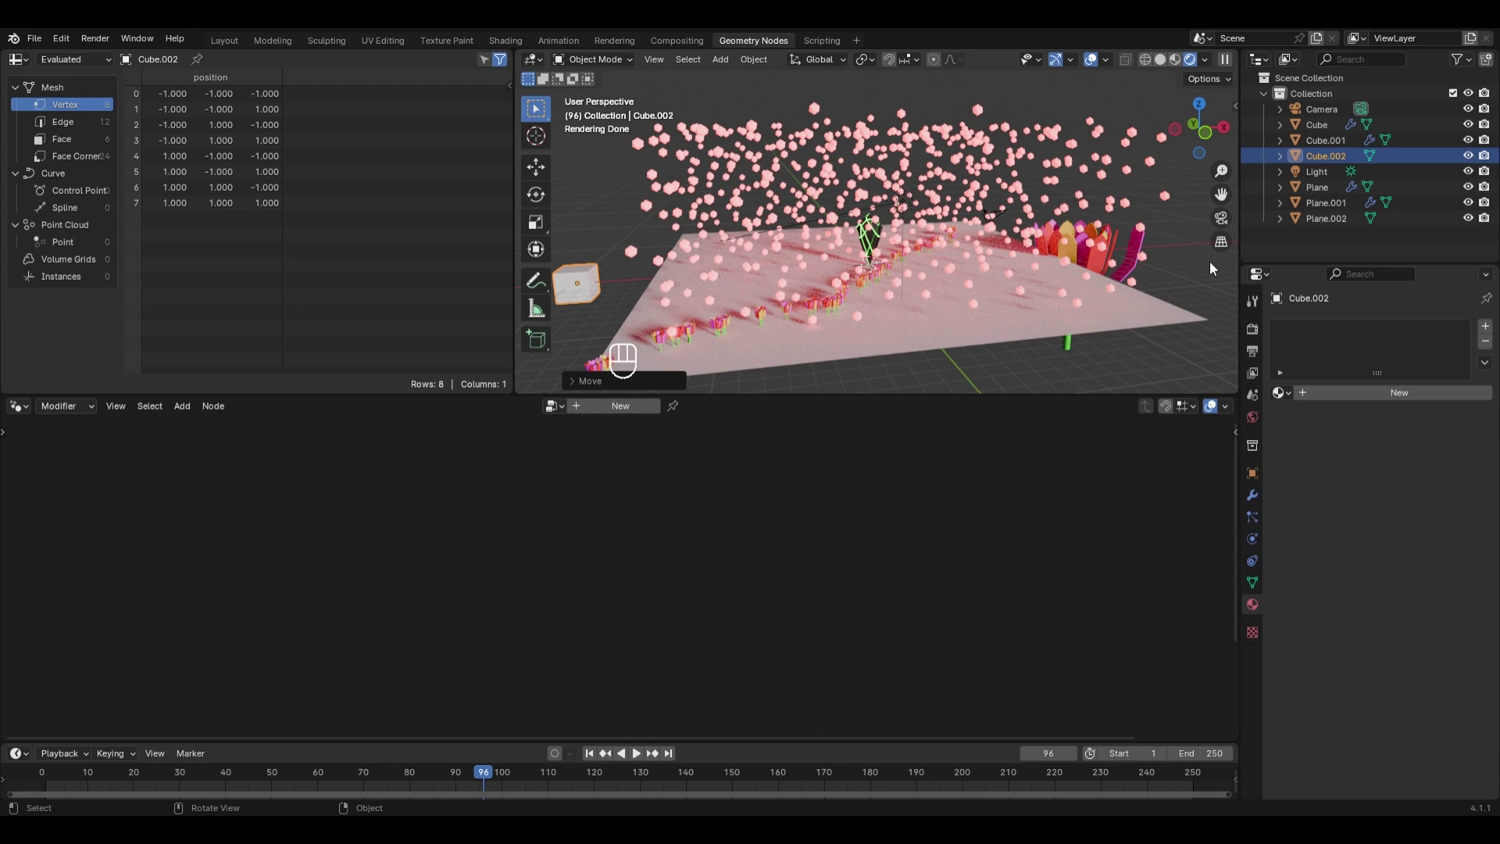
# Step: Frame the new Cube.002 in the viewport and give it a new material in the Shader Editor
pyautogui.middleClick(1249, 338)
pyautogui.moveTo(1404, 332); pyautogui.dragTo(778, 246)
pyautogui.moveTo(777, 246); pyautogui.dragTo(953, 258)
pyautogui.moveTo(983, 289); pyautogui.dragTo(841, 275)
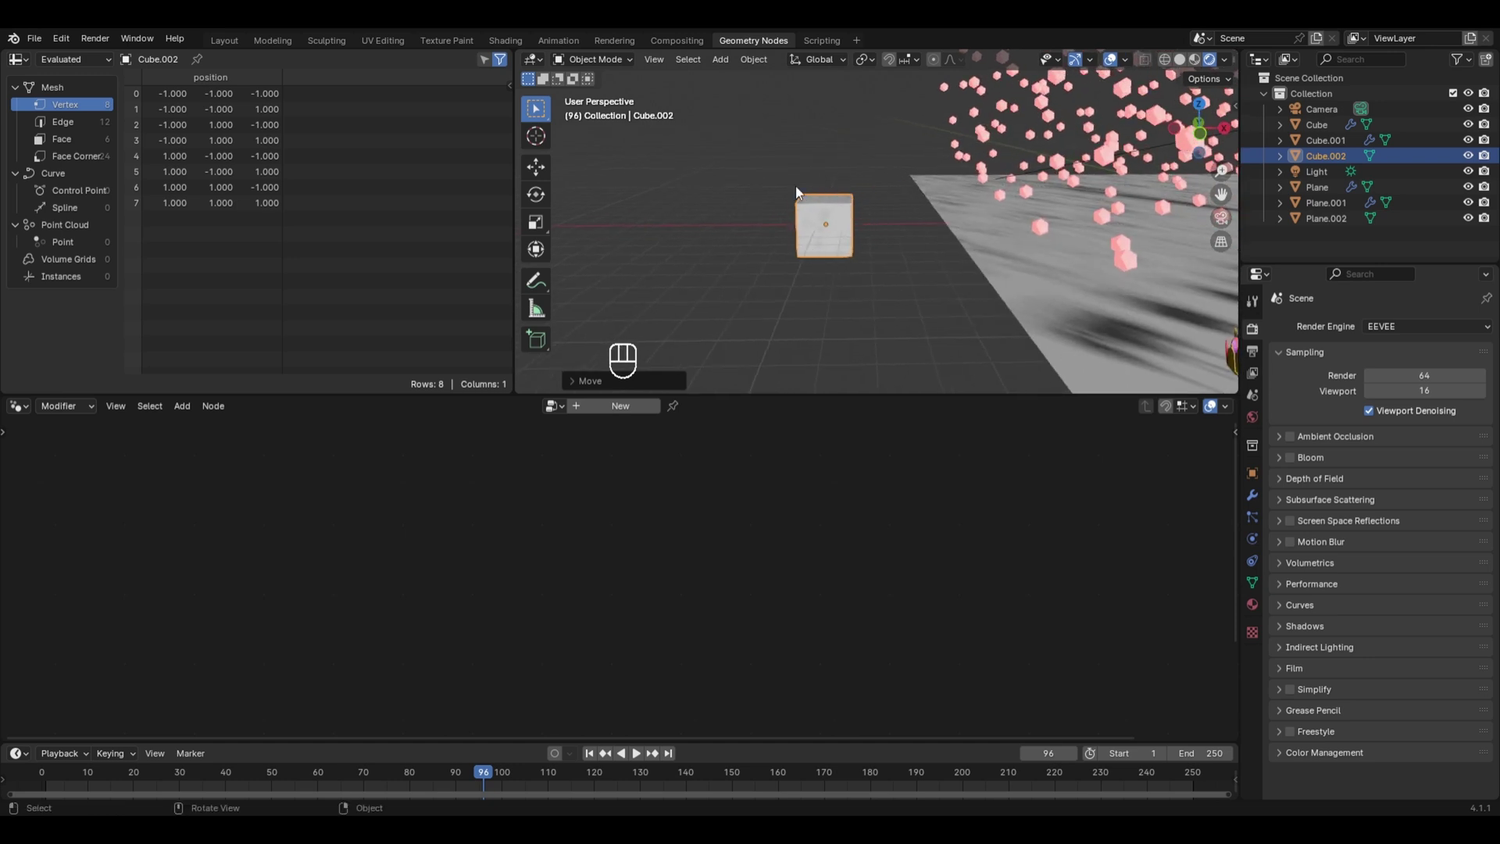
pyautogui.moveTo(22, 410); pyautogui.dragTo(73, 559)
pyautogui.moveTo(648, 410); pyautogui.dragTo(550, 627)
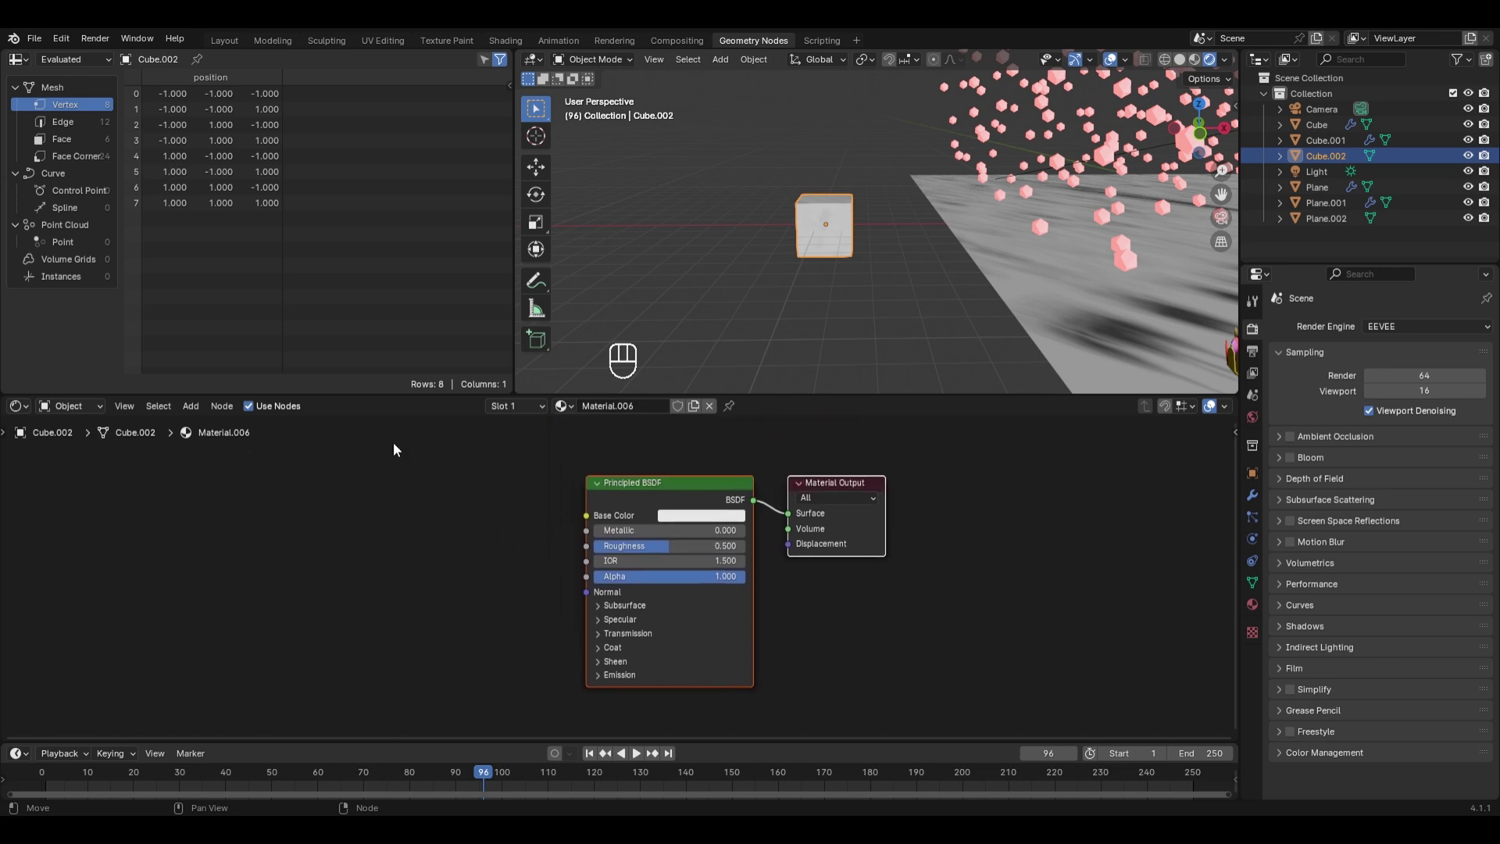
# Step: Add a Separate XYZ node to the material, discarding an accidentally added Combine XYZ node
pyautogui.press('shift+a')
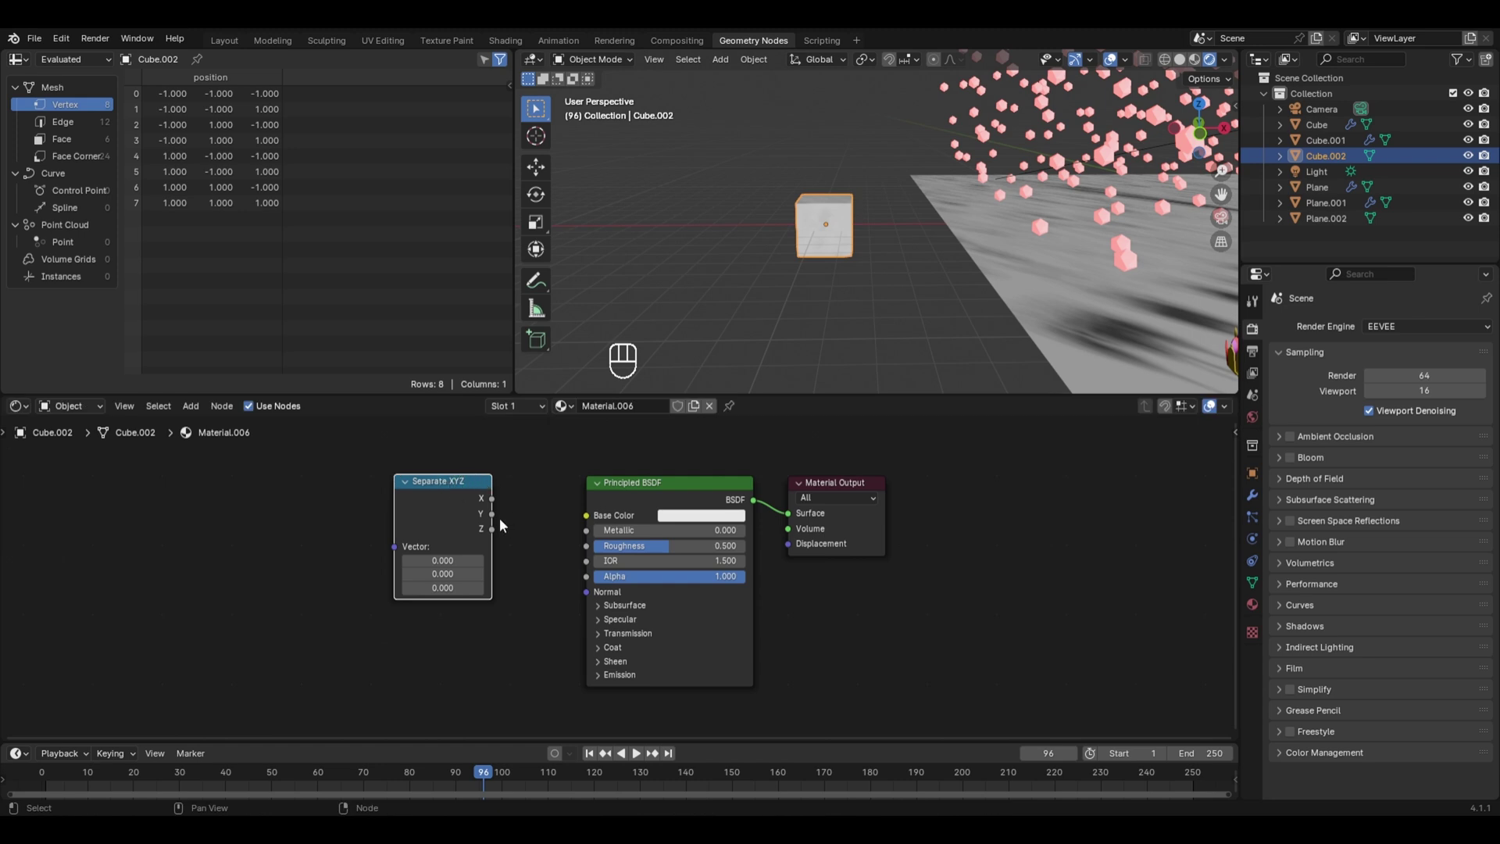
pyautogui.press('shift+a')
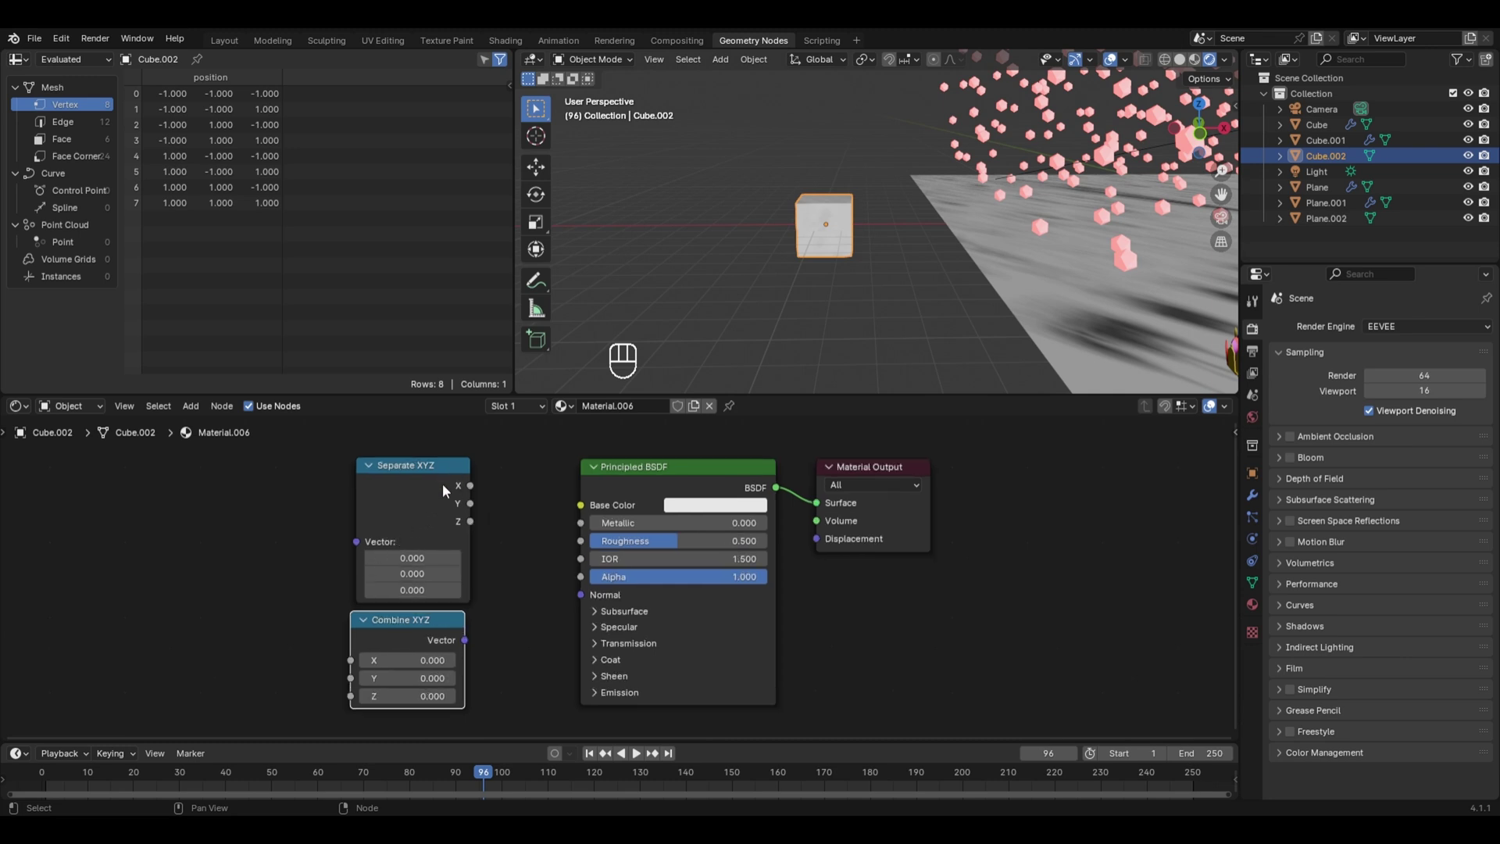
pyautogui.press('x')
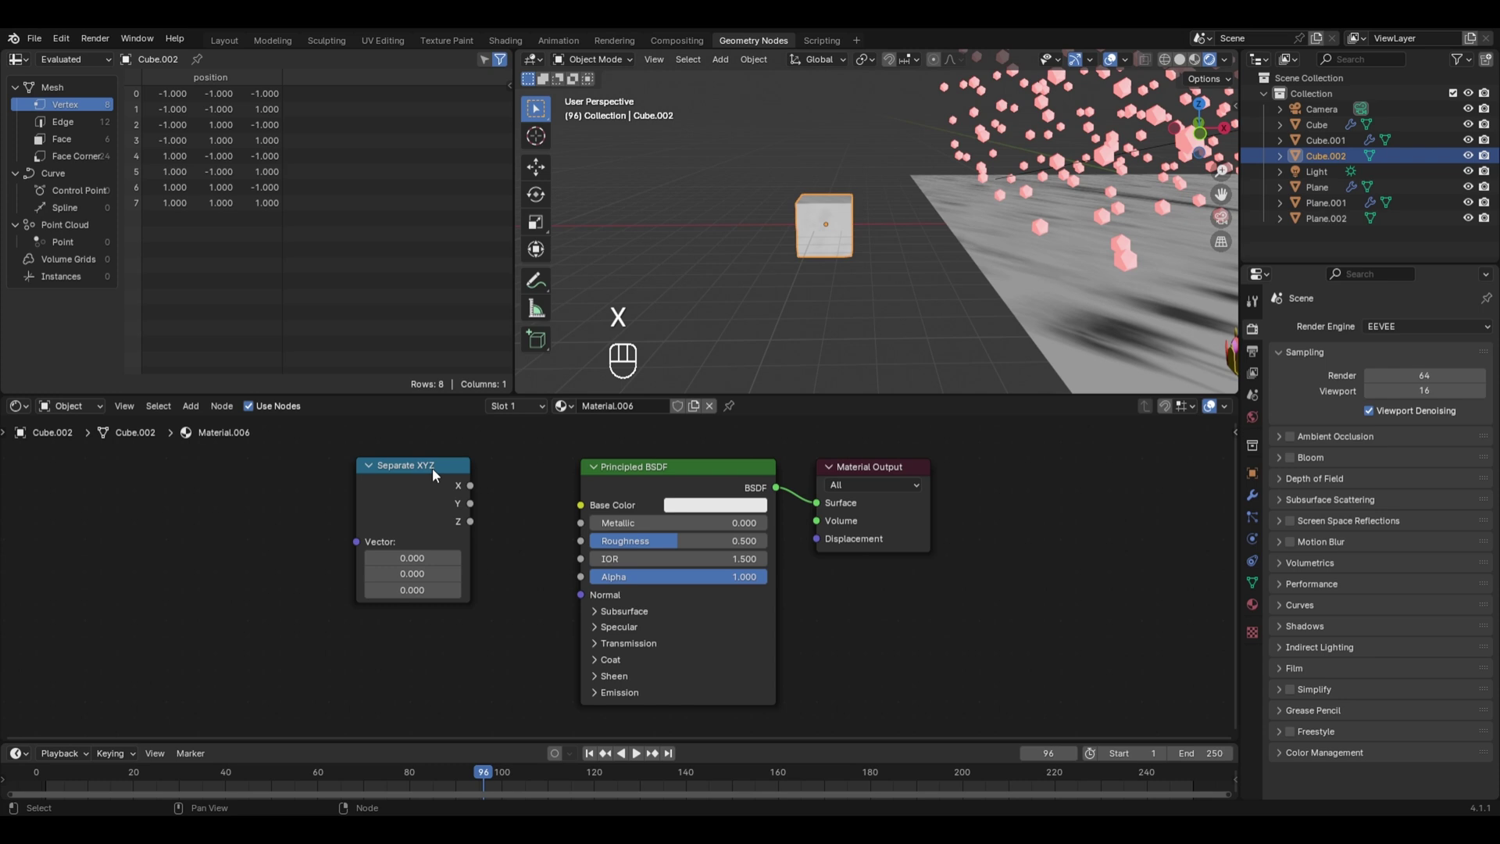
pyautogui.click(439, 476)
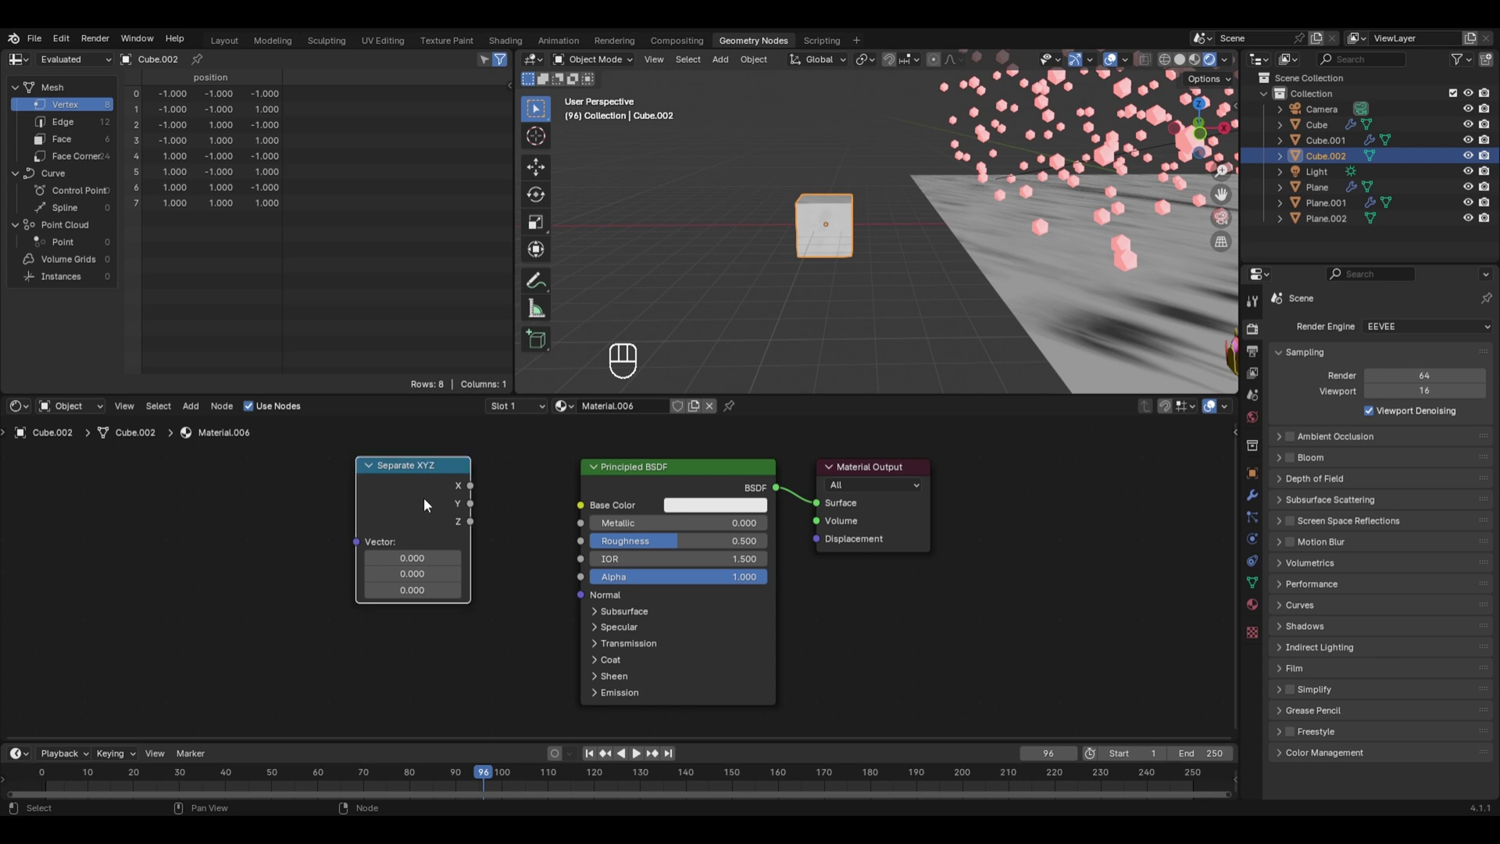
# Step: Add the Texture Coordinate/Mapping/Image Texture setup, then delete the Image Texture node
pyautogui.press('ctrl+t')
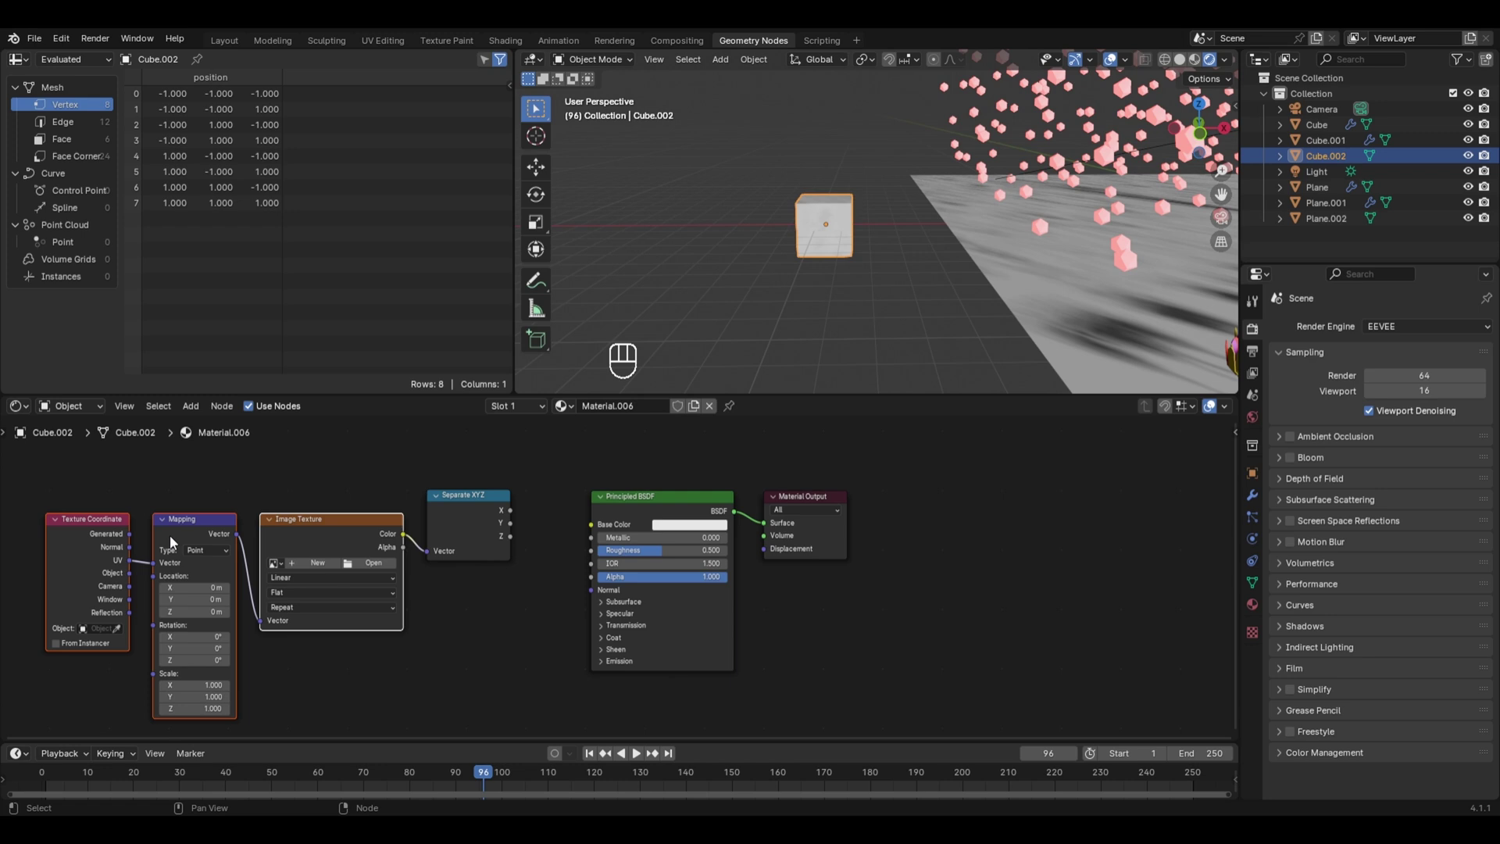
pyautogui.click(315, 490)
pyautogui.moveTo(329, 497); pyautogui.dragTo(347, 530)
pyautogui.press('x')
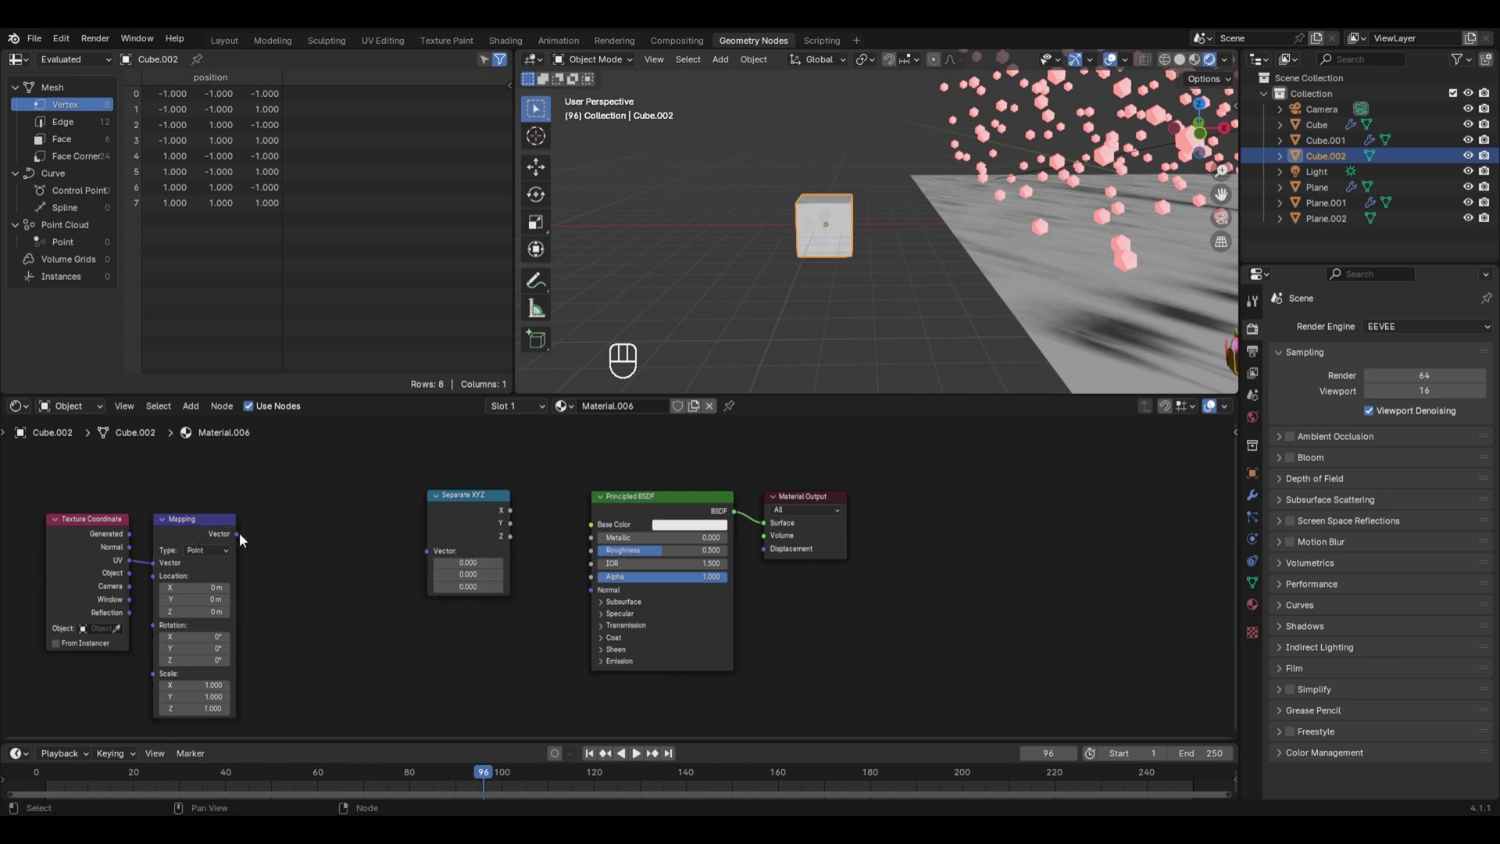
# Step: Link the Mapping vector output into Separate XYZ's vector input
pyautogui.moveTo(243, 540); pyautogui.dragTo(392, 546)
pyautogui.click(130, 580)
pyautogui.moveTo(141, 580); pyautogui.dragTo(158, 570)
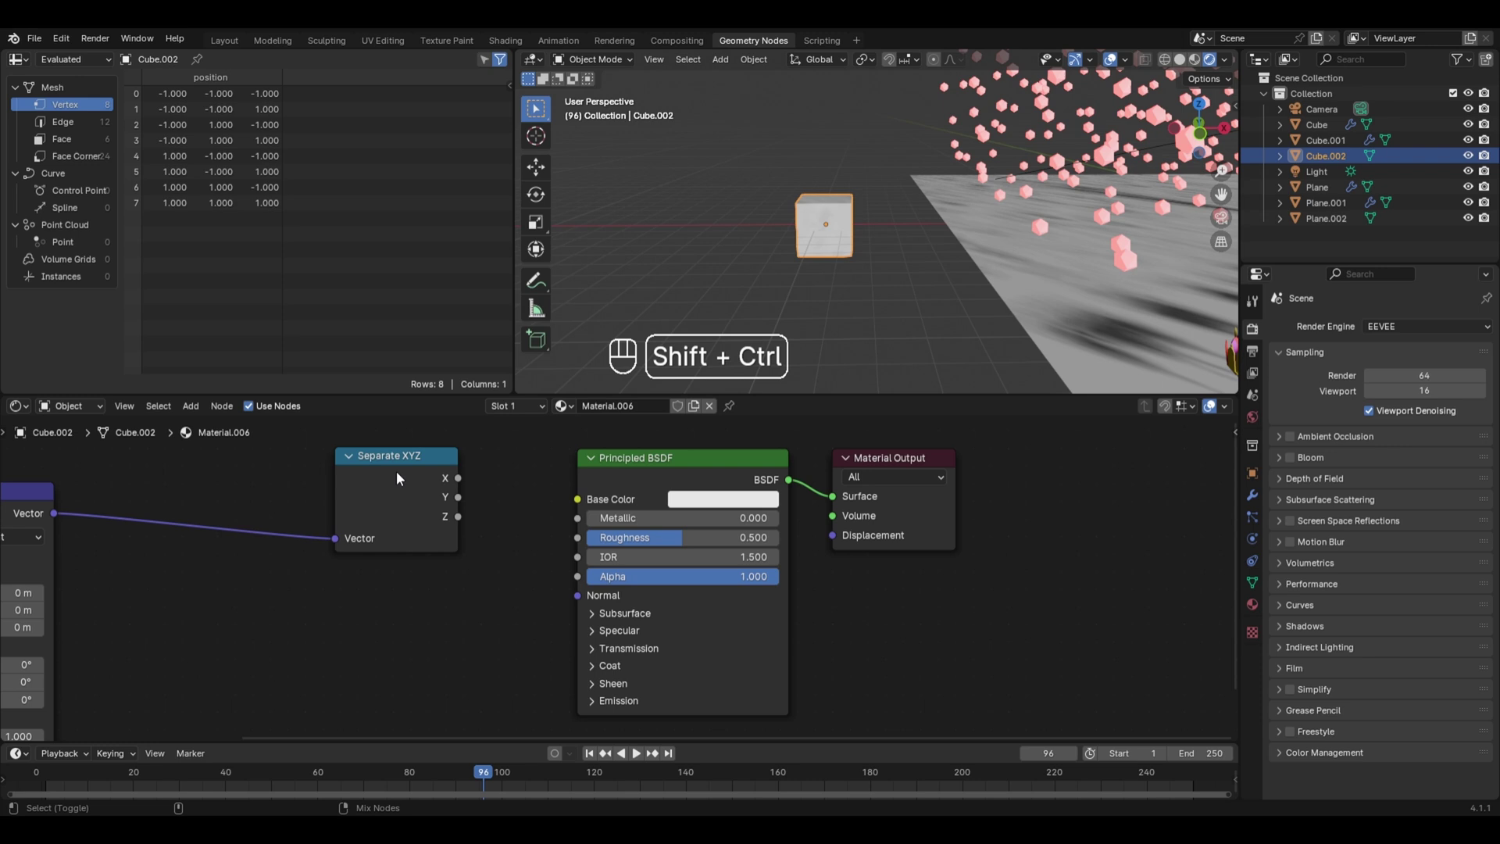
# Step: Drive the Base Color with Separate XYZ's X output and inspect the cube from several angles
pyautogui.click(405, 477)
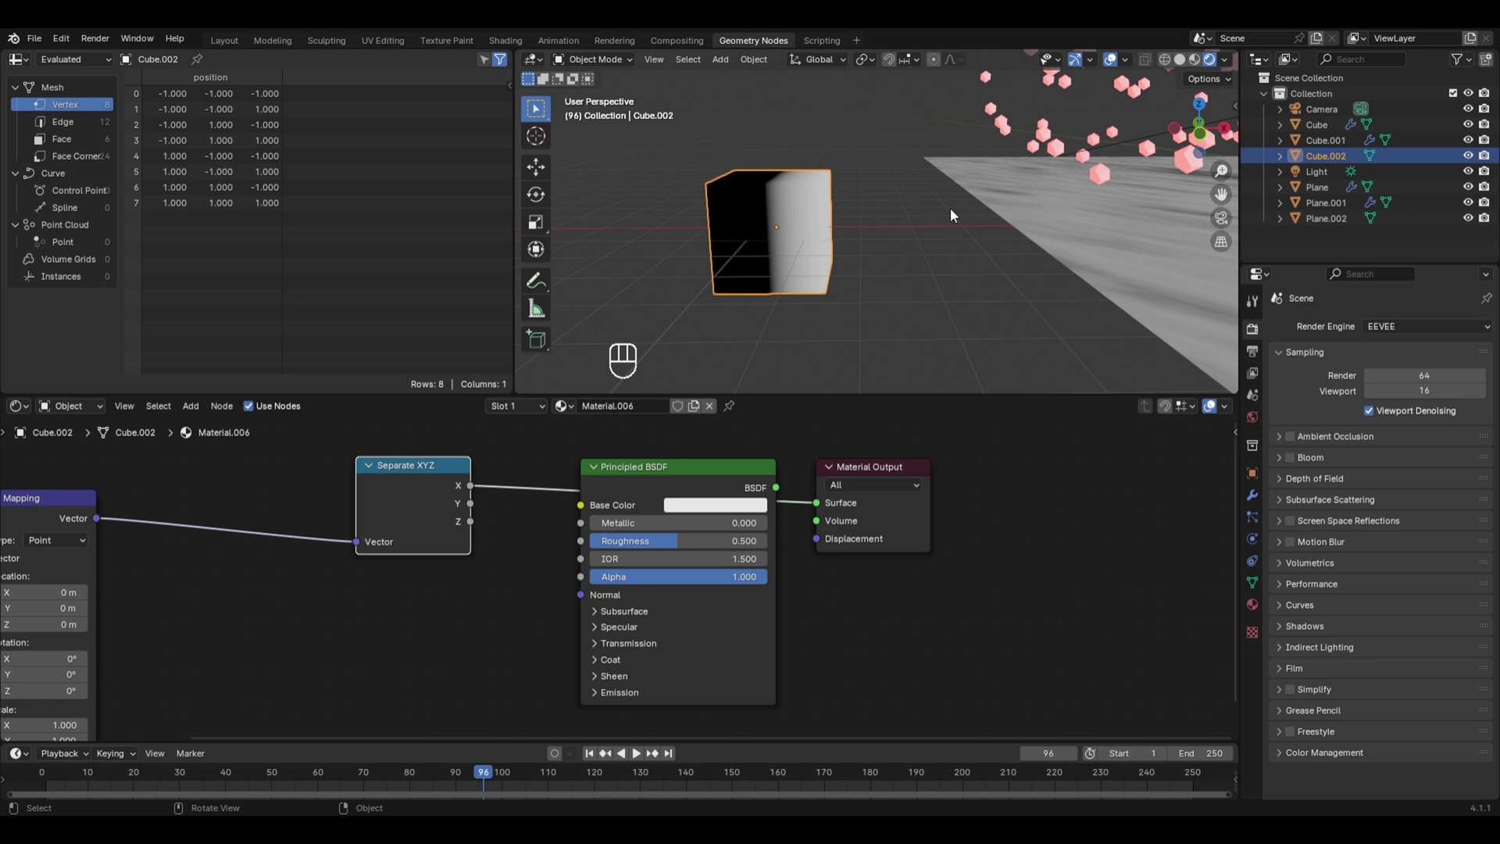
pyautogui.middleClick(857, 292)
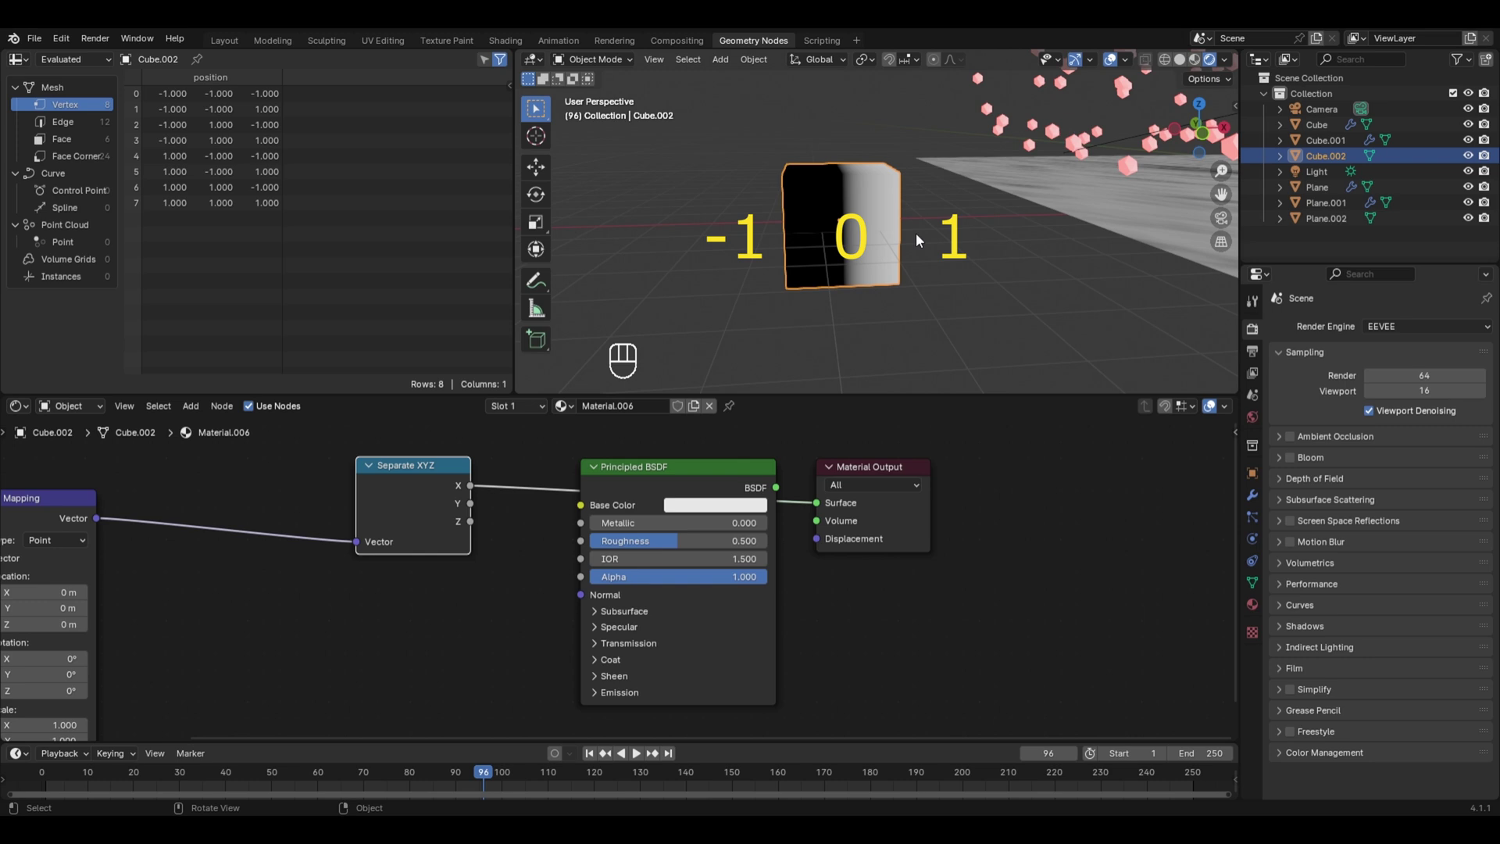
pyautogui.moveTo(512, 520); pyautogui.dragTo(1088, 199)
pyautogui.moveTo(1110, 171); pyautogui.dragTo(983, 186)
pyautogui.moveTo(719, 164); pyautogui.dragTo(731, 230)
pyautogui.middleClick(732, 191)
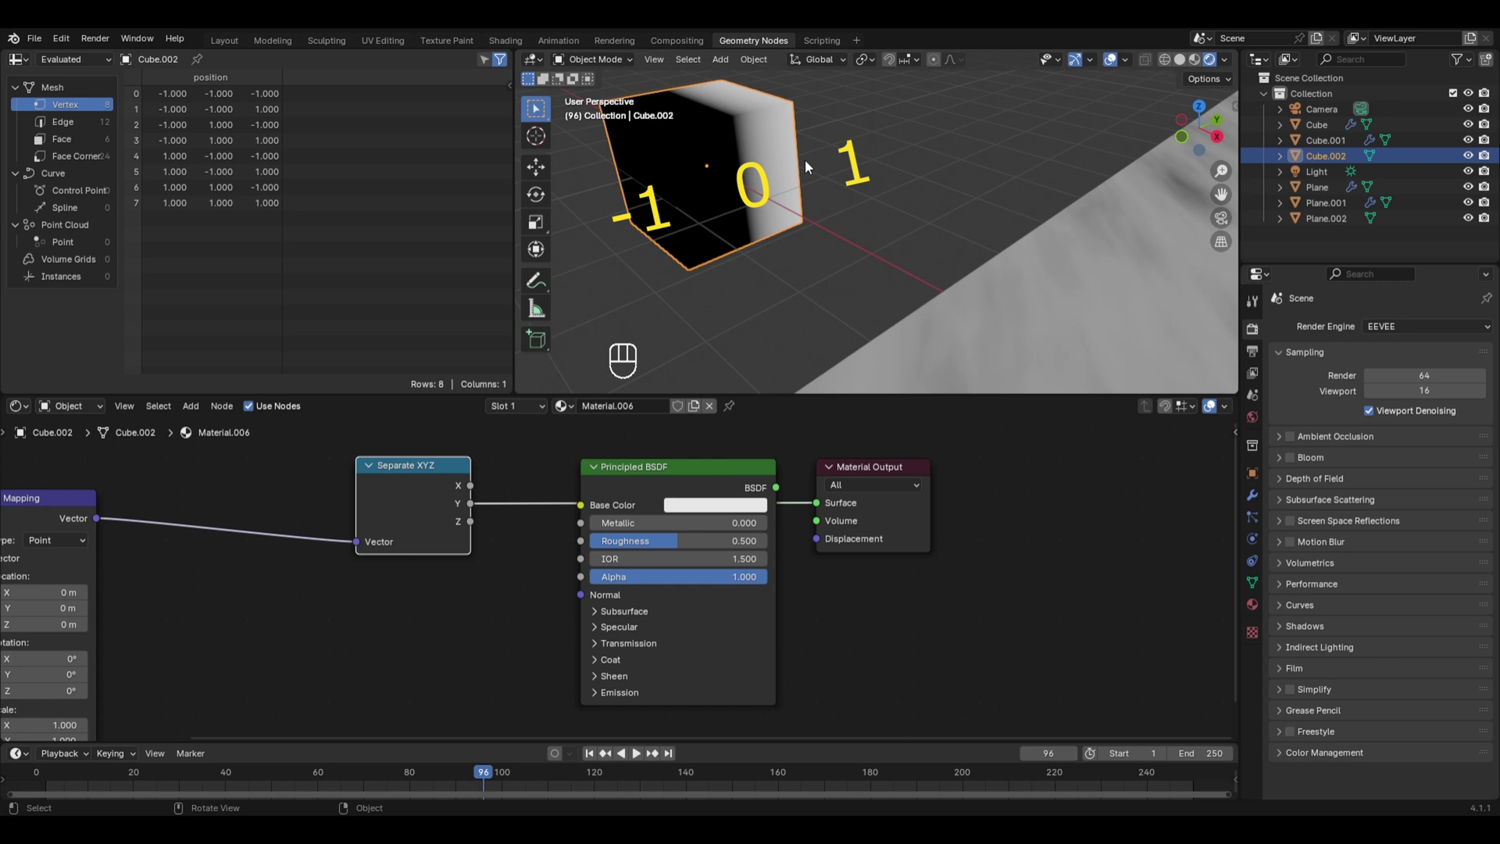
# Step: Relink Base Color to the Y and then the Z component, checking the result on the cube
pyautogui.moveTo(619, 524); pyautogui.dragTo(813, 502)
pyautogui.moveTo(717, 300); pyautogui.dragTo(764, 299)
pyautogui.moveTo(764, 299); pyautogui.dragTo(850, 301)
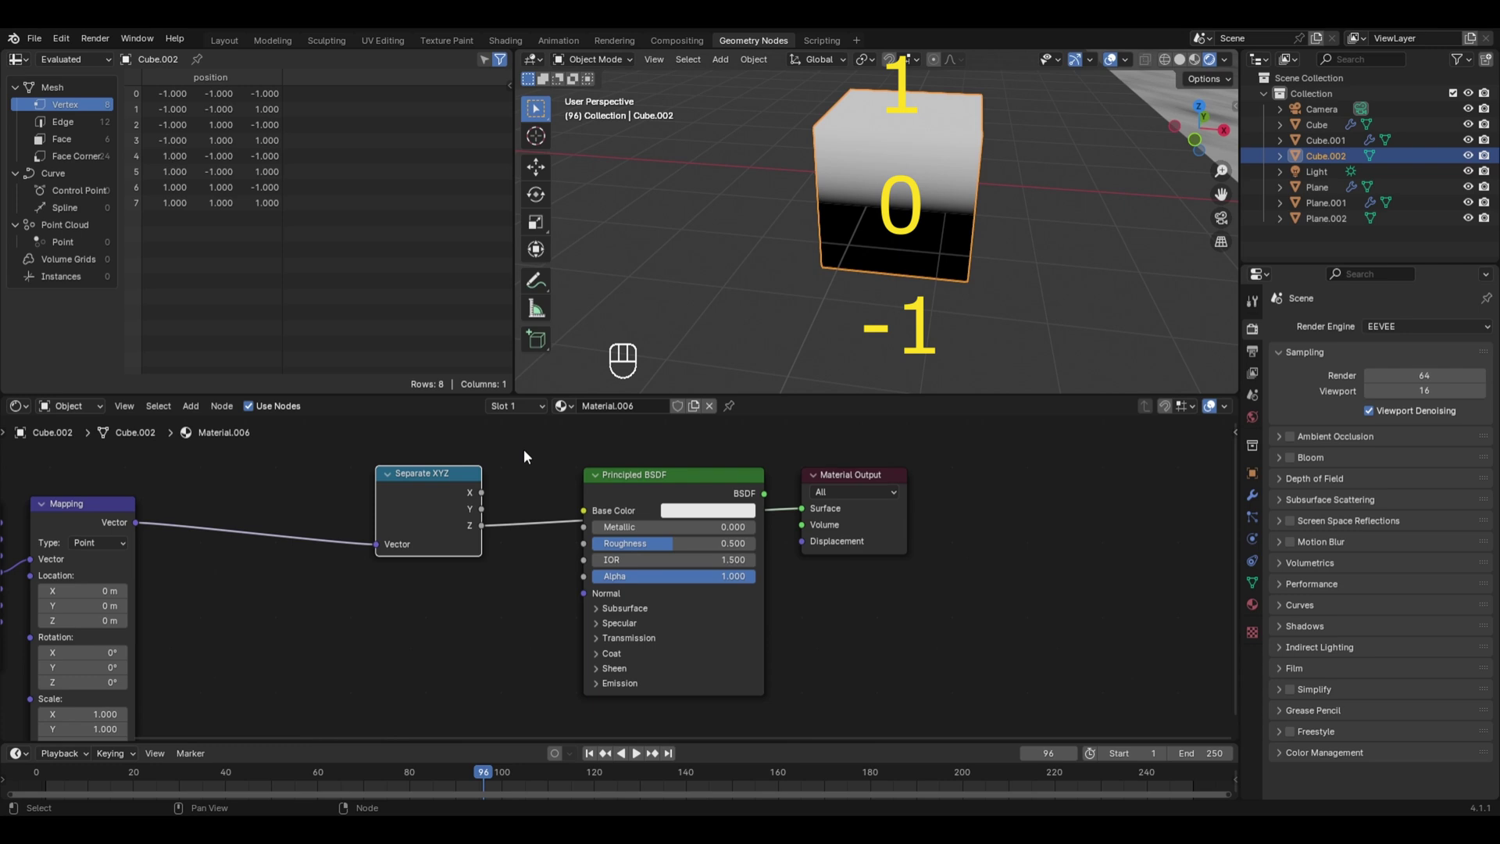
pyautogui.middleClick(530, 457)
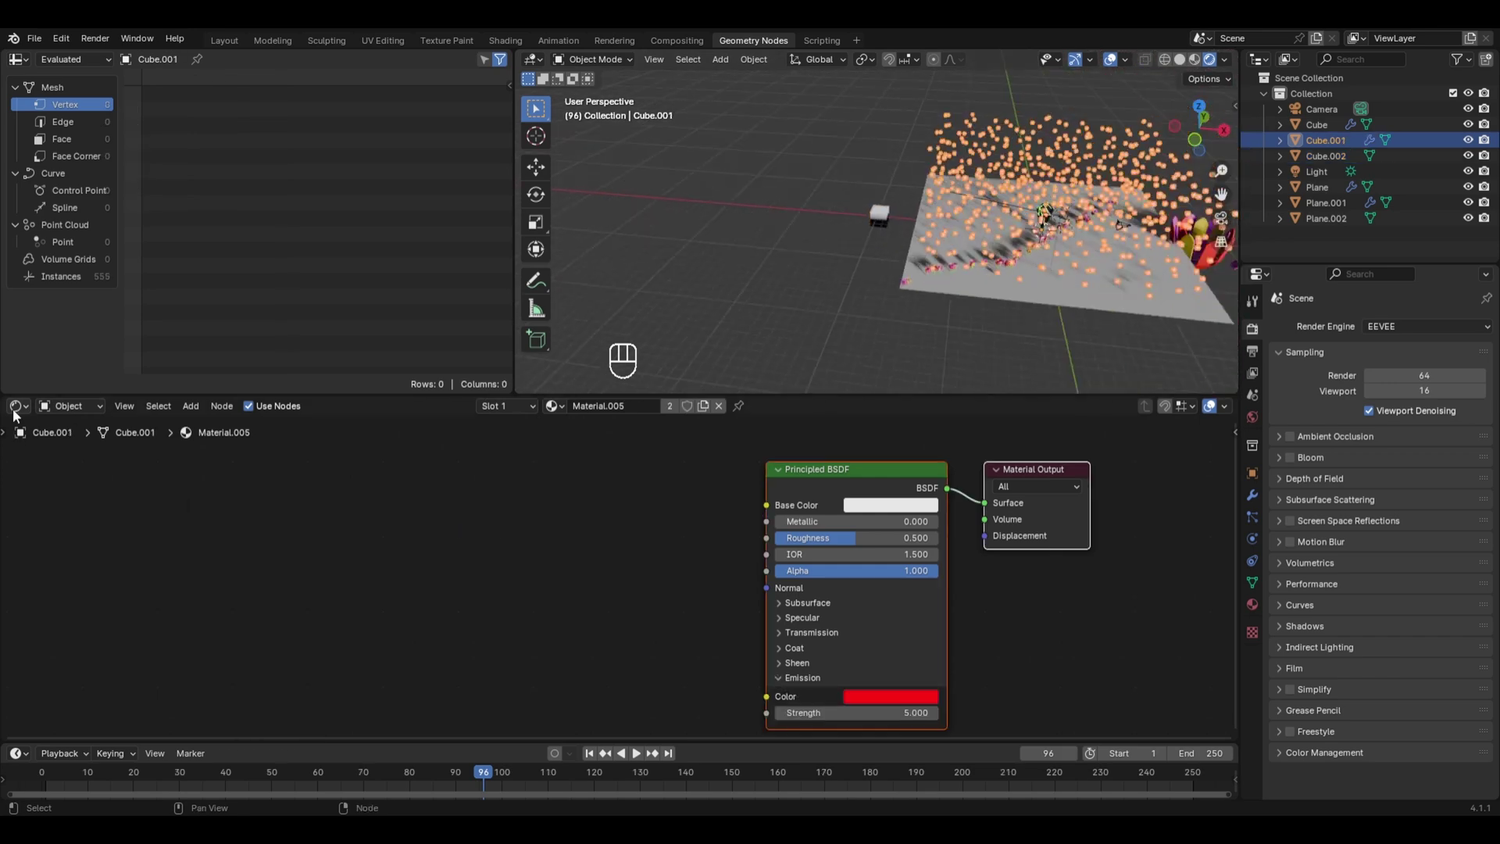
# Step: In Cube.001's geometry nodes feed Position through Separate XYZ so X drives the merge selection
pyautogui.moveTo(19, 415); pyautogui.dragTo(58, 541)
pyautogui.middleClick(58, 540)
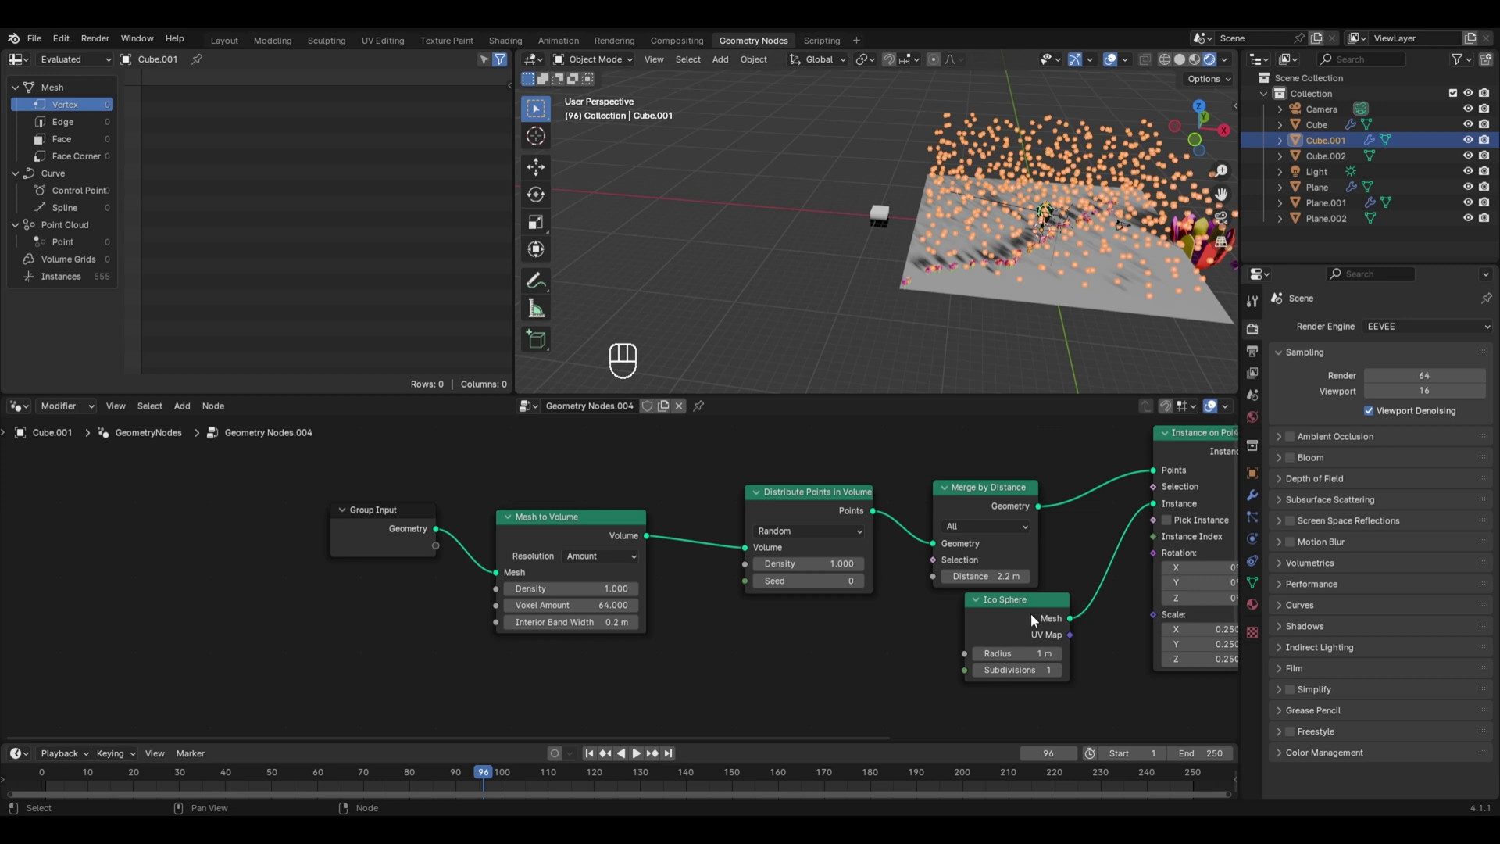
pyautogui.moveTo(1077, 300); pyautogui.dragTo(876, 475)
pyautogui.press('shift+a')
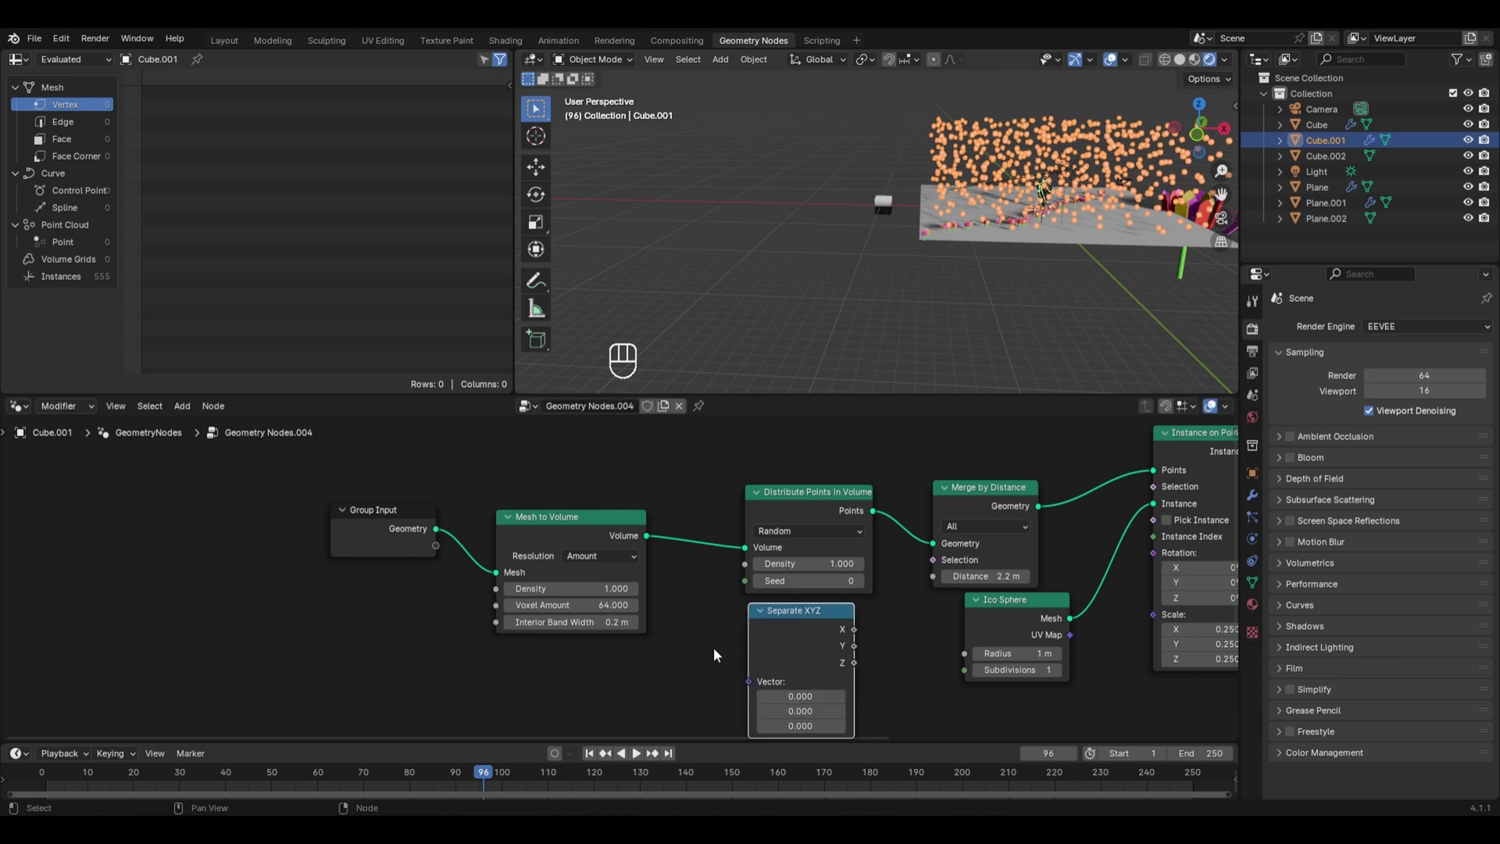
pyautogui.press('shift+a')
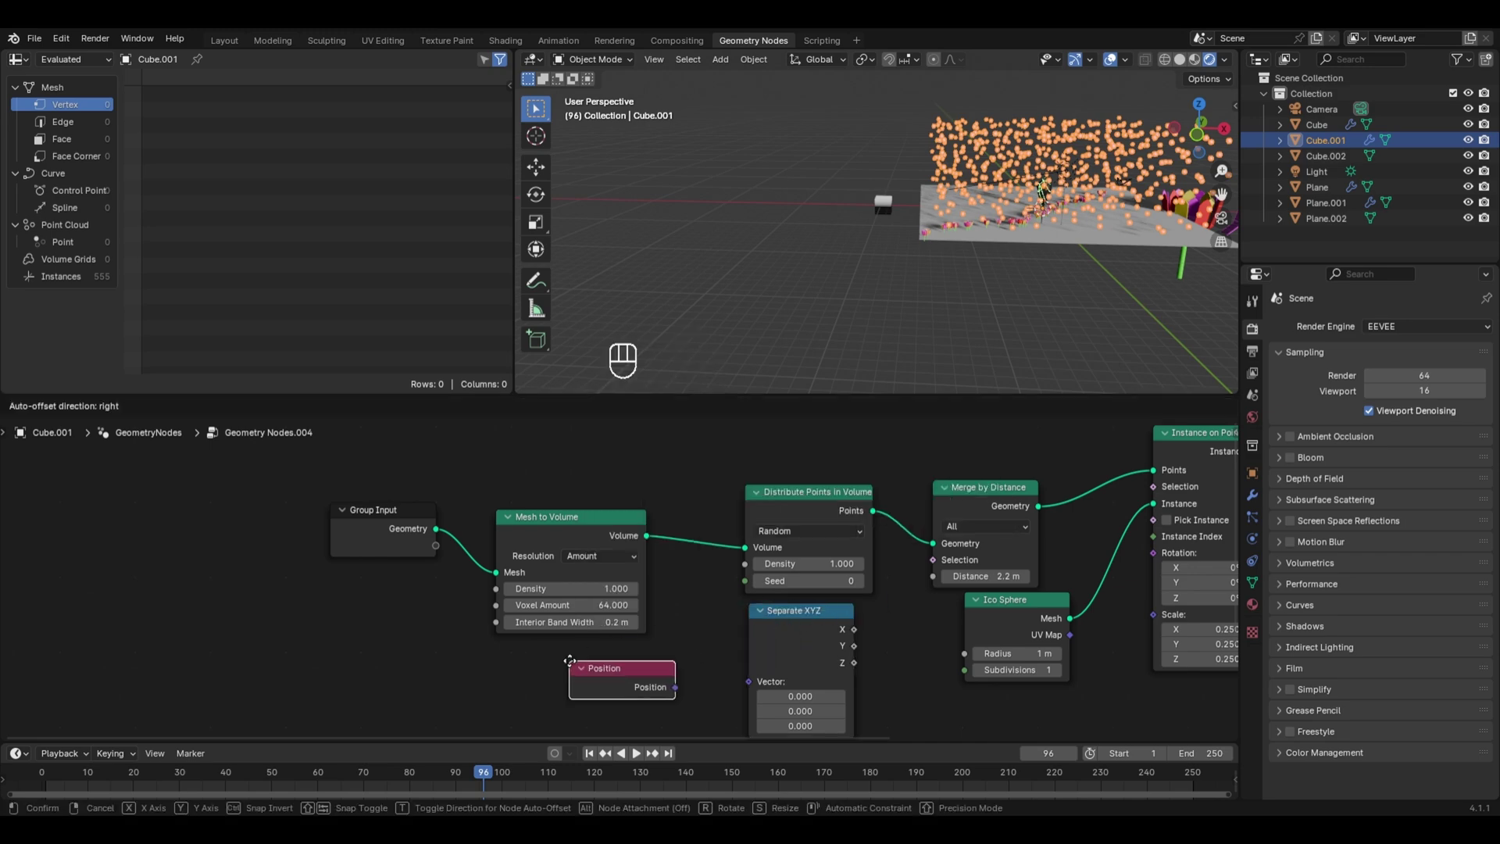
pyautogui.moveTo(717, 710); pyautogui.dragTo(858, 635)
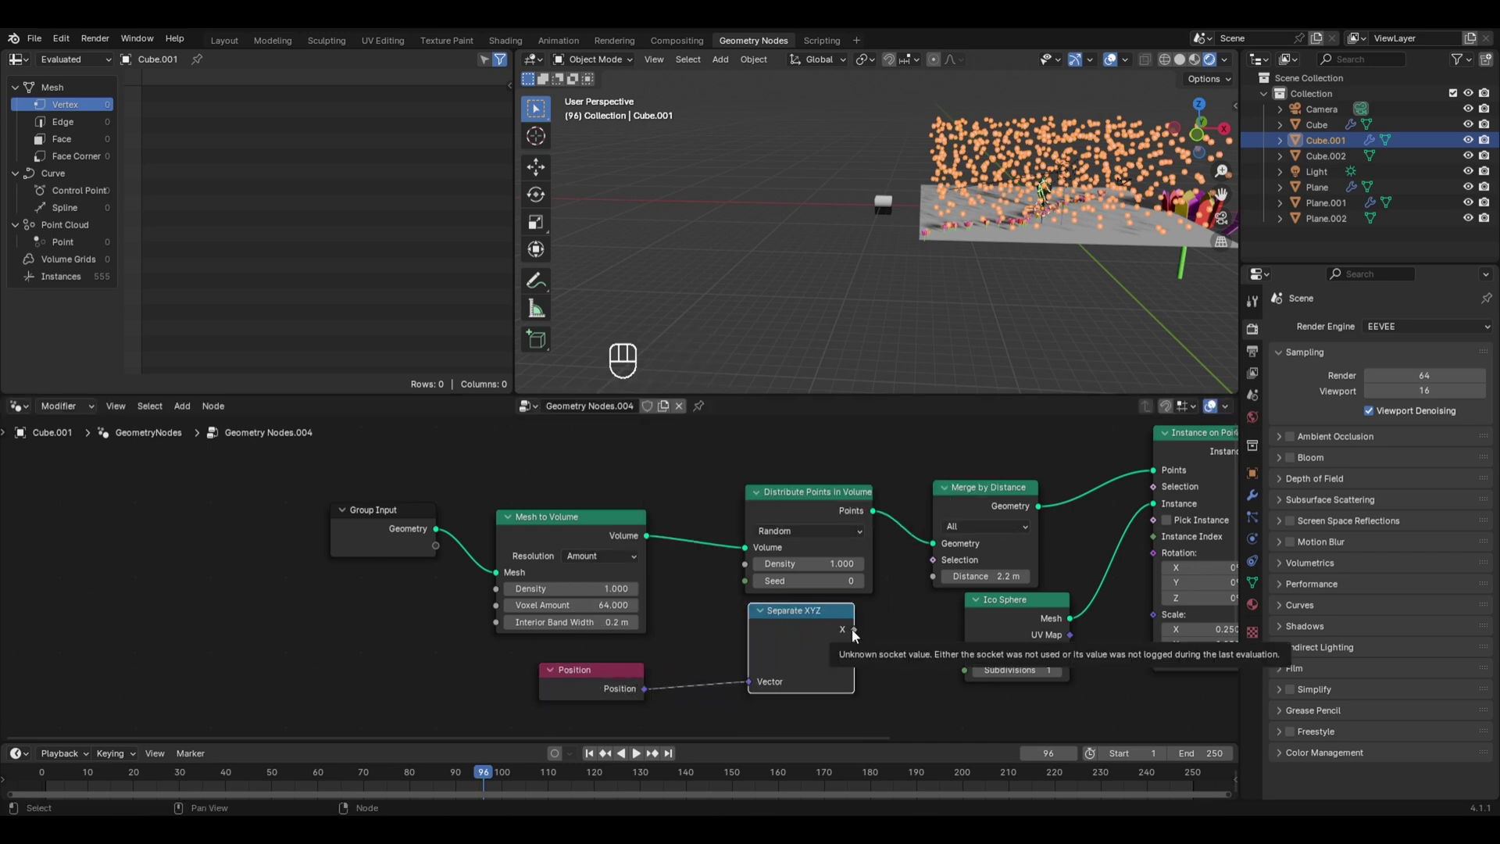
pyautogui.middleClick(858, 633)
pyautogui.moveTo(865, 631); pyautogui.dragTo(923, 572)
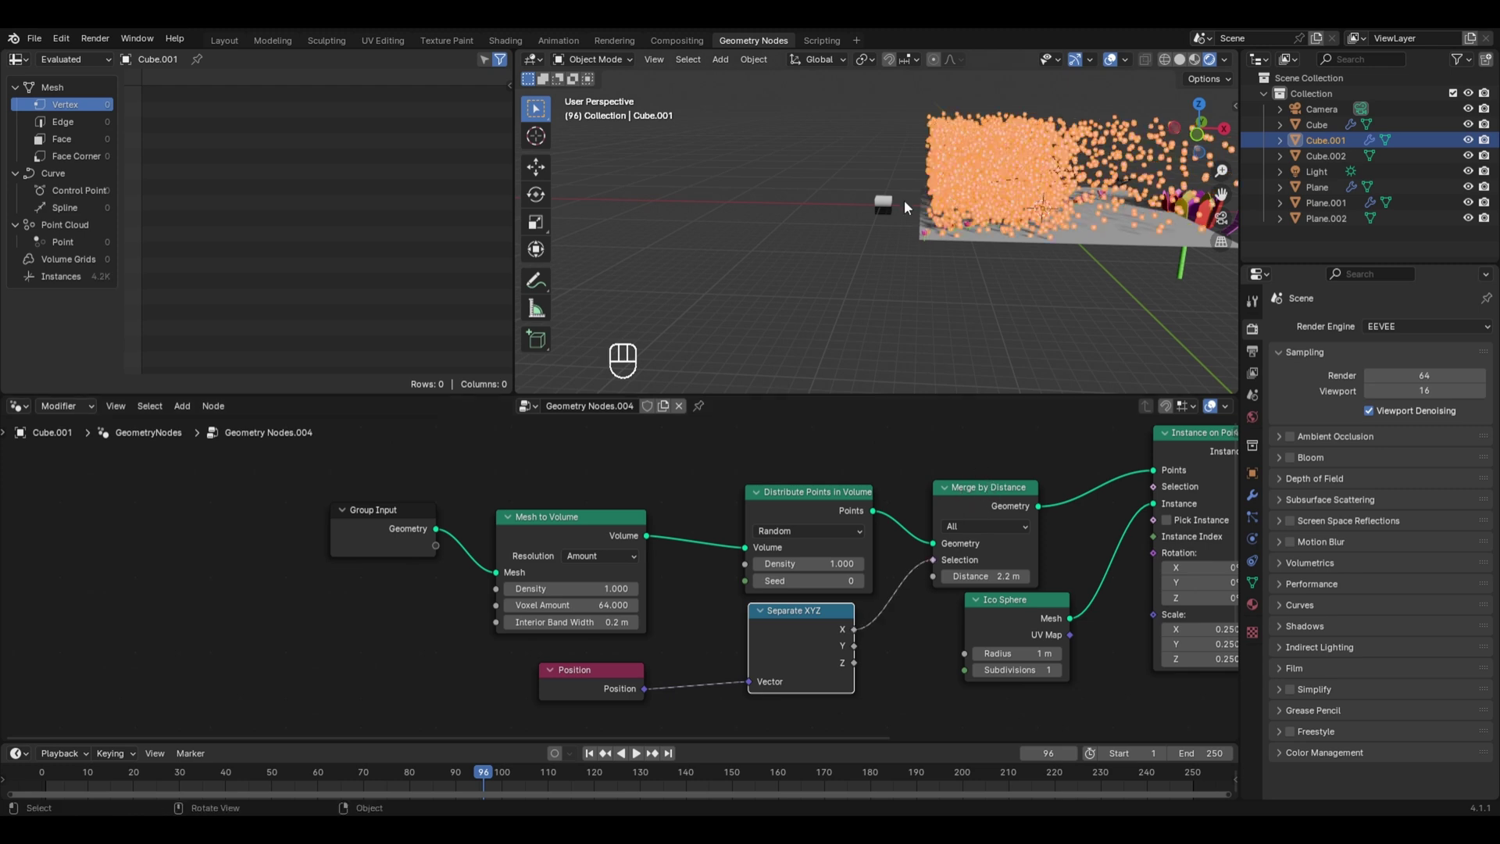
# Step: Review the scattered spheres in the viewport and make Cube.002 the active object
pyautogui.moveTo(1067, 183); pyautogui.dragTo(846, 204)
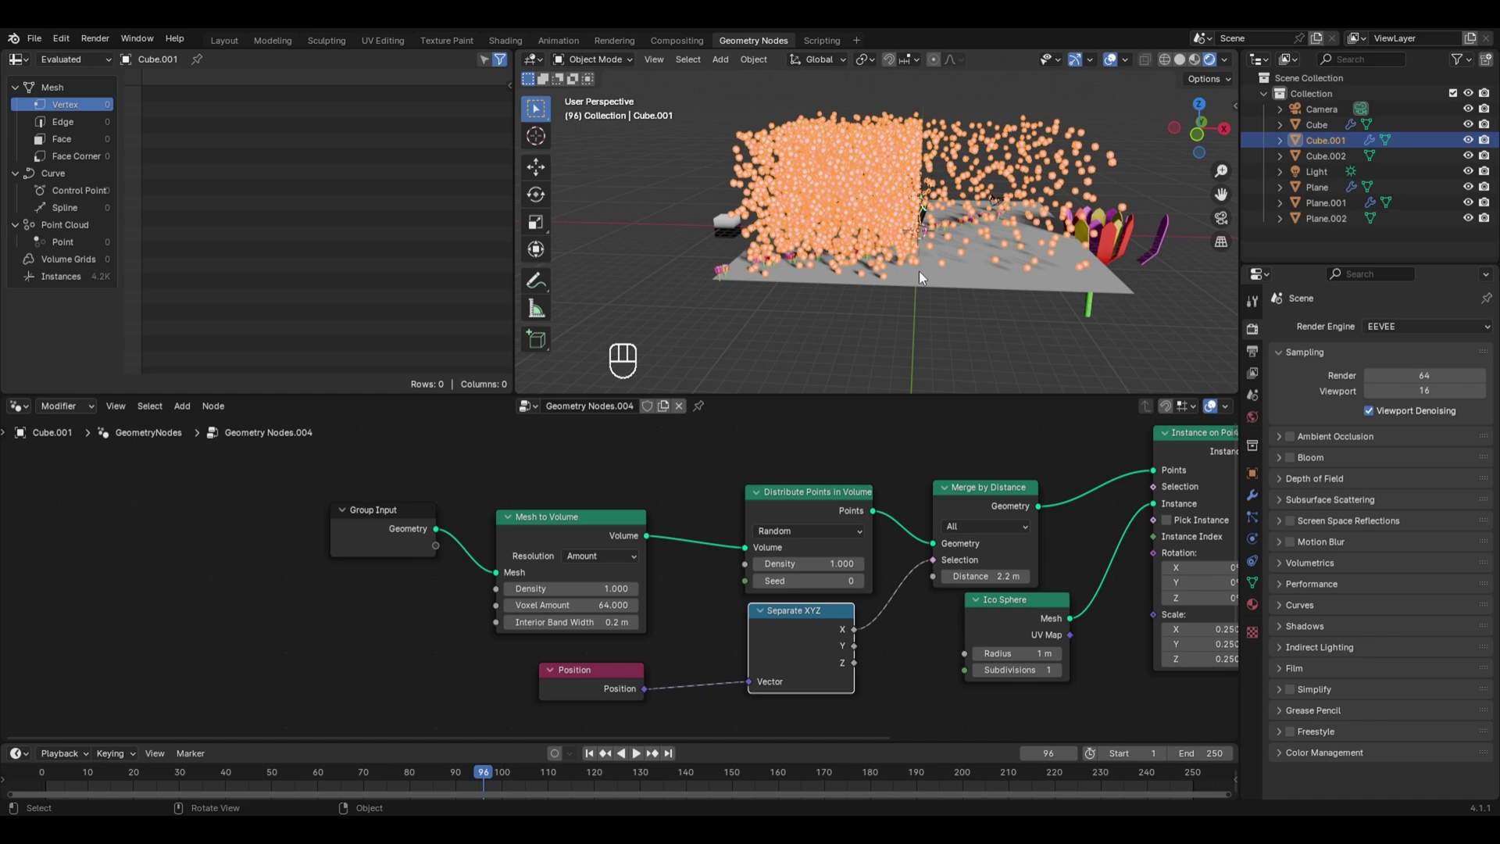
pyautogui.moveTo(699, 257); pyautogui.dragTo(749, 248)
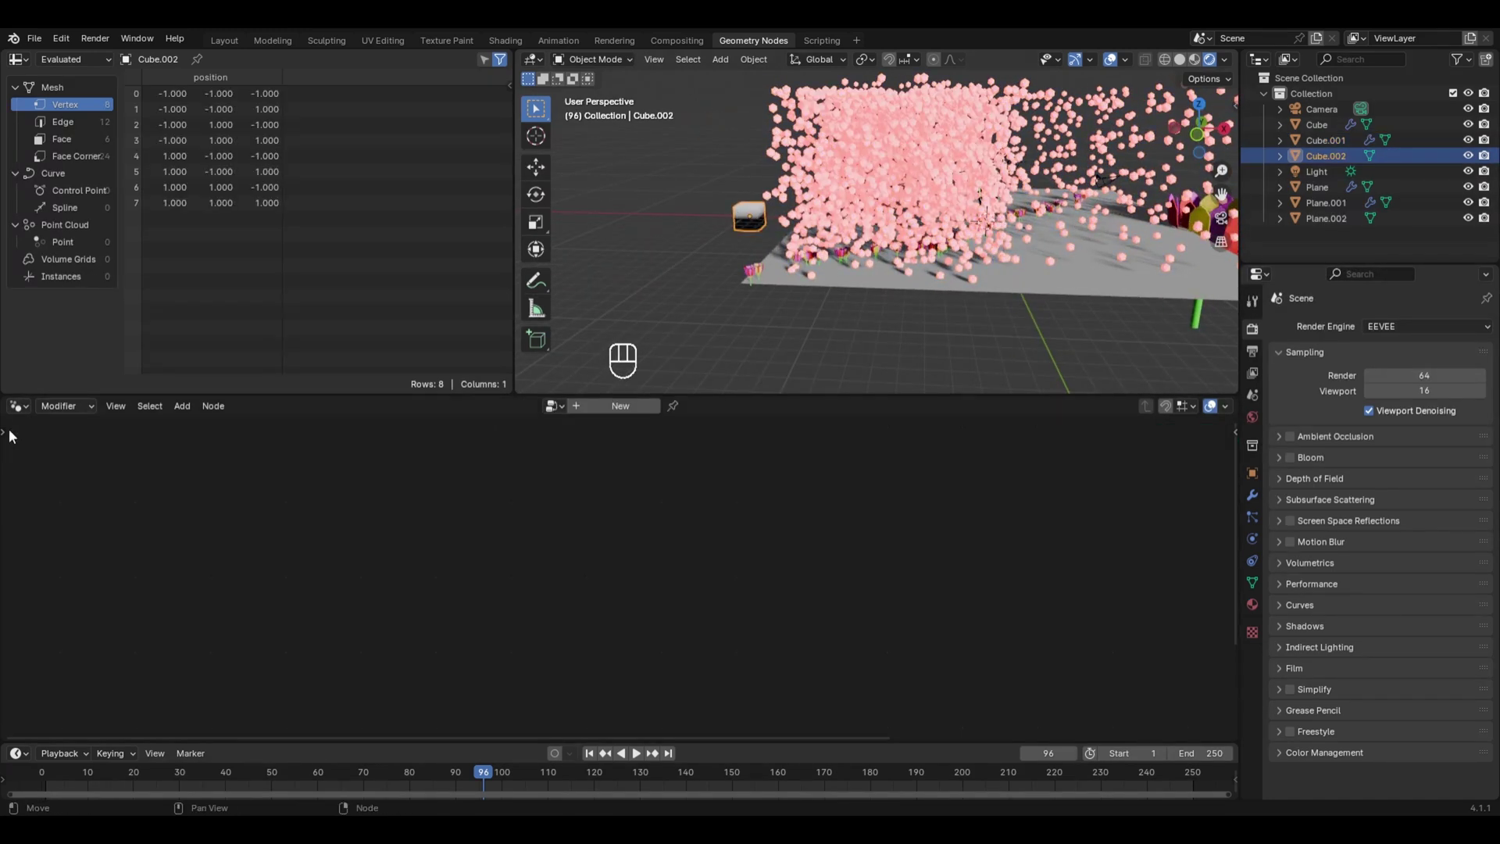
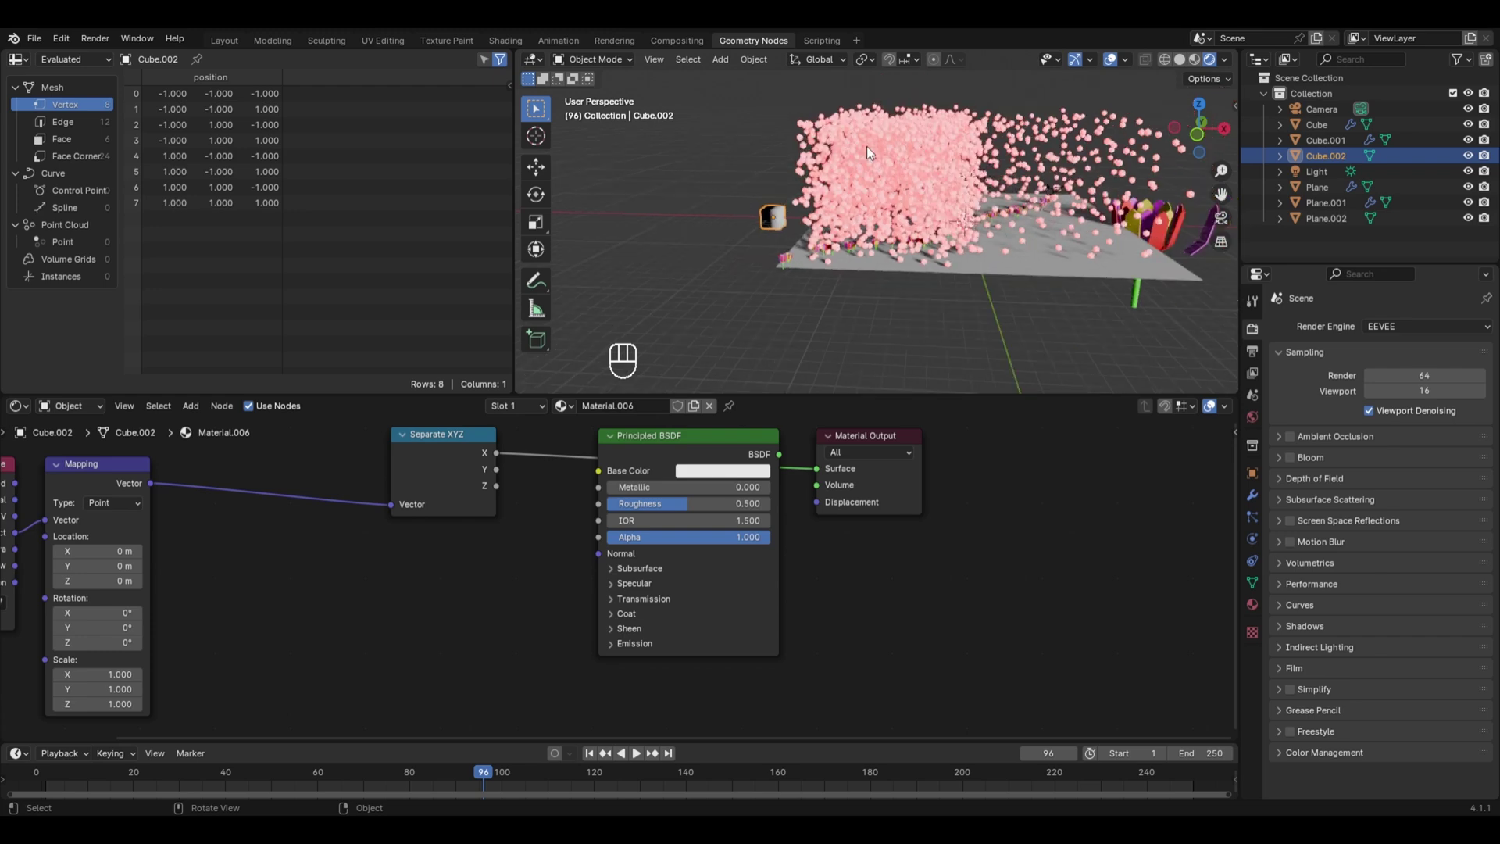
# Step: Box-select and delete the Separate XYZ node from Cube.001's scatter tree, leaving 555 instances
pyautogui.moveTo(873, 153); pyautogui.dragTo(1144, 183)
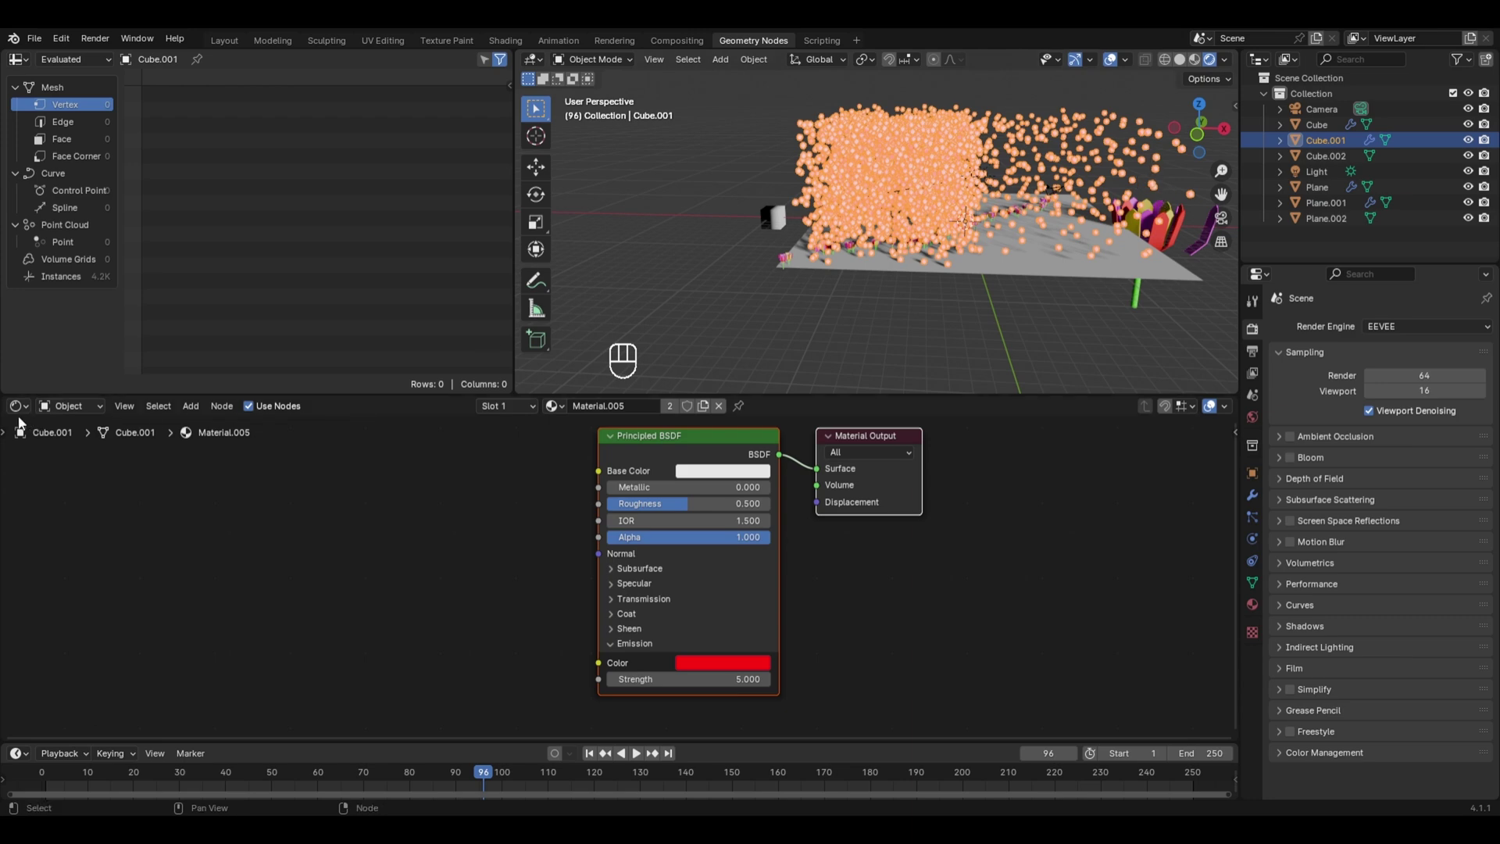
pyautogui.moveTo(17, 414); pyautogui.dragTo(857, 434)
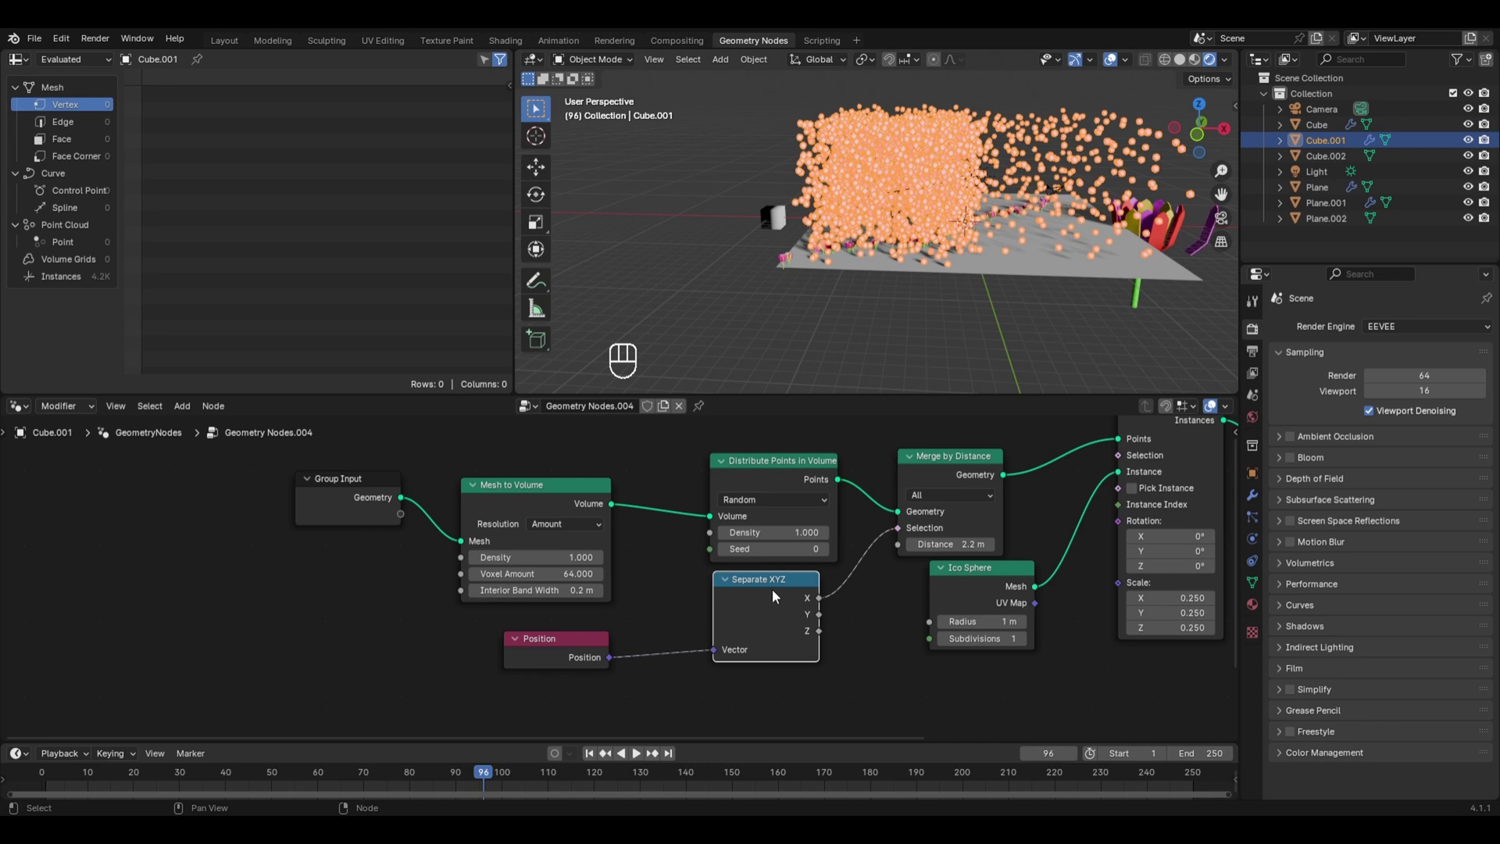
pyautogui.press('x')
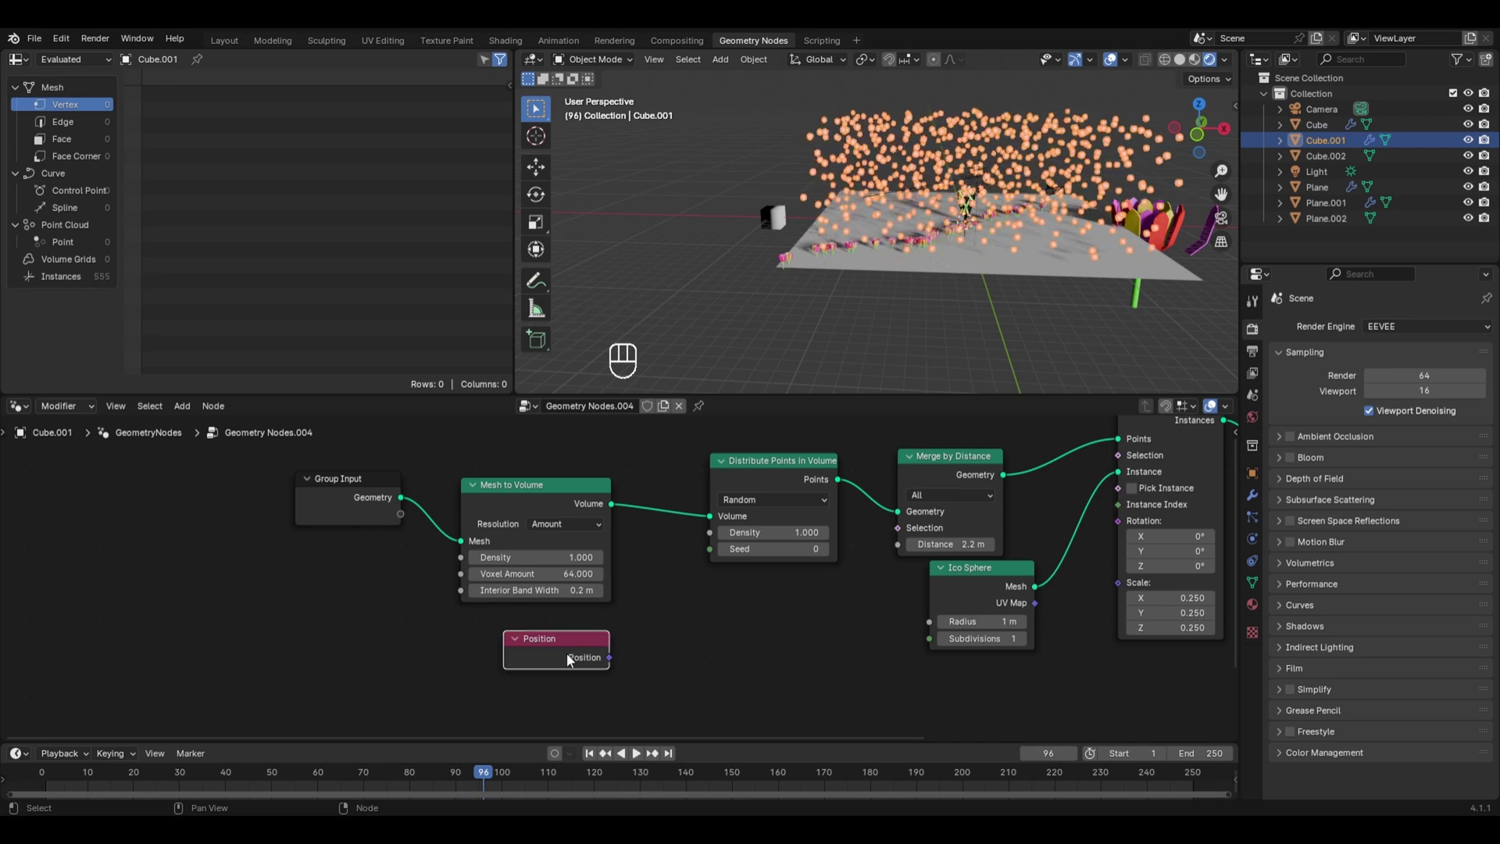
# Step: Add a Value node of 30 feeding Grid Size X, Size Y and Distribute Points density on Plane
pyautogui.press('x')
pyautogui.click(579, 665)
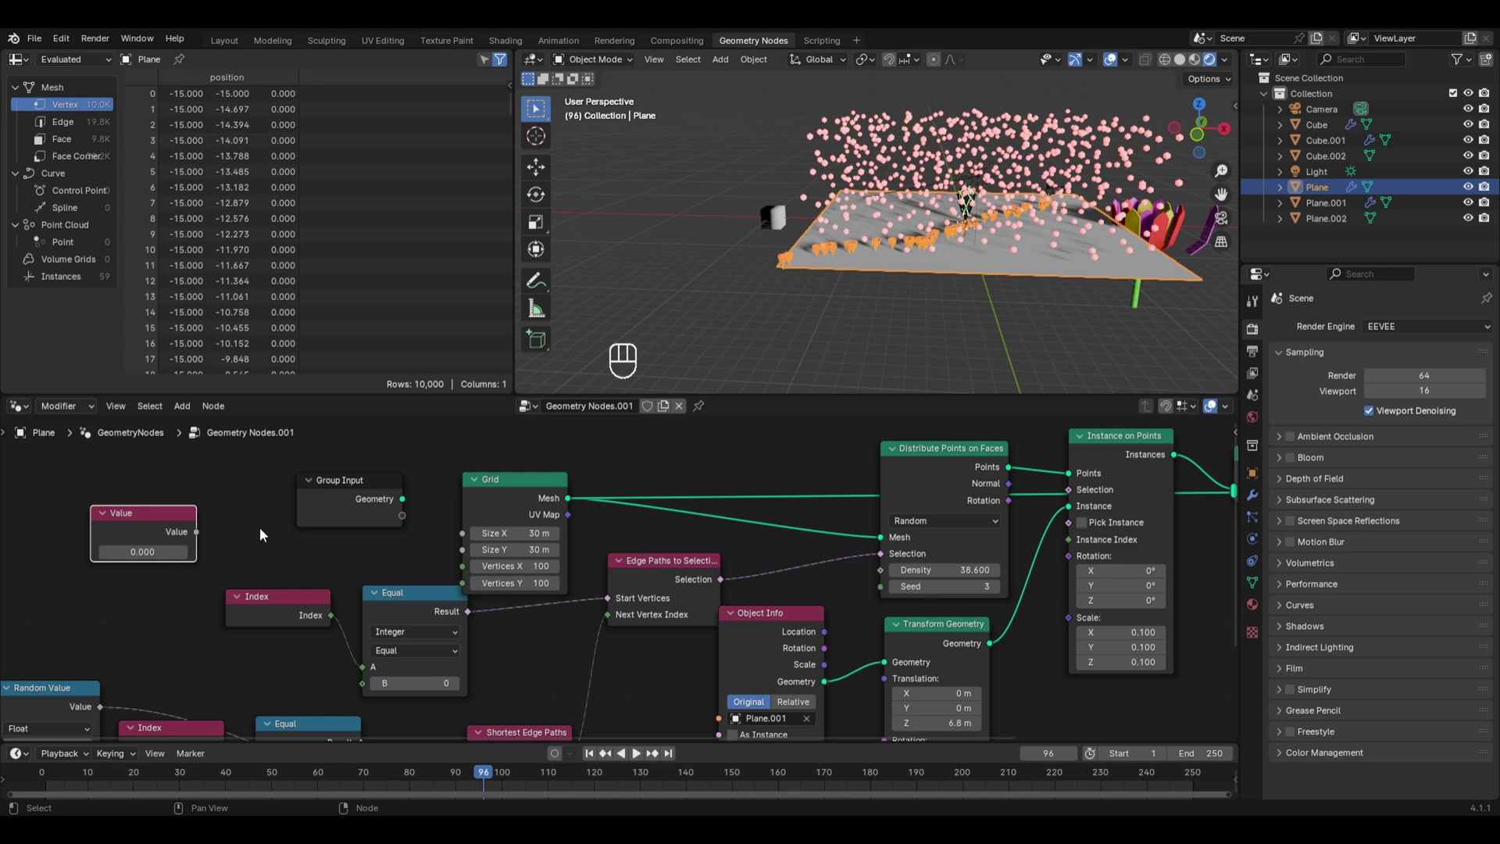
pyautogui.click(472, 489)
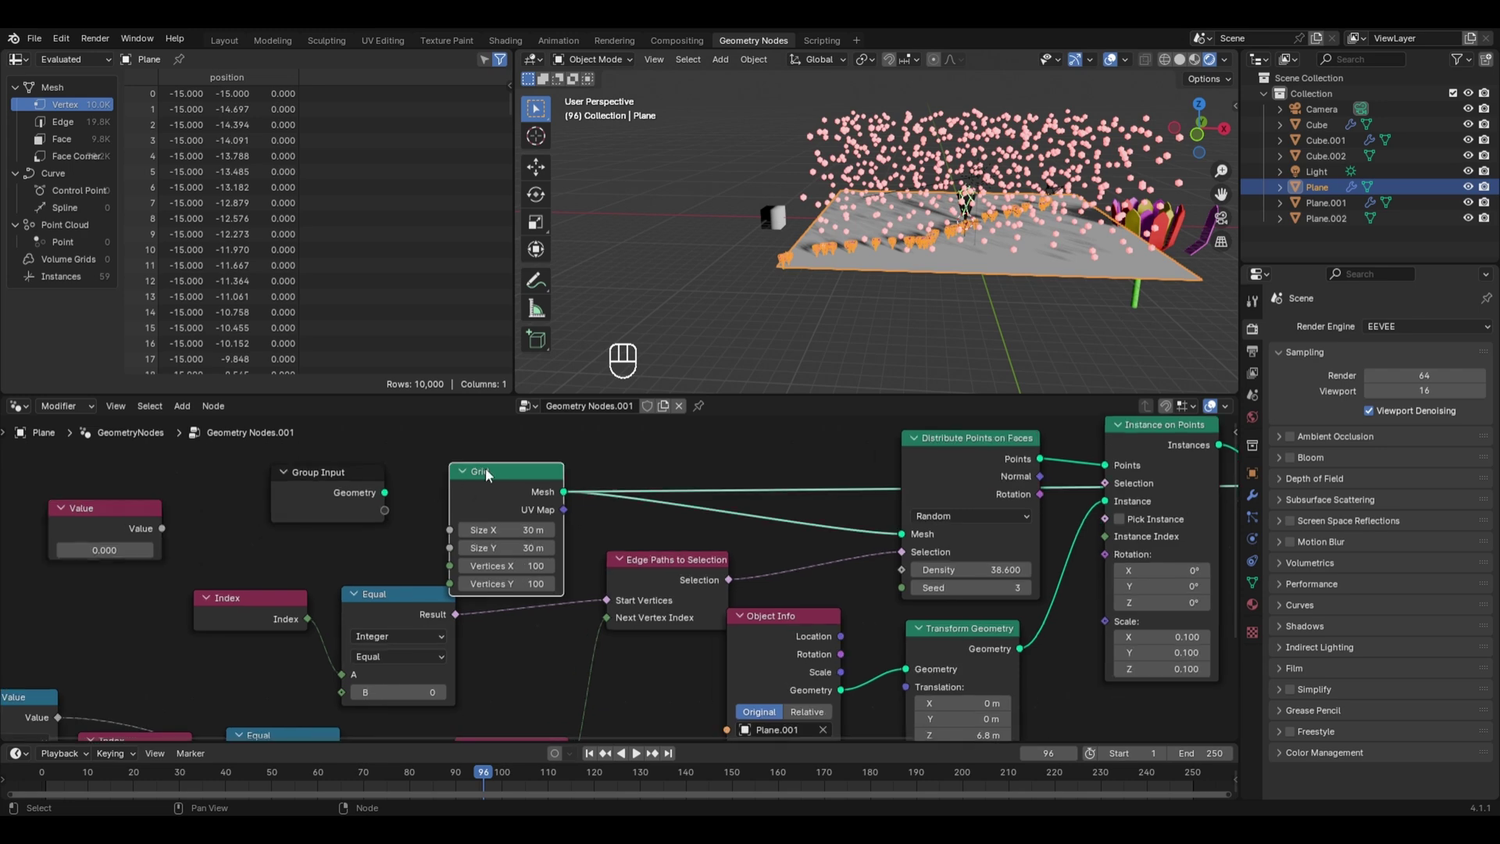
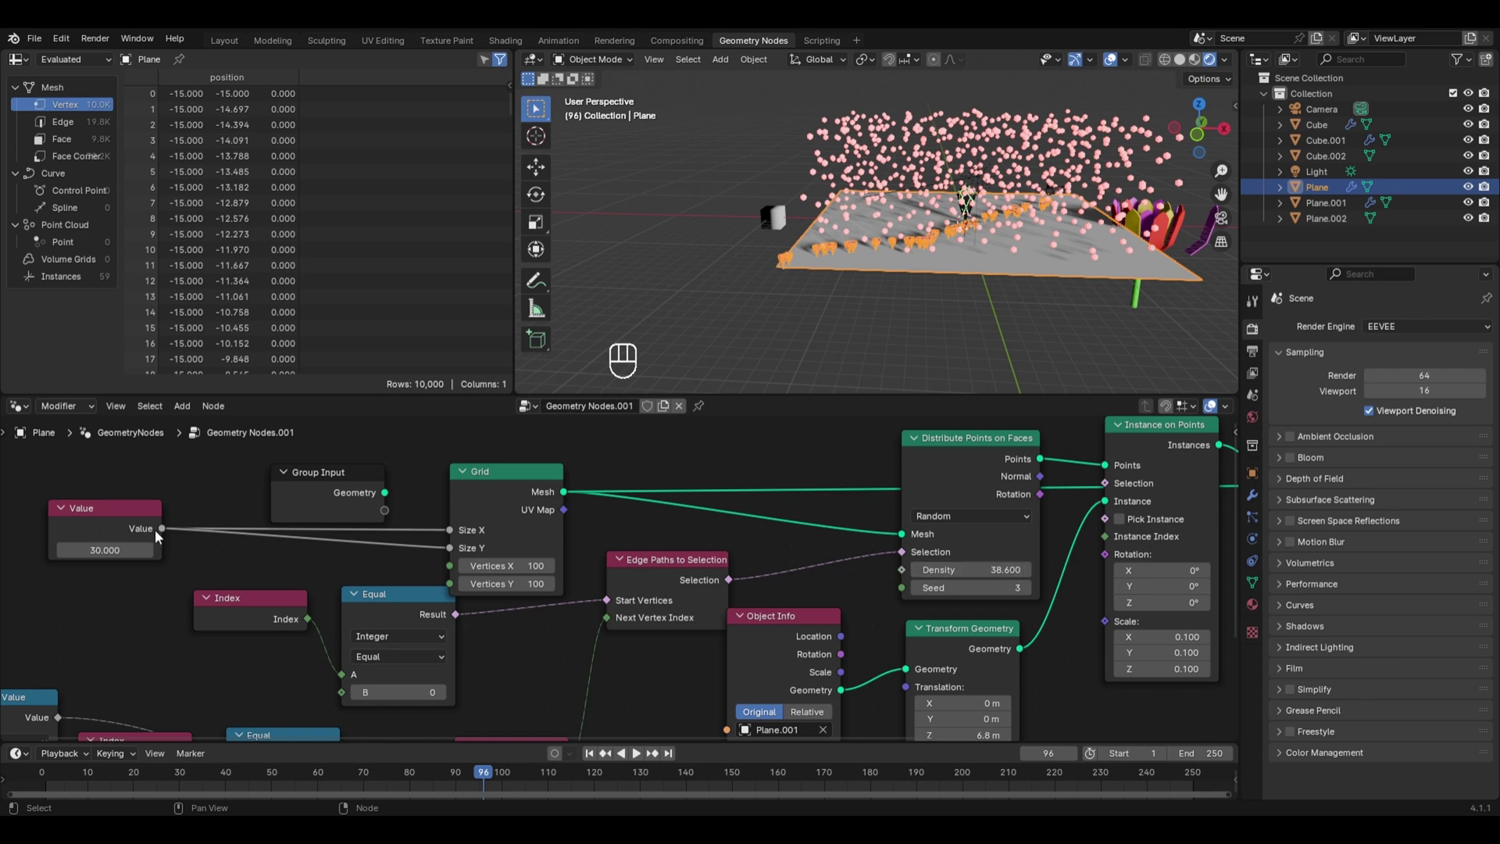
pyautogui.moveTo(169, 532); pyautogui.dragTo(968, 563)
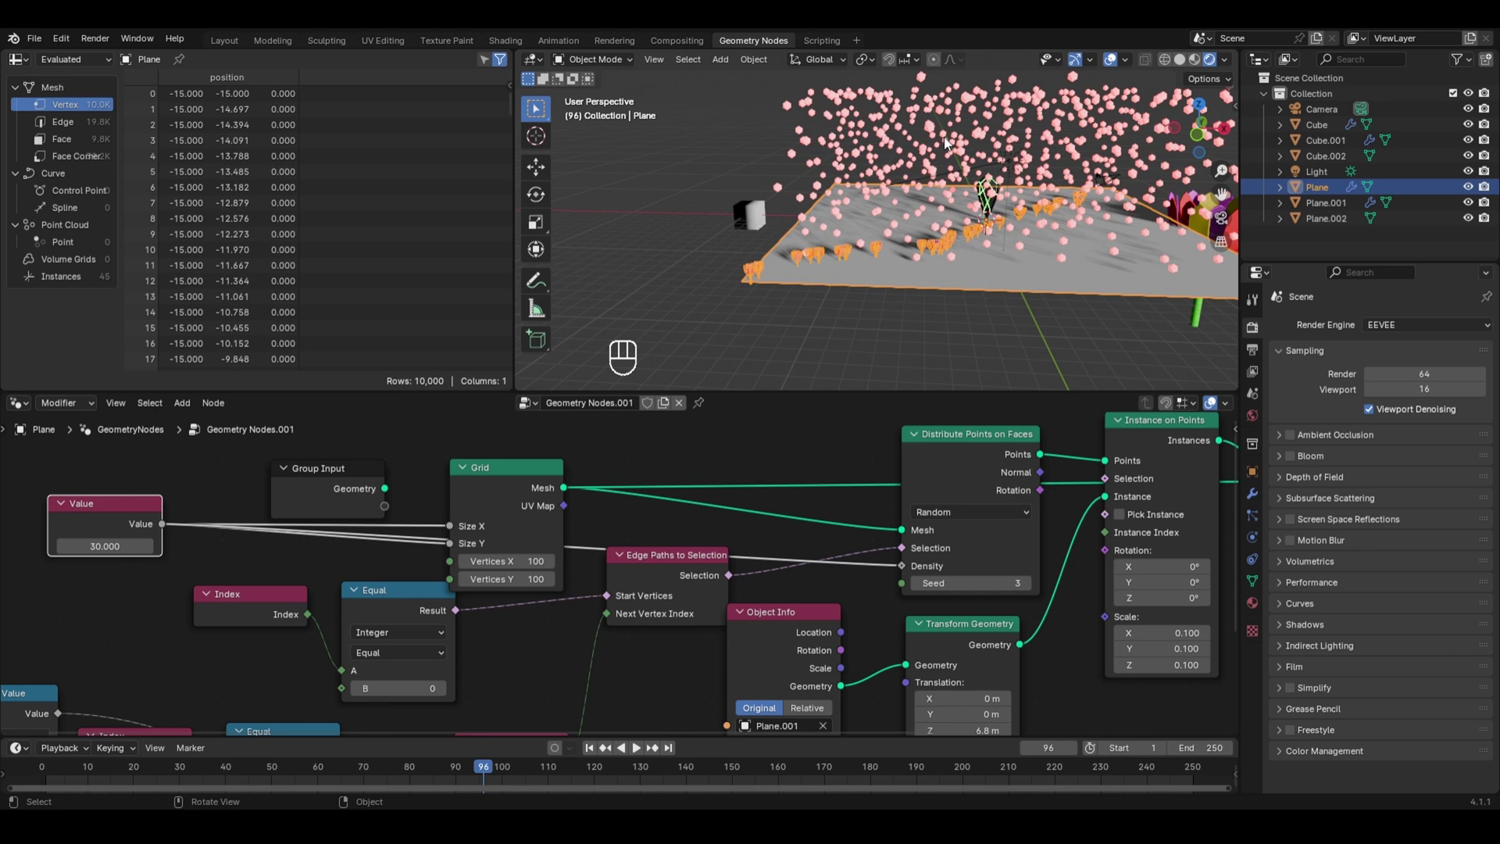
# Step: Add a UV Sphere, move it along X and view it from the front
pyautogui.press('shift+a')
pyautogui.press('g')
pyautogui.press('x')
pyautogui.middleClick(719, 269)
pyautogui.press('KP_1')
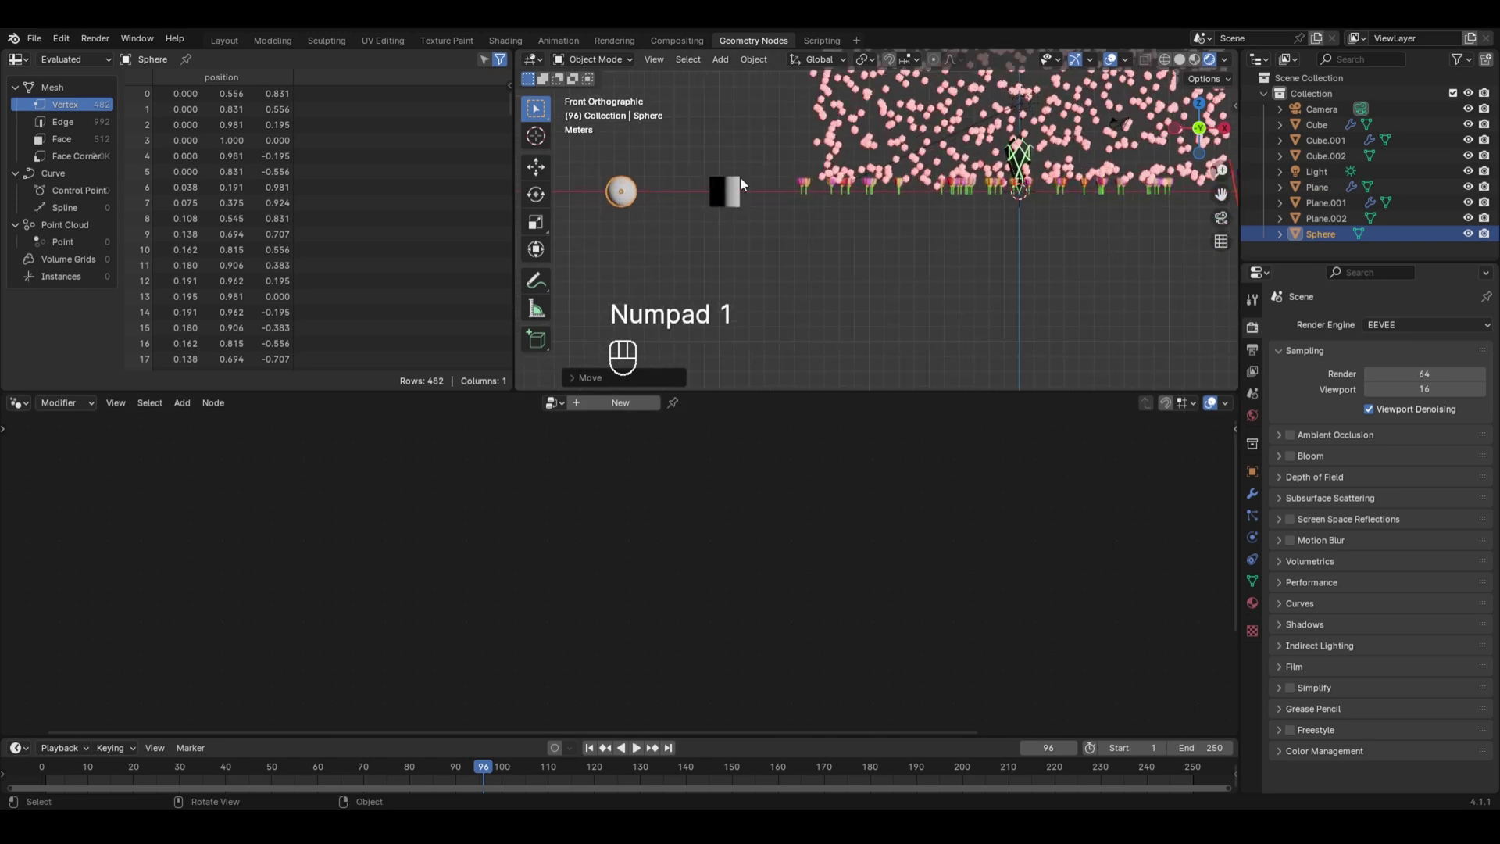
pyautogui.moveTo(754, 203); pyautogui.dragTo(1013, 225)
pyautogui.click(1013, 225)
pyautogui.moveTo(808, 194); pyautogui.dragTo(923, 233)
# Step: Edit the sphere's mesh, removing lower vertex rows and scaling up the remaining part
pyautogui.press('Tab')
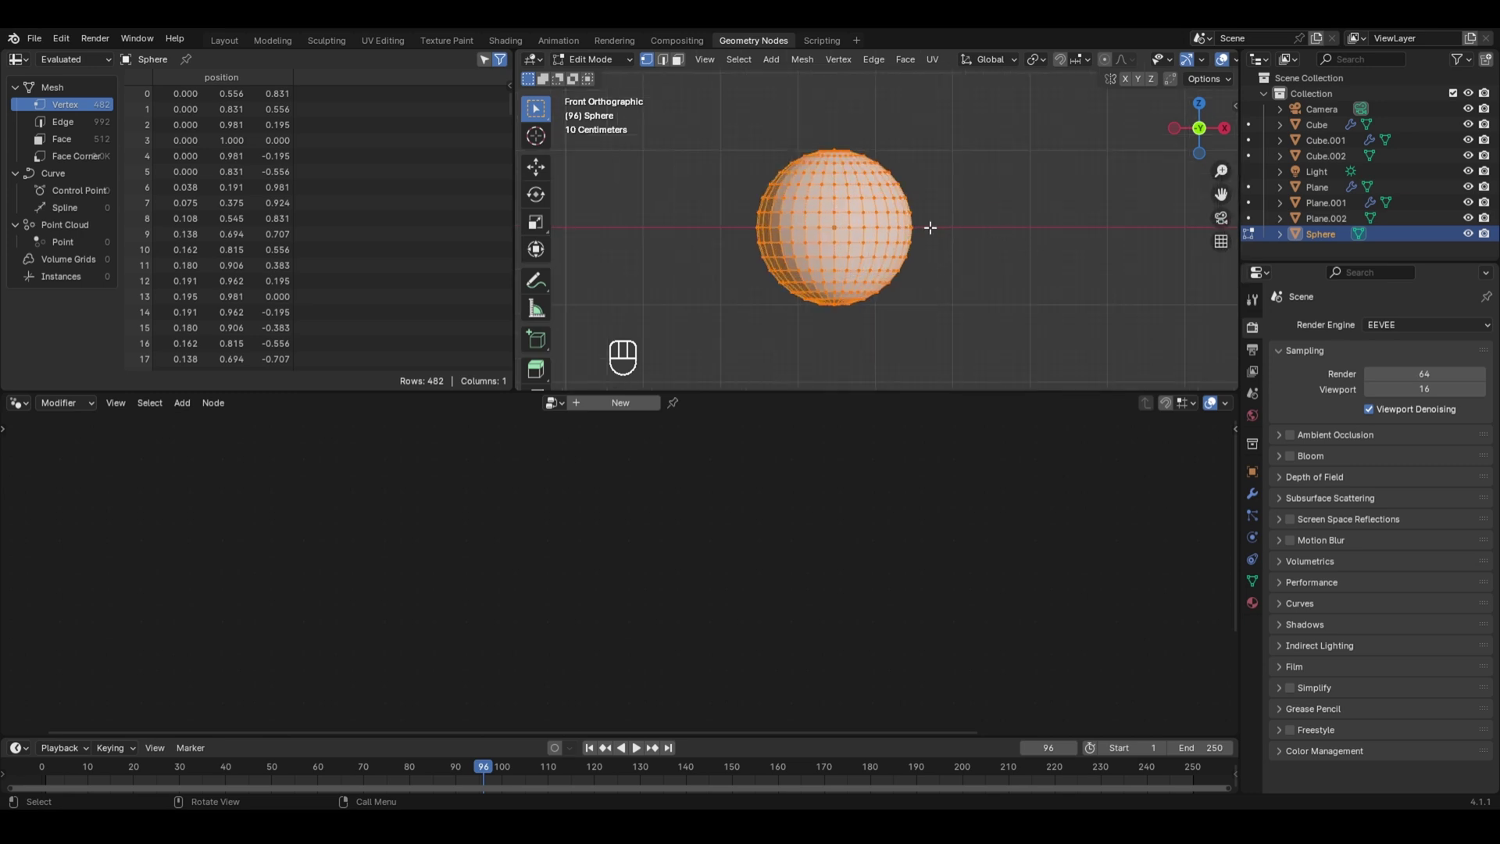
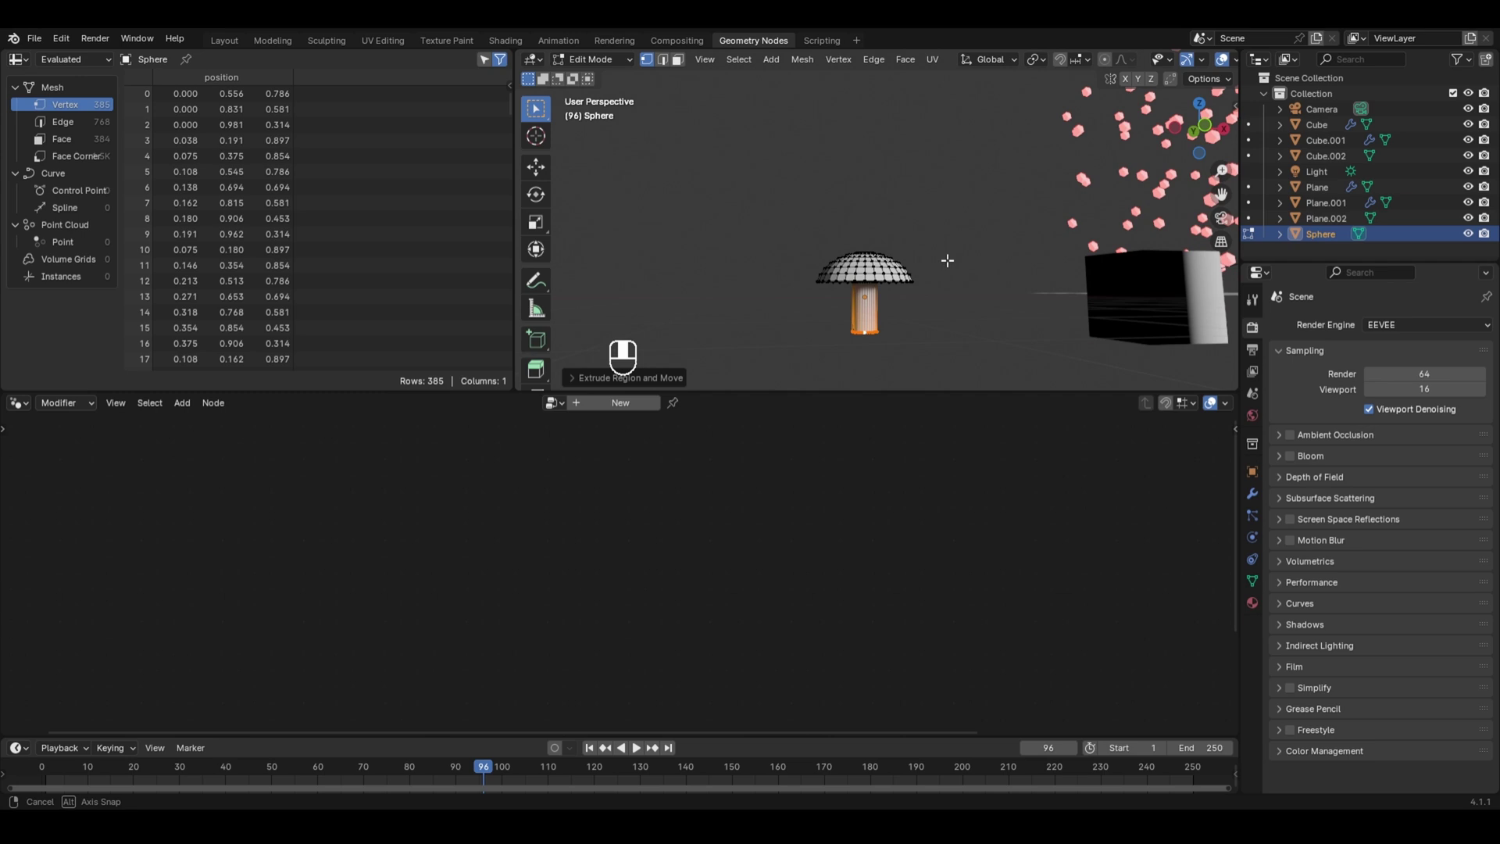
pyautogui.press('s')
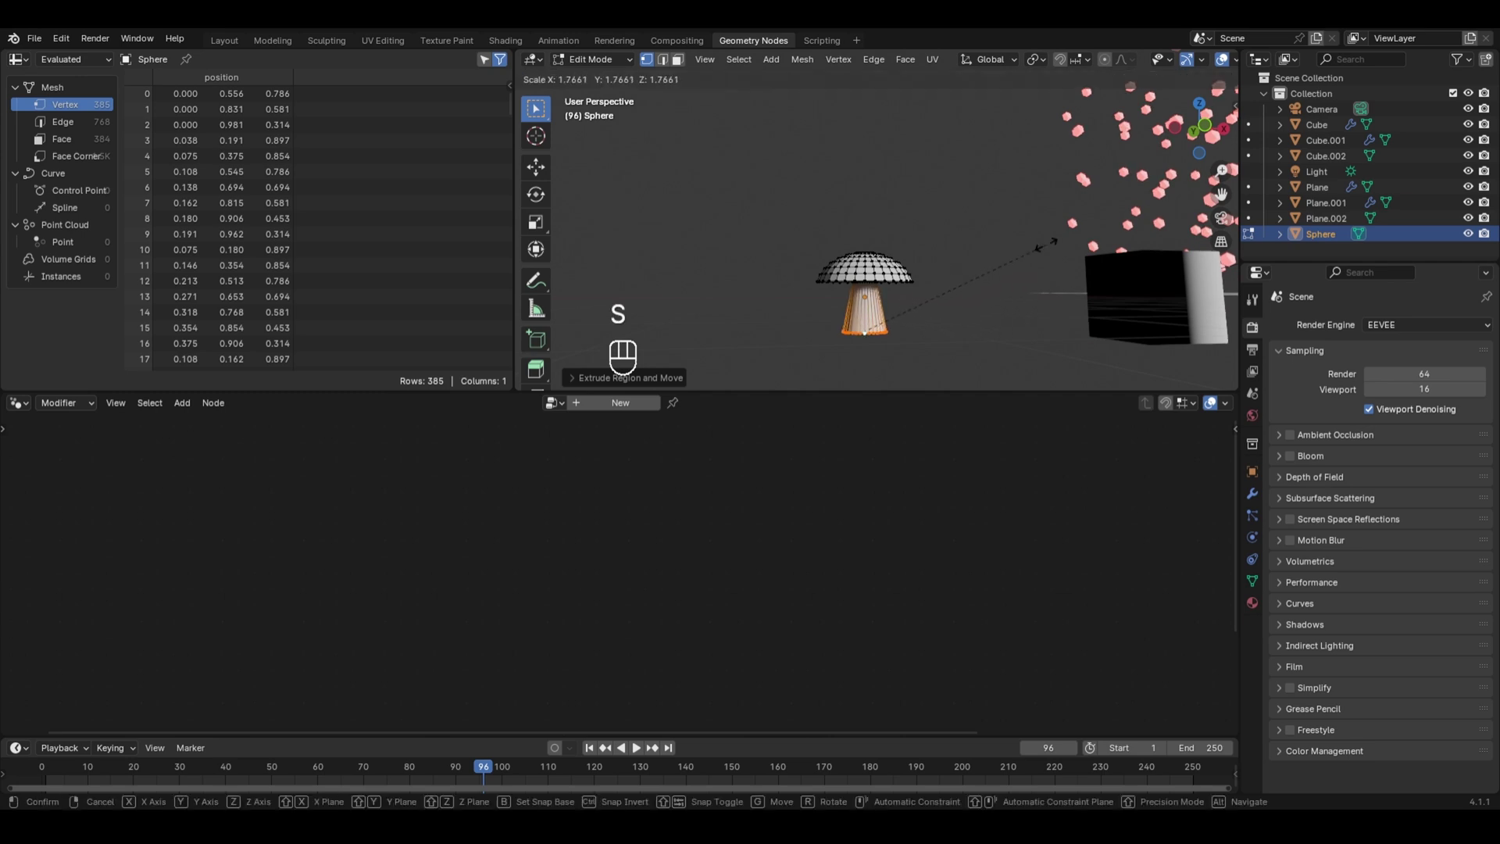
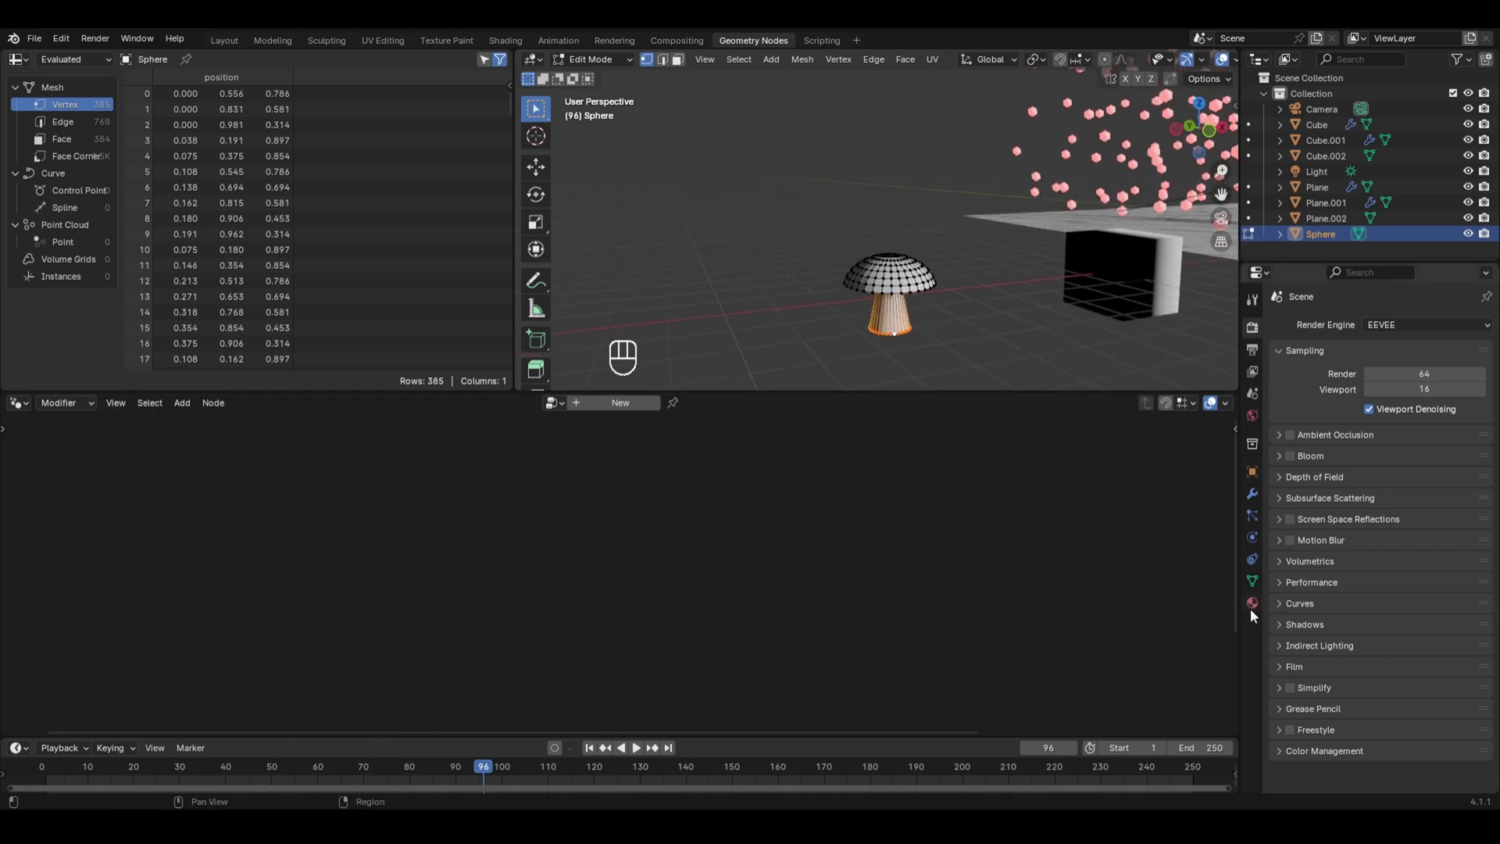
# Step: Give the sphere Material.007 and grow the vertex selection to shape the mushroom cap and stem
pyautogui.middleClick(1259, 615)
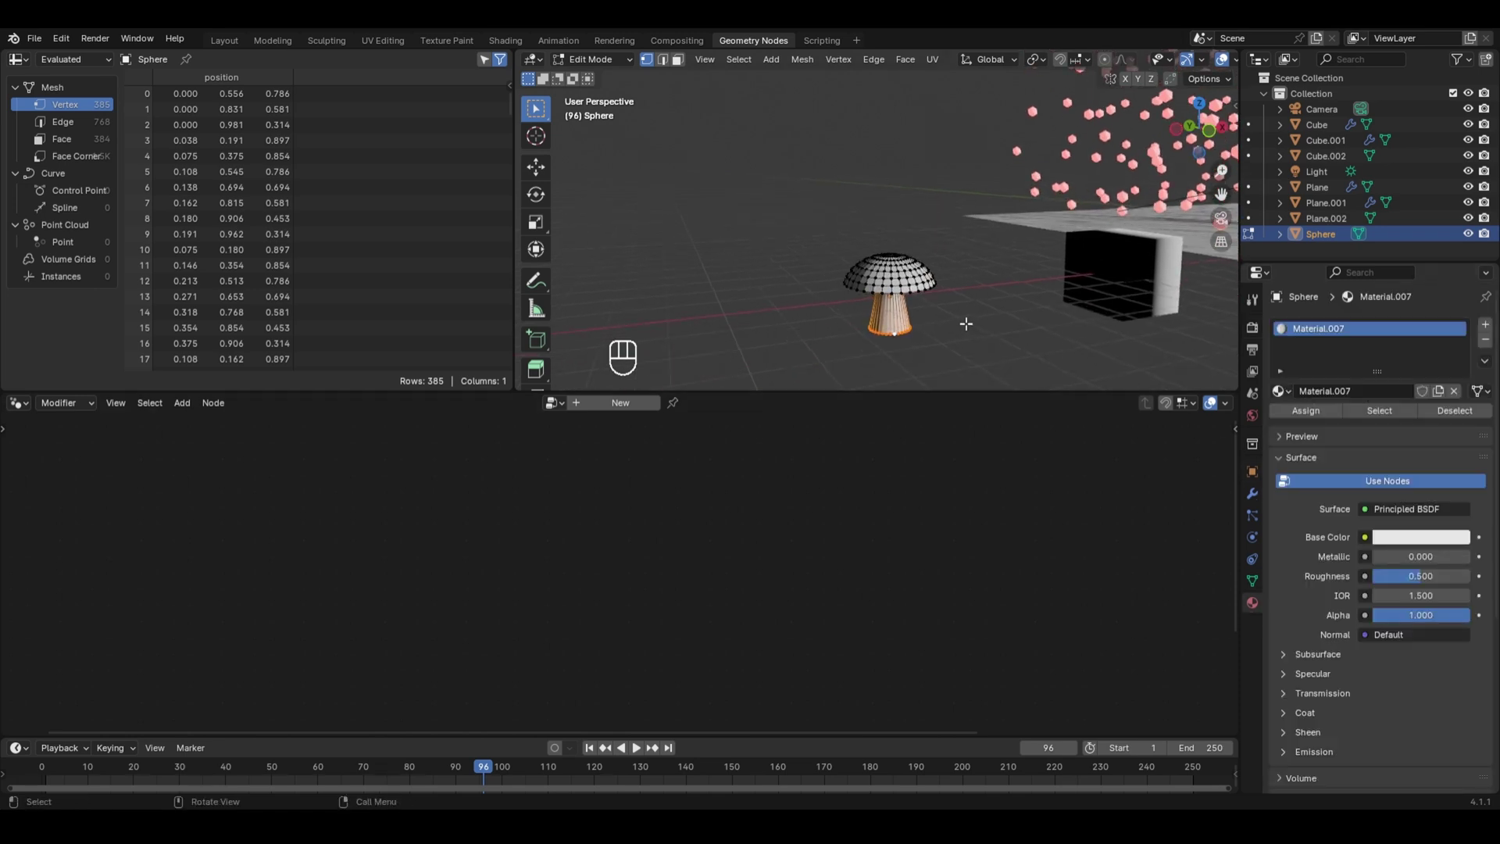
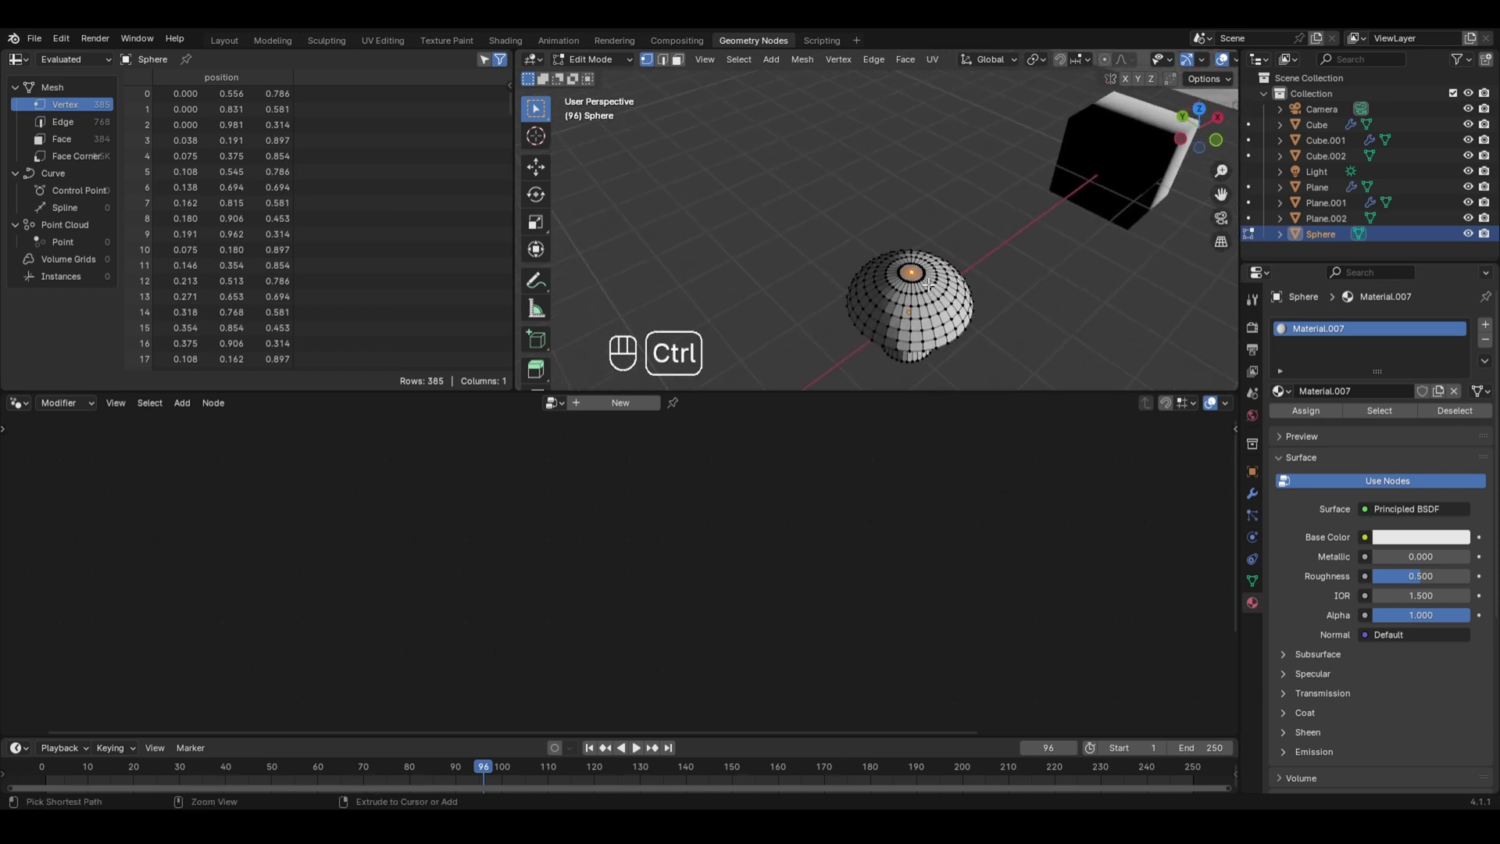
pyautogui.press('ctrl+KP_Add')
pyautogui.press('ctrl+KP_Add')
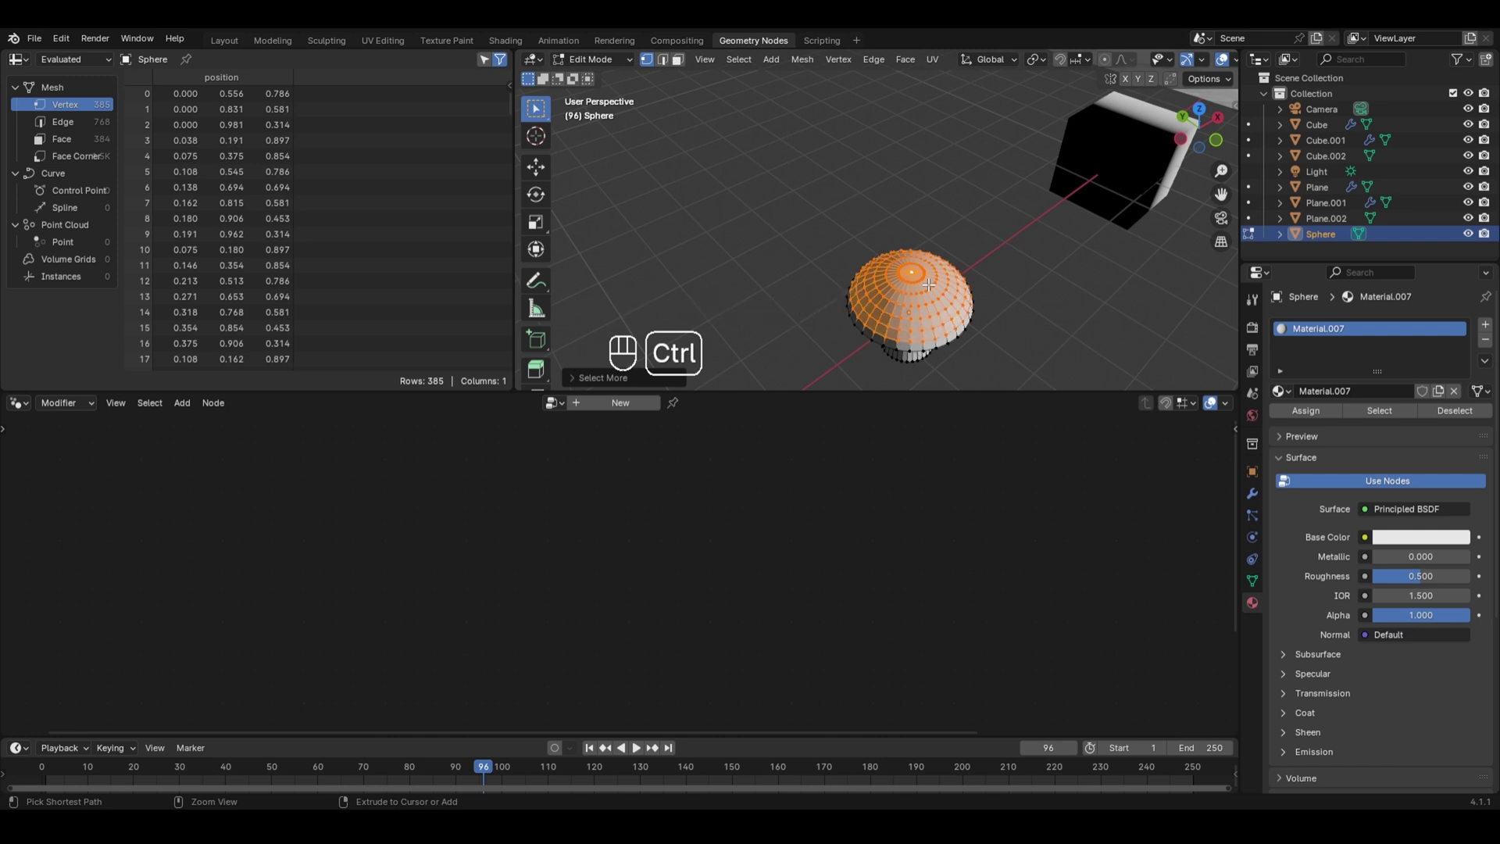
pyautogui.press('ctrl+KP_Add')
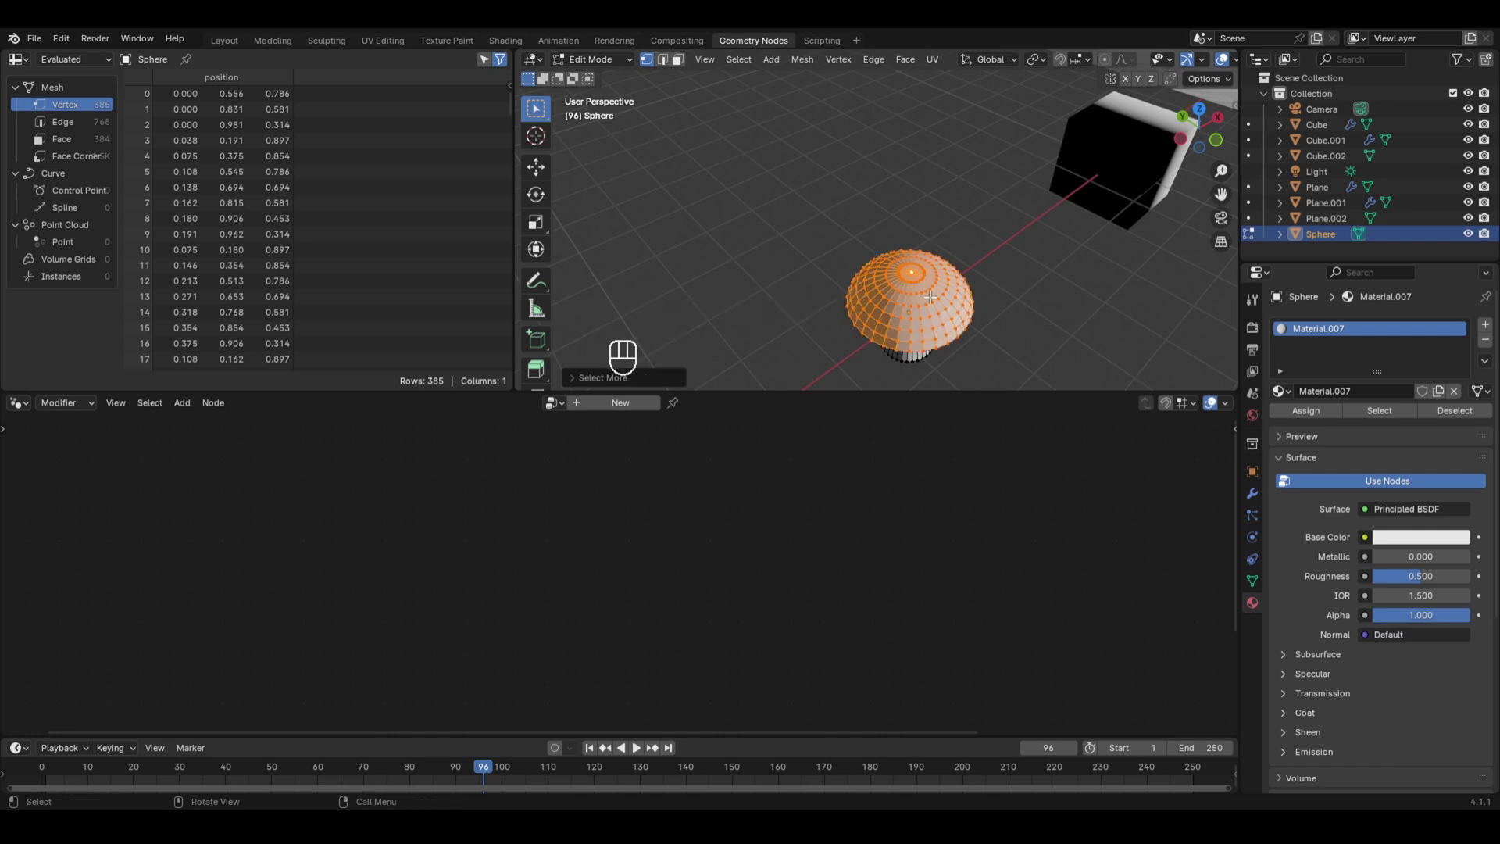
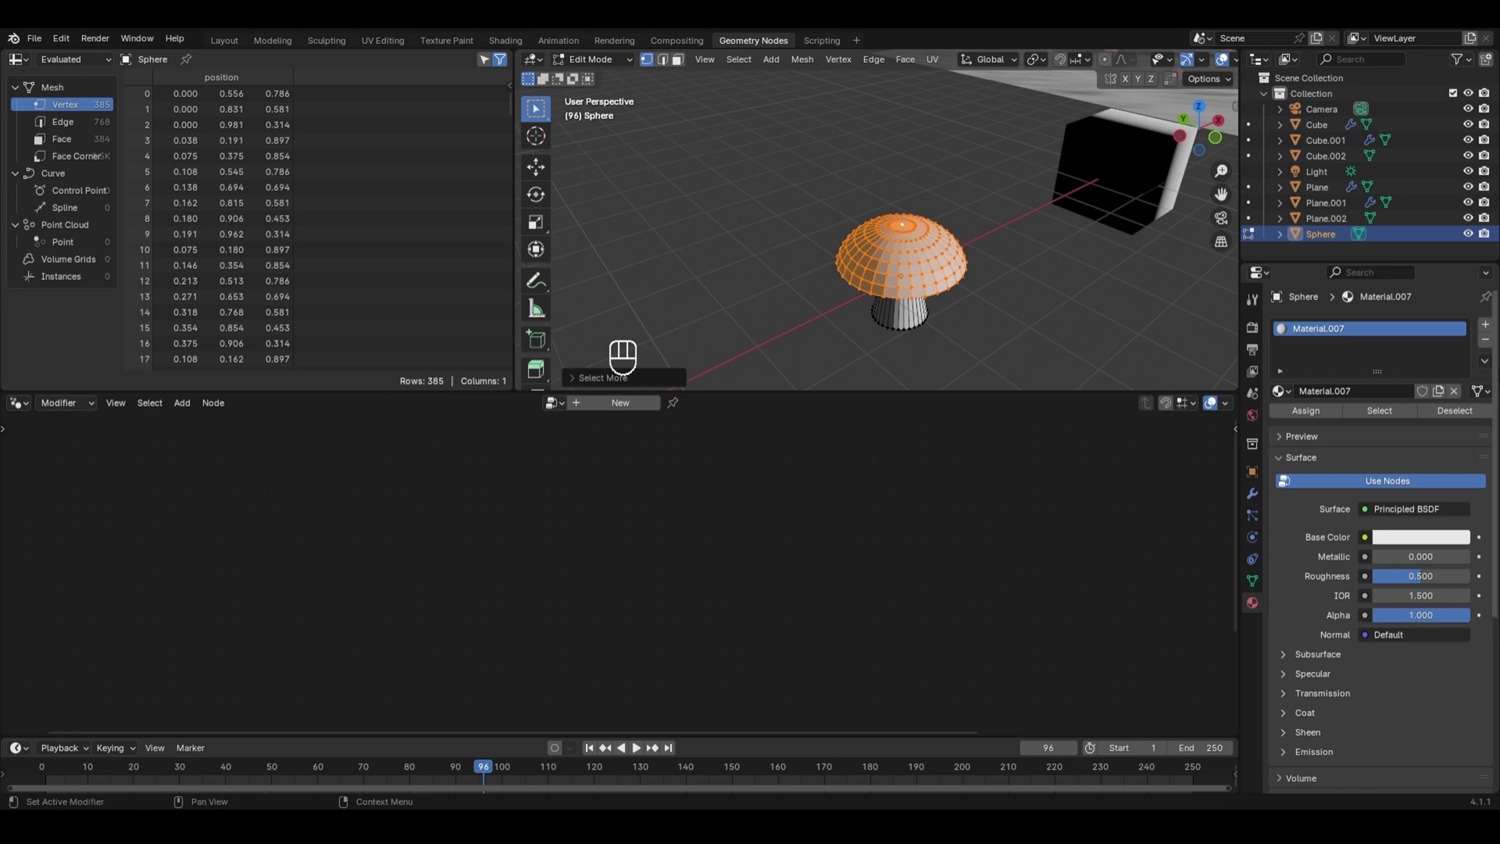
# Step: Add a second material slot with new Material.008 and bring its node tree into the Shader Editor
pyautogui.click(1486, 326)
pyautogui.click(1383, 424)
pyautogui.moveTo(1310, 449); pyautogui.dragTo(960, 216)
pyautogui.press('Tab')
pyautogui.moveTo(30, 408); pyautogui.dragTo(92, 550)
pyautogui.moveTo(128, 551); pyautogui.dragTo(1008, 696)
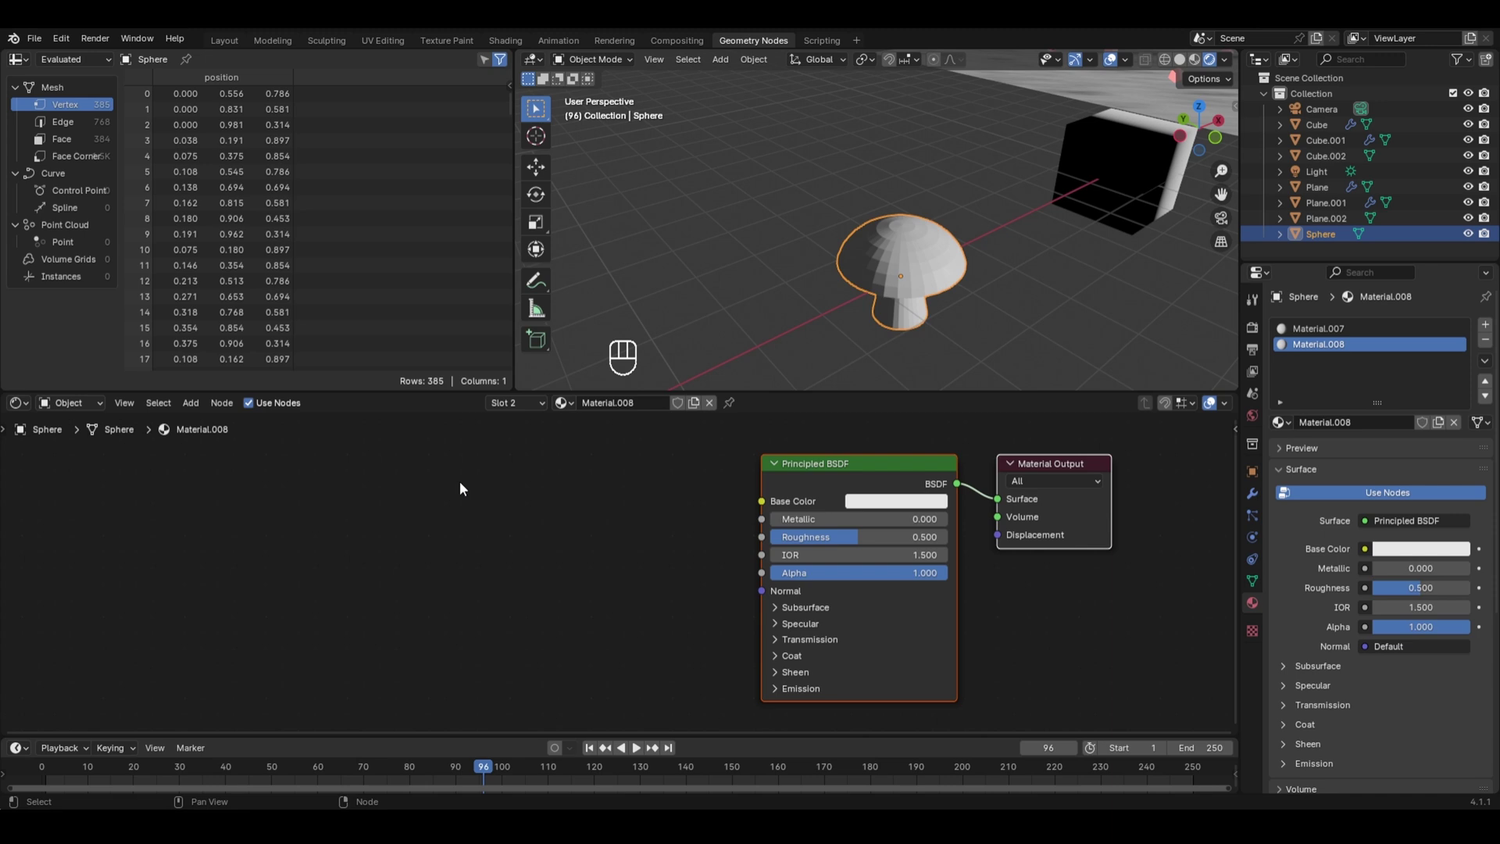
# Step: Add a Voronoi Texture with Texture Coordinate and Mapping, its Distance driving the surface output
pyautogui.press('shift+a')
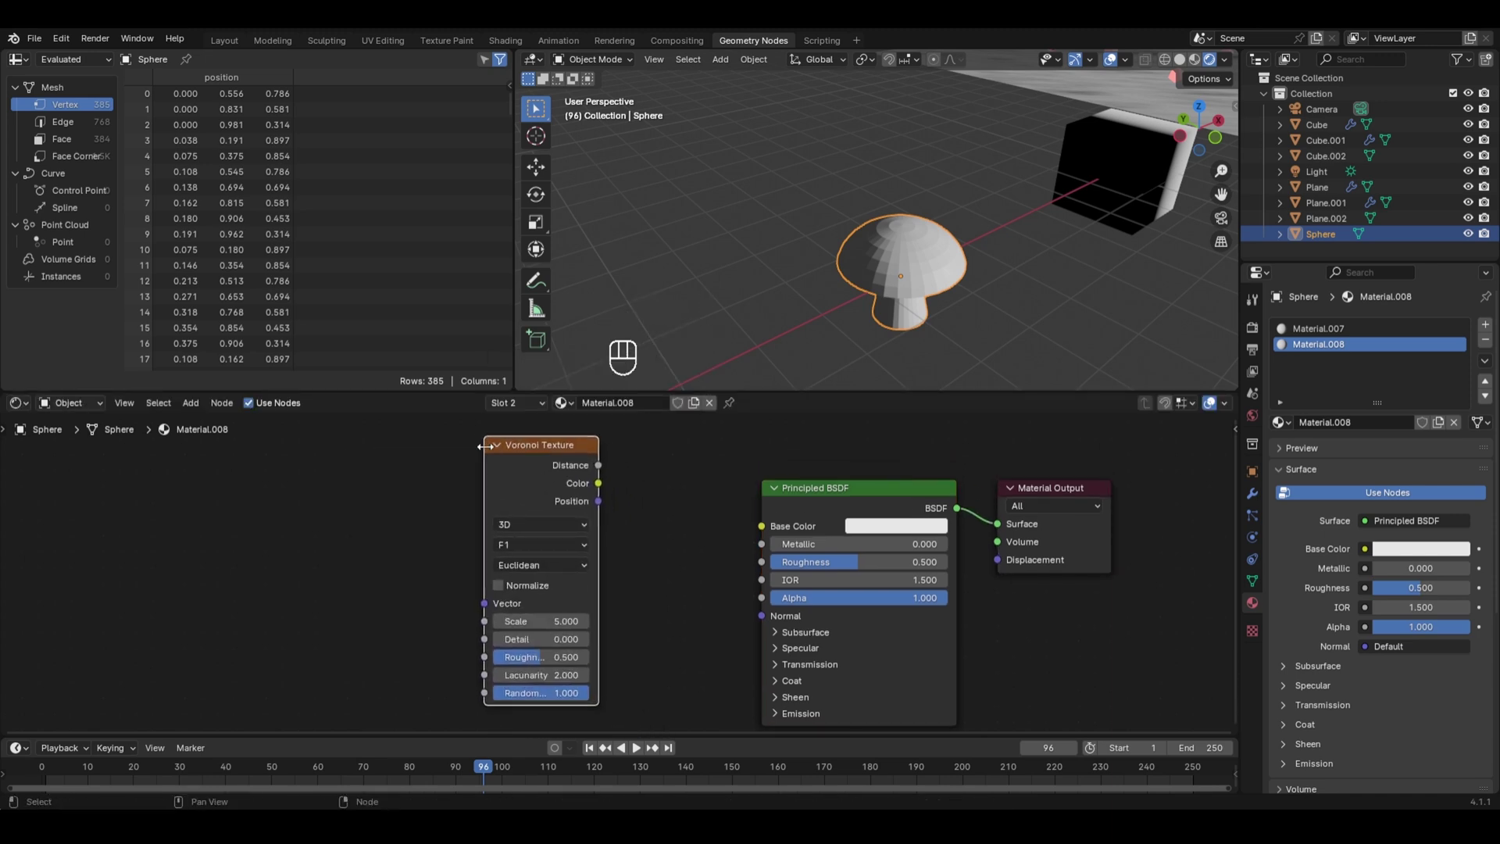
pyautogui.press('ctrl+t')
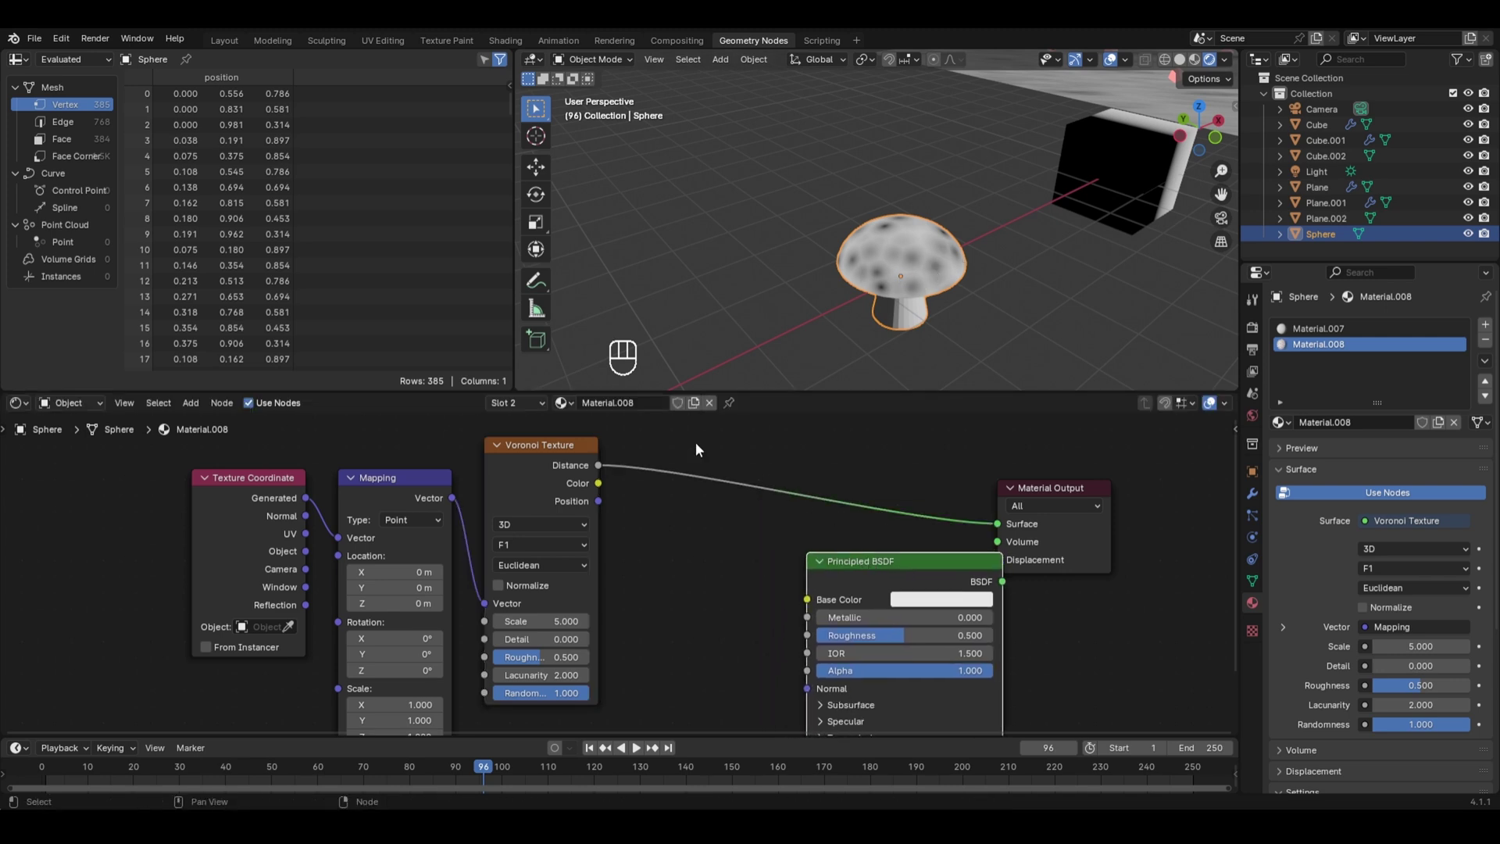
pyautogui.press('shift+a')
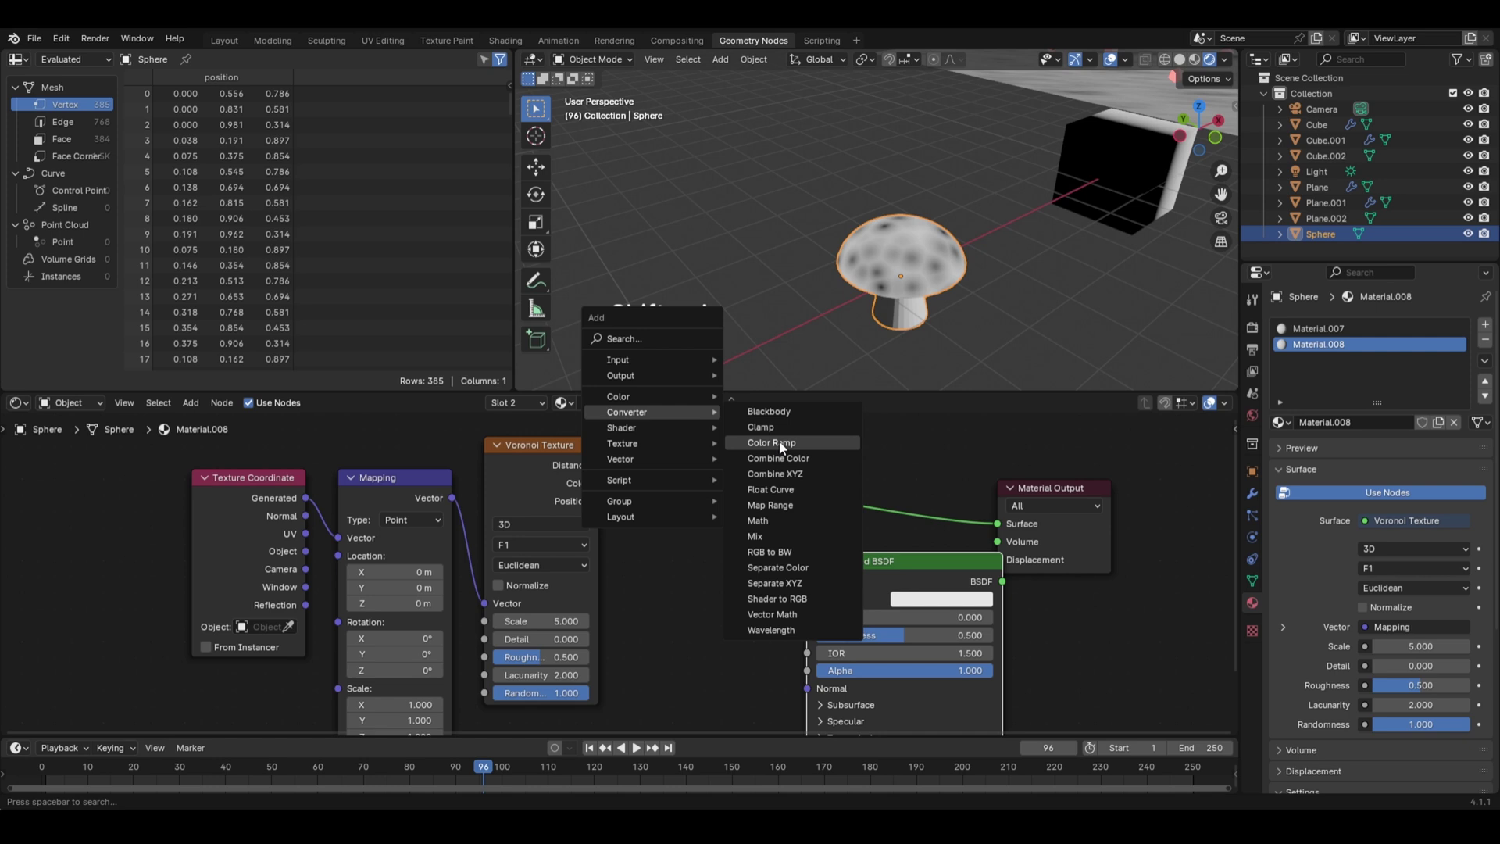
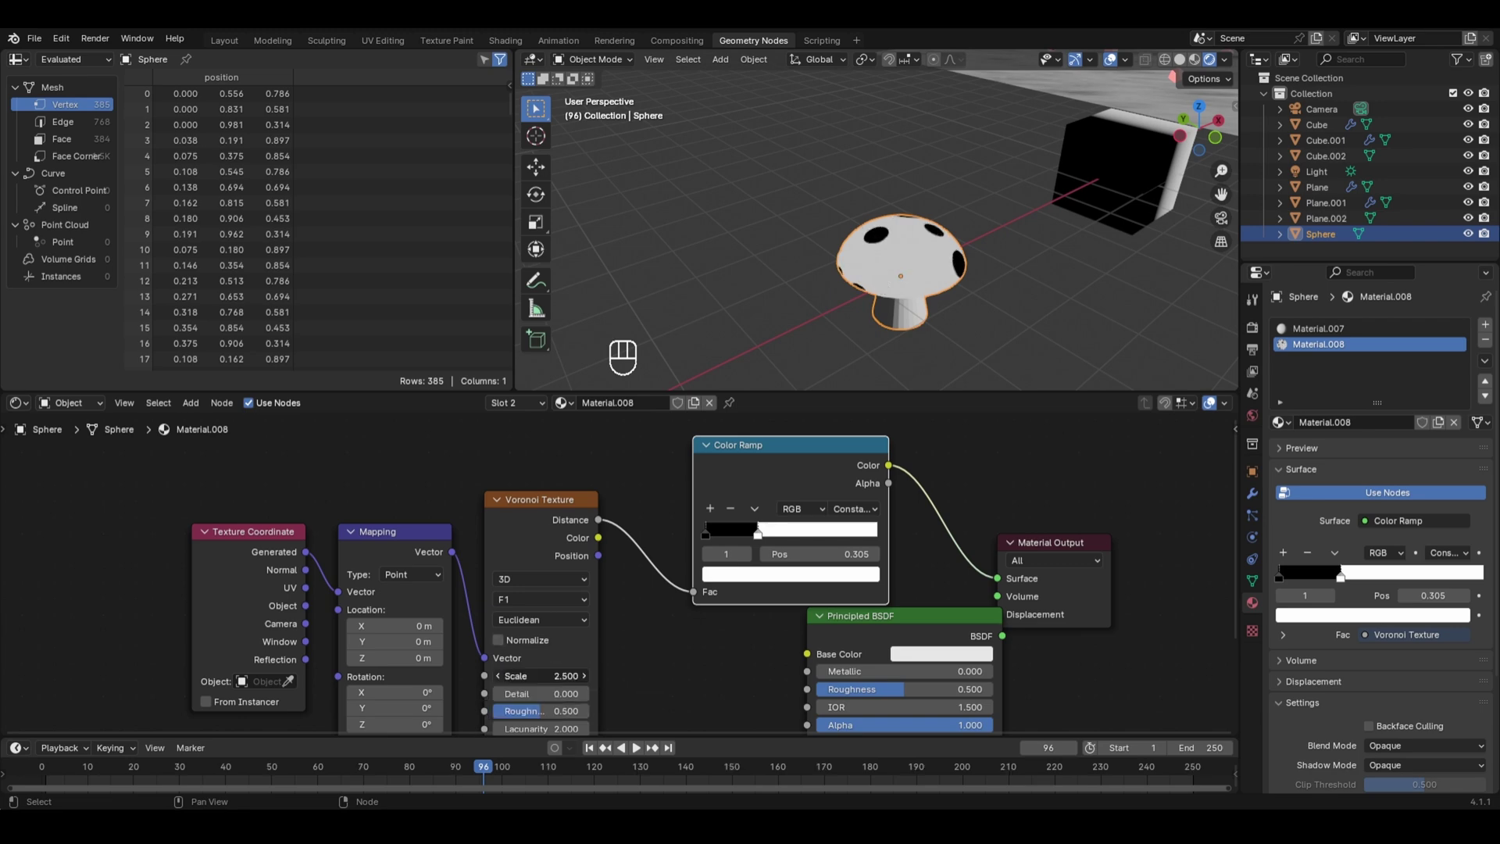
# Step: Place a second white-to-red Color Ramp before Base Color, inspect the red spotted cap, then show Material.007
pyautogui.moveTo(886, 290); pyautogui.dragTo(988, 327)
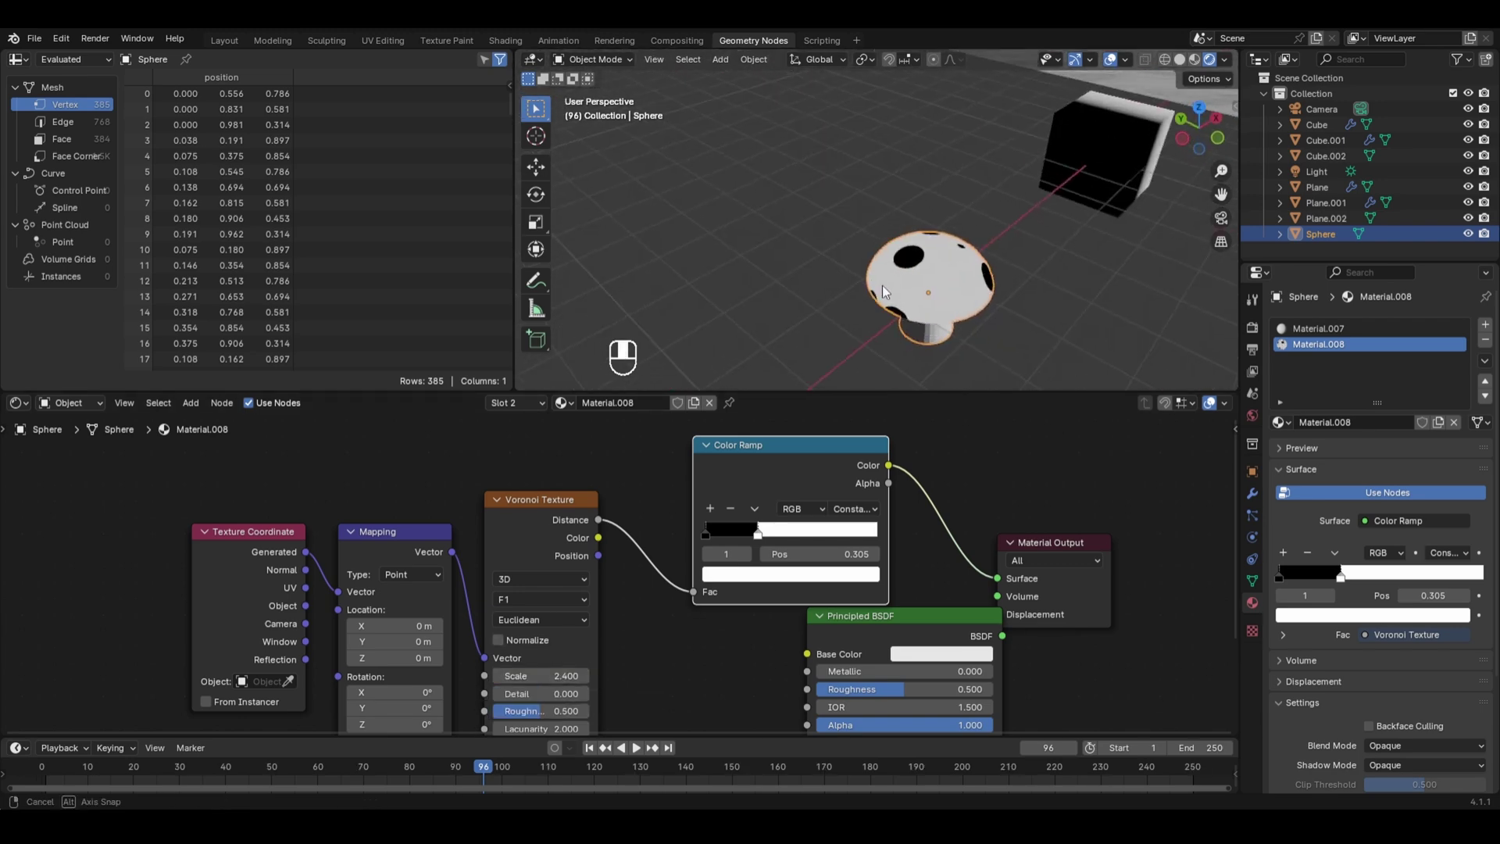
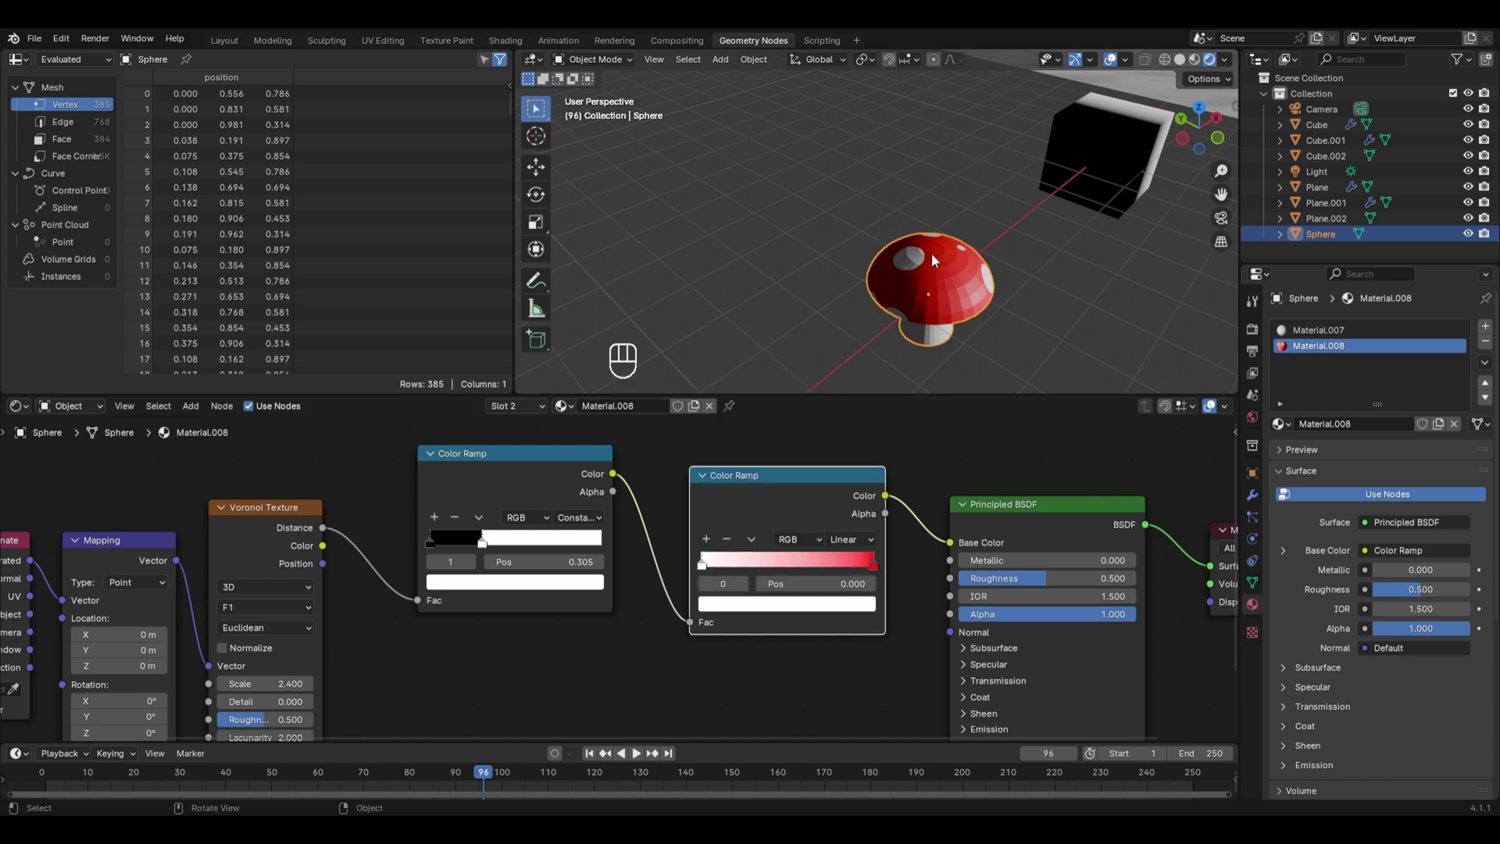
pyautogui.moveTo(941, 259); pyautogui.dragTo(910, 331)
pyautogui.moveTo(920, 333); pyautogui.dragTo(1006, 321)
pyautogui.moveTo(1002, 313); pyautogui.dragTo(988, 287)
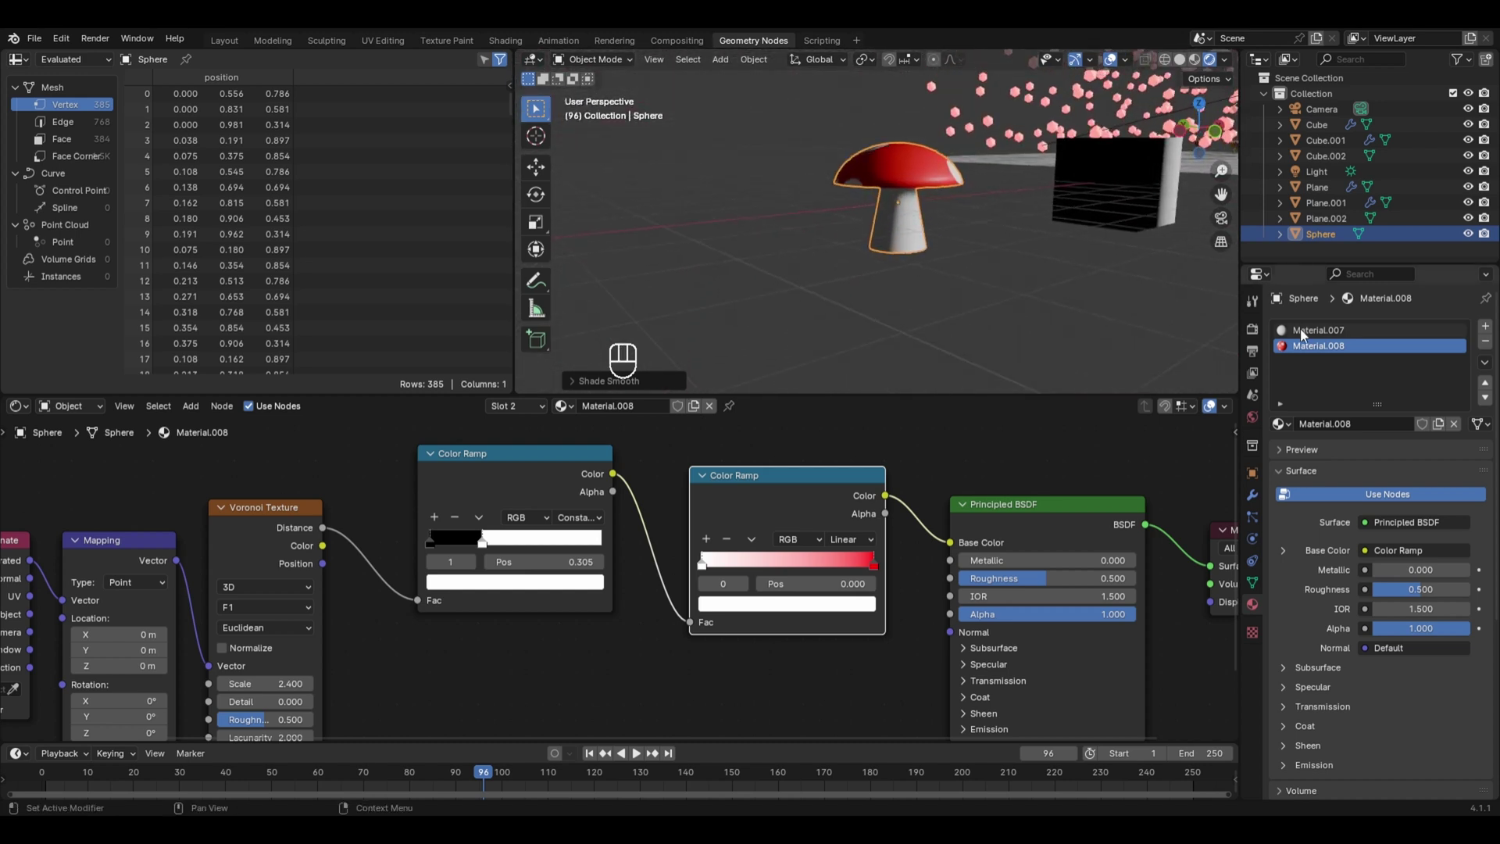
pyautogui.moveTo(1307, 333); pyautogui.dragTo(842, 501)
# Step: Bring up the add-node list in Material.007's shader editor
pyautogui.press('shift+a')
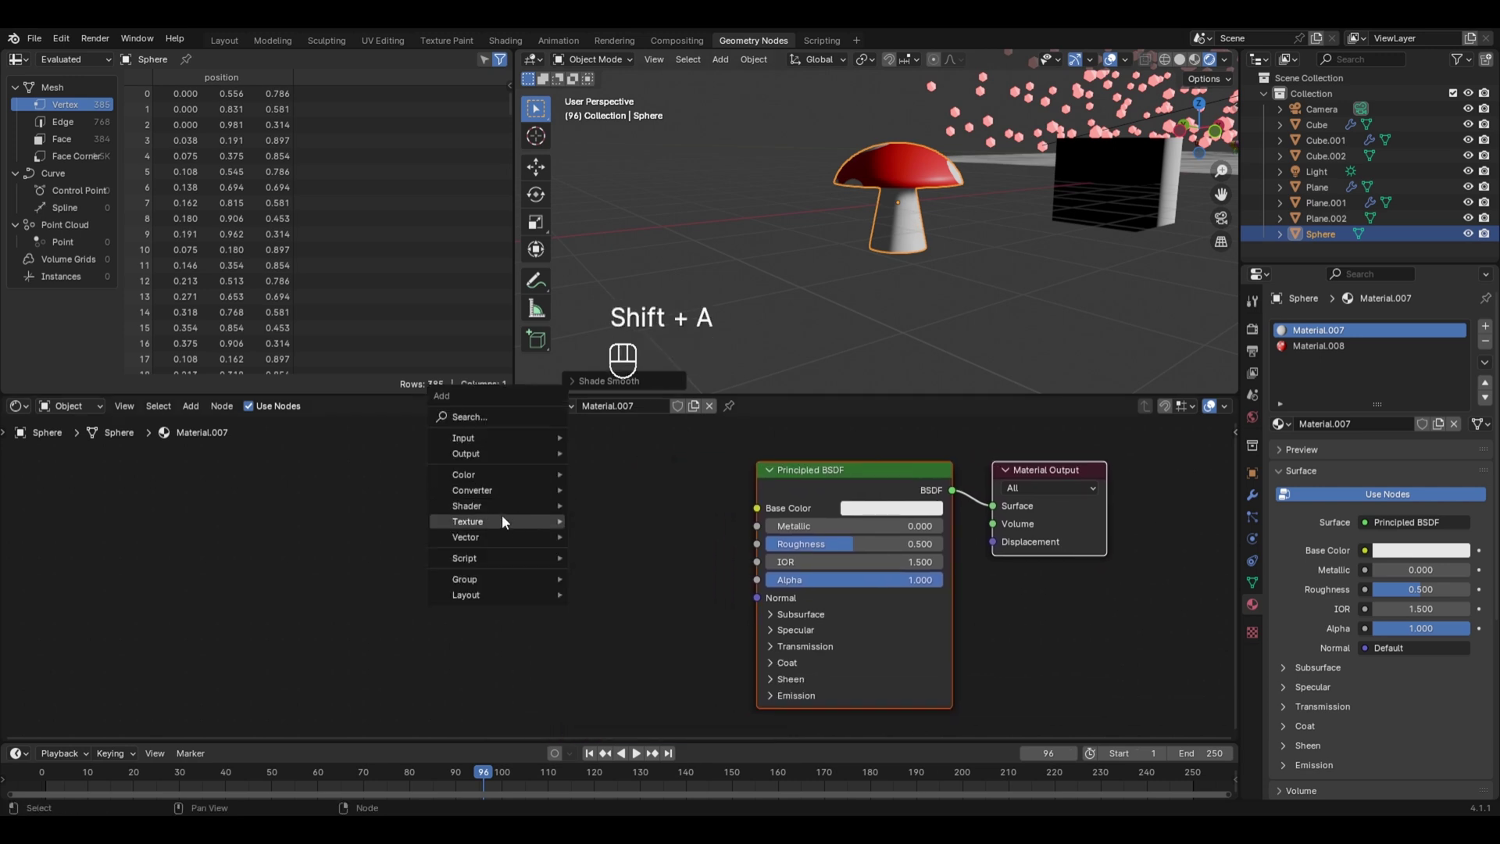
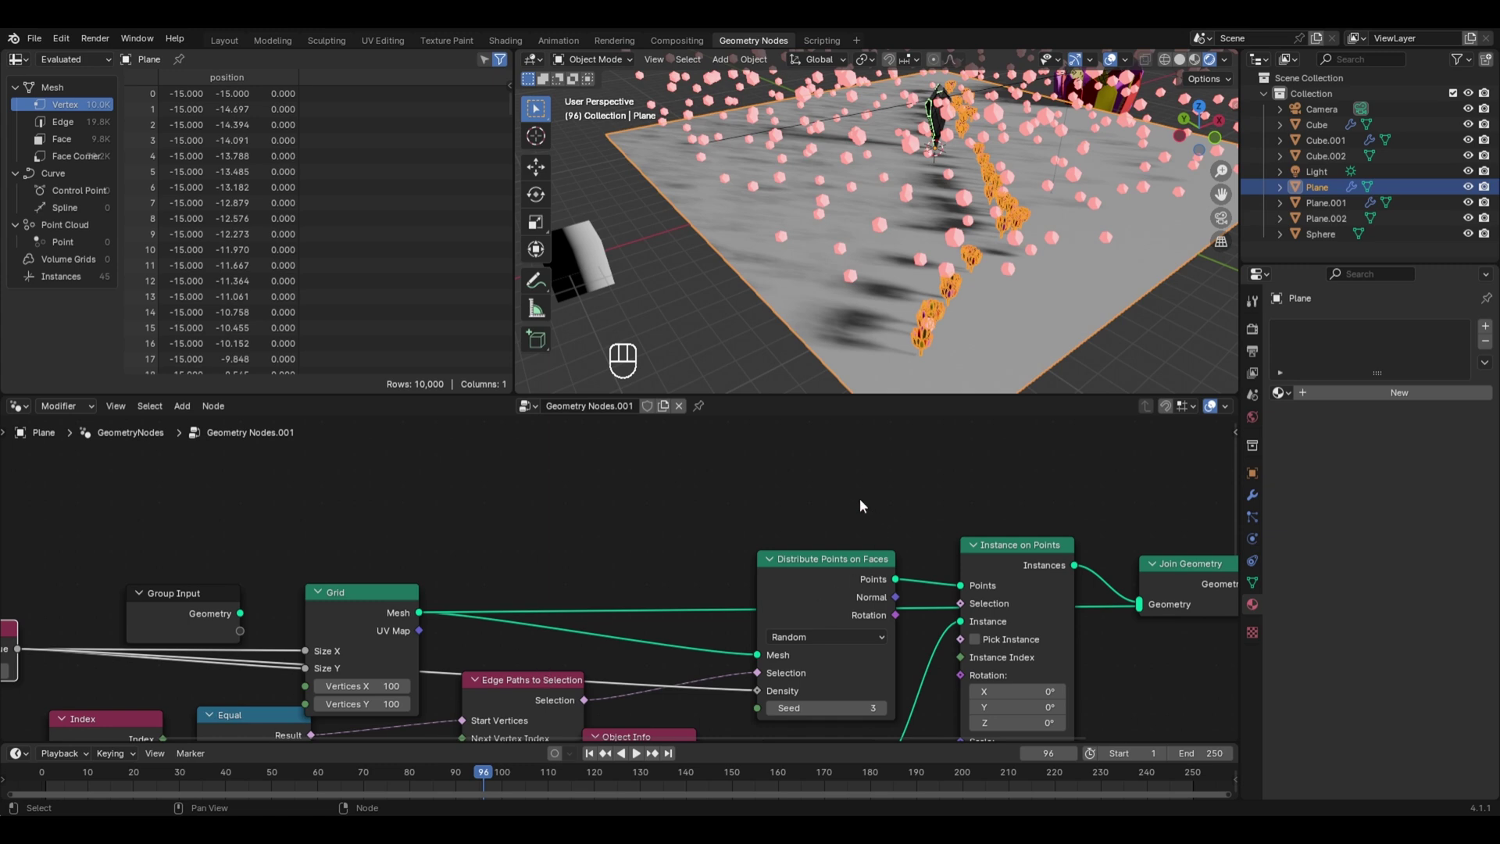
# Step: Duplicate the Distribute Points on Faces and Instance on Points branch for a second scatter
pyautogui.moveTo(848, 491); pyautogui.dragTo(1034, 572)
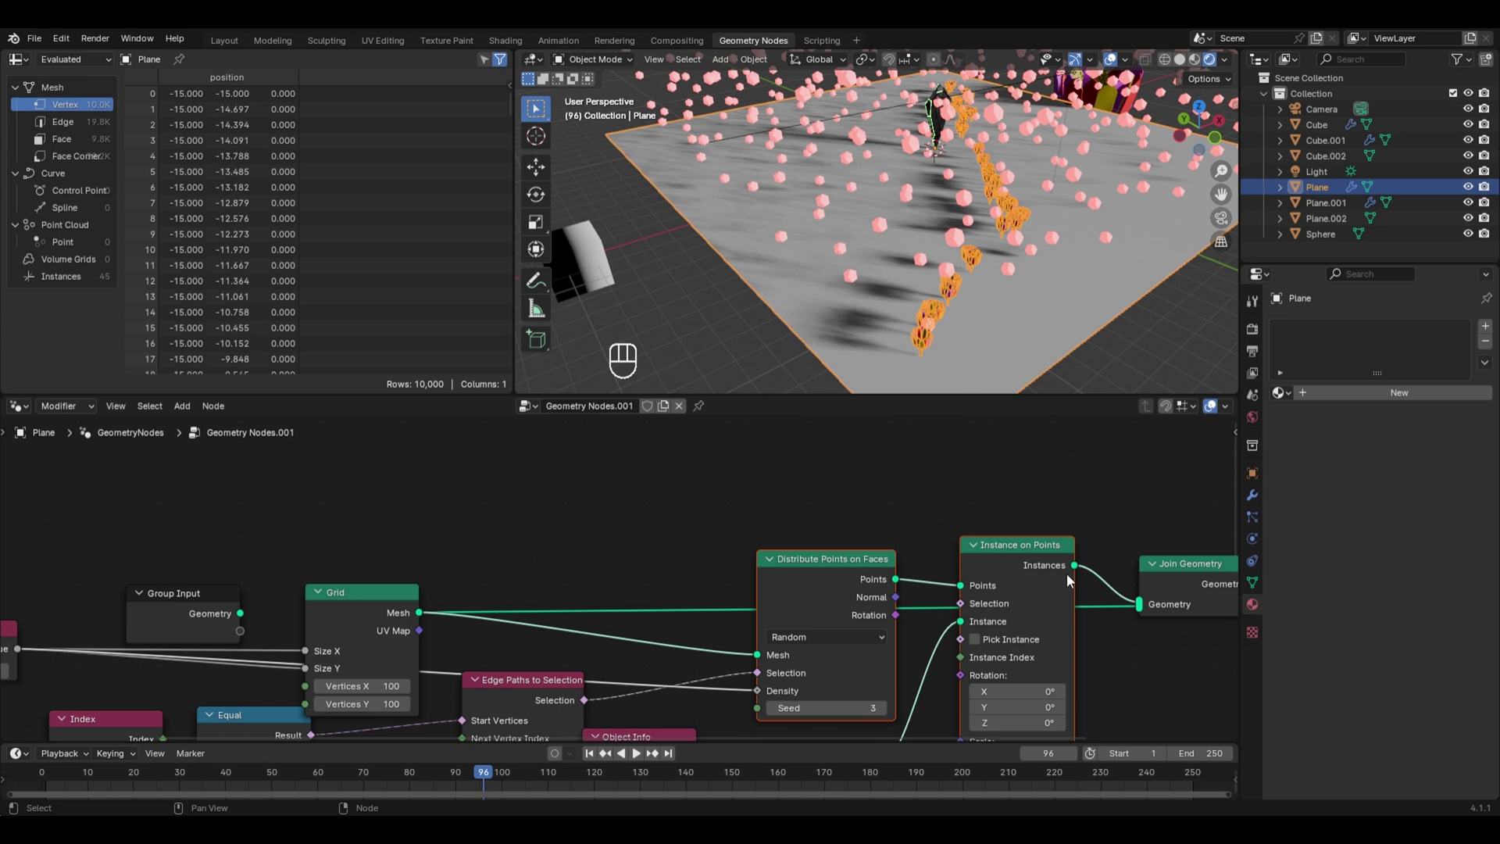
pyautogui.press('shift+d')
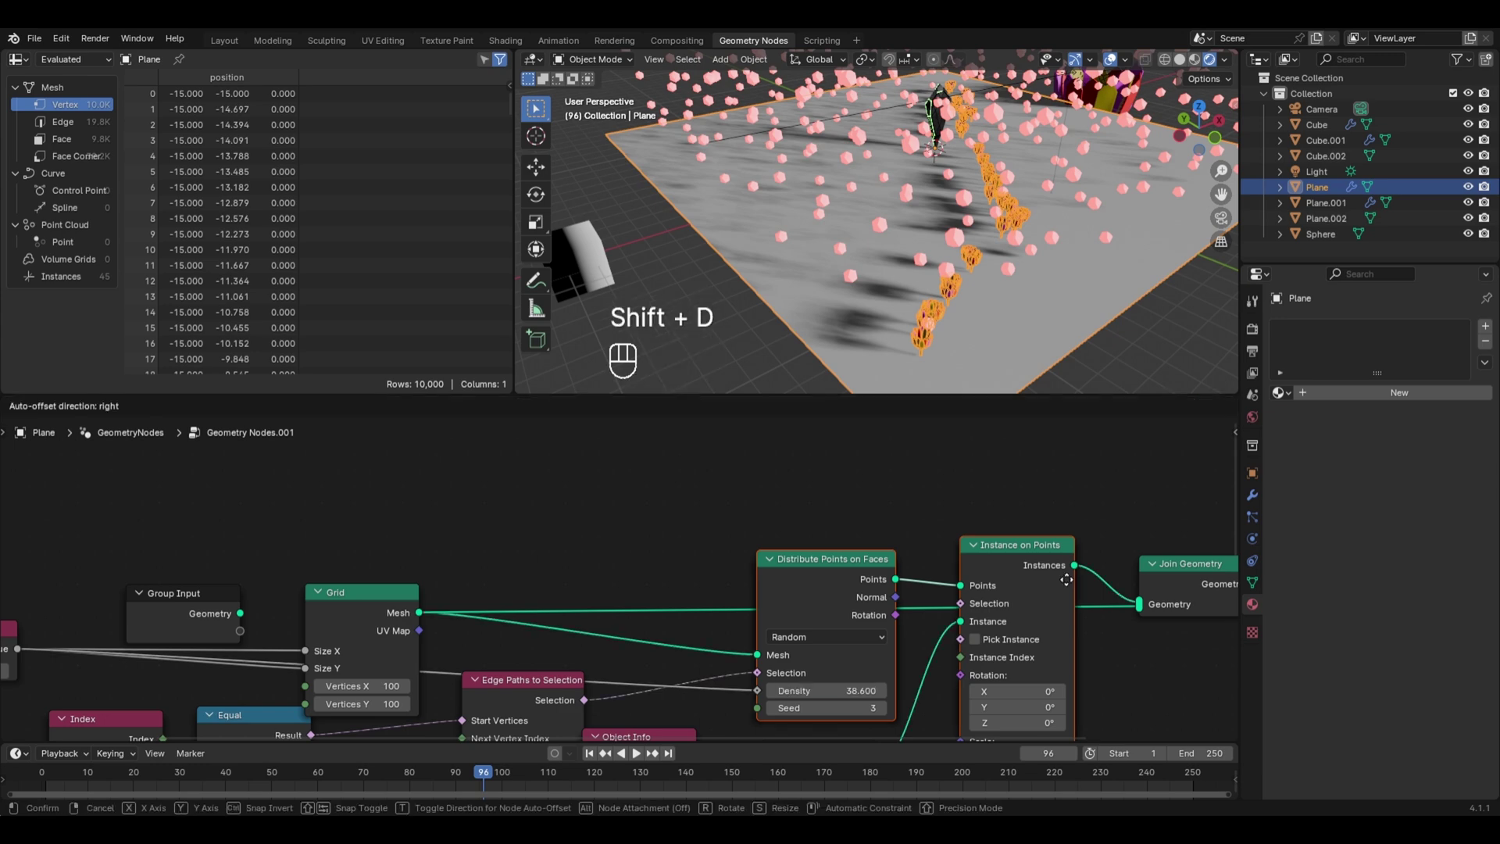
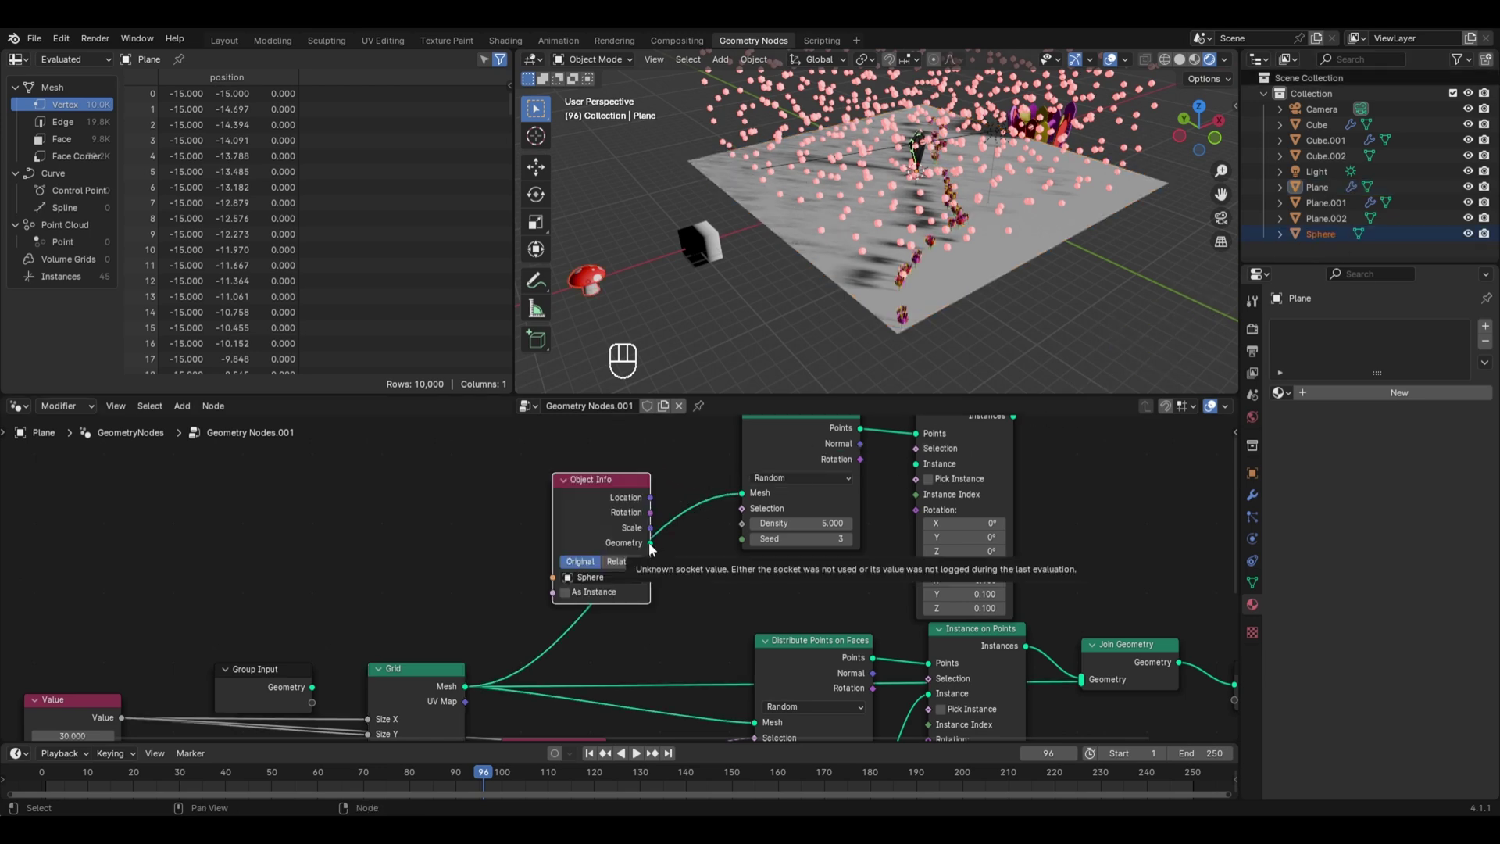
pyautogui.middleClick(918, 476)
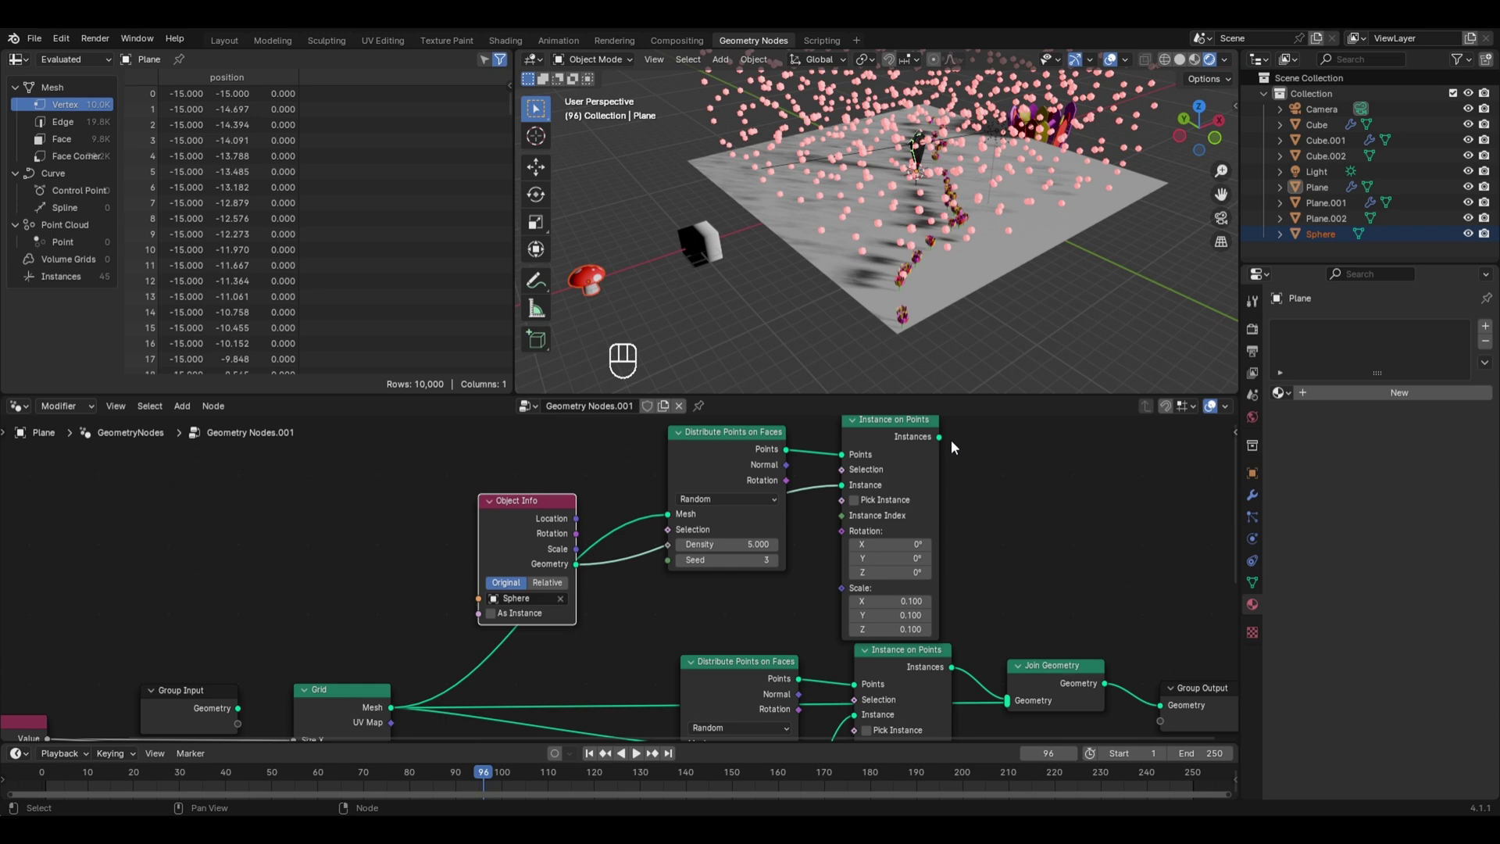
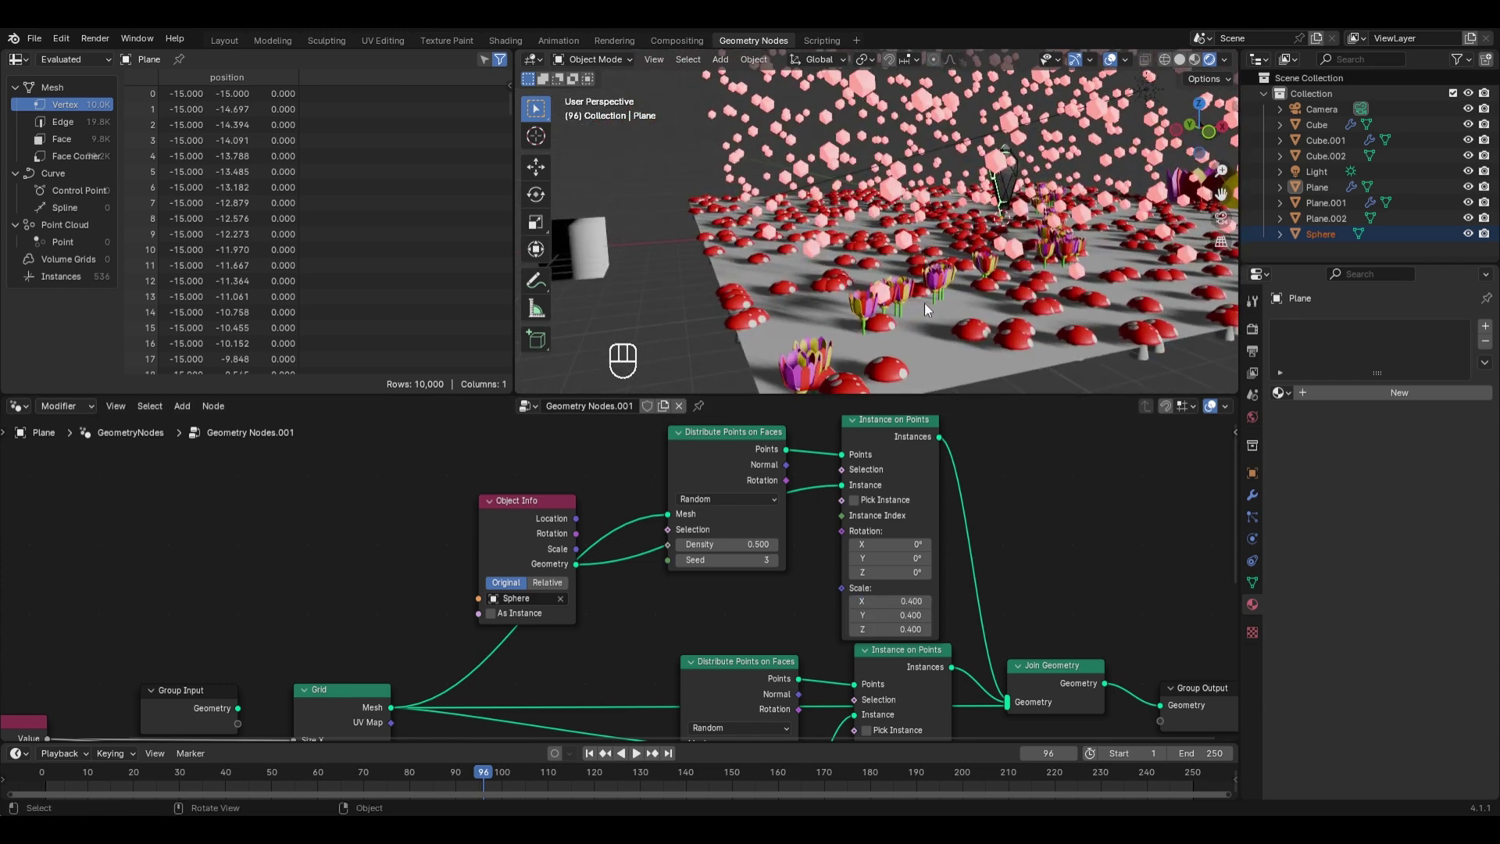
# Step: Add a vector Random Value node and feed it into the mushroom instances' Rotation
pyautogui.press('shift+a')
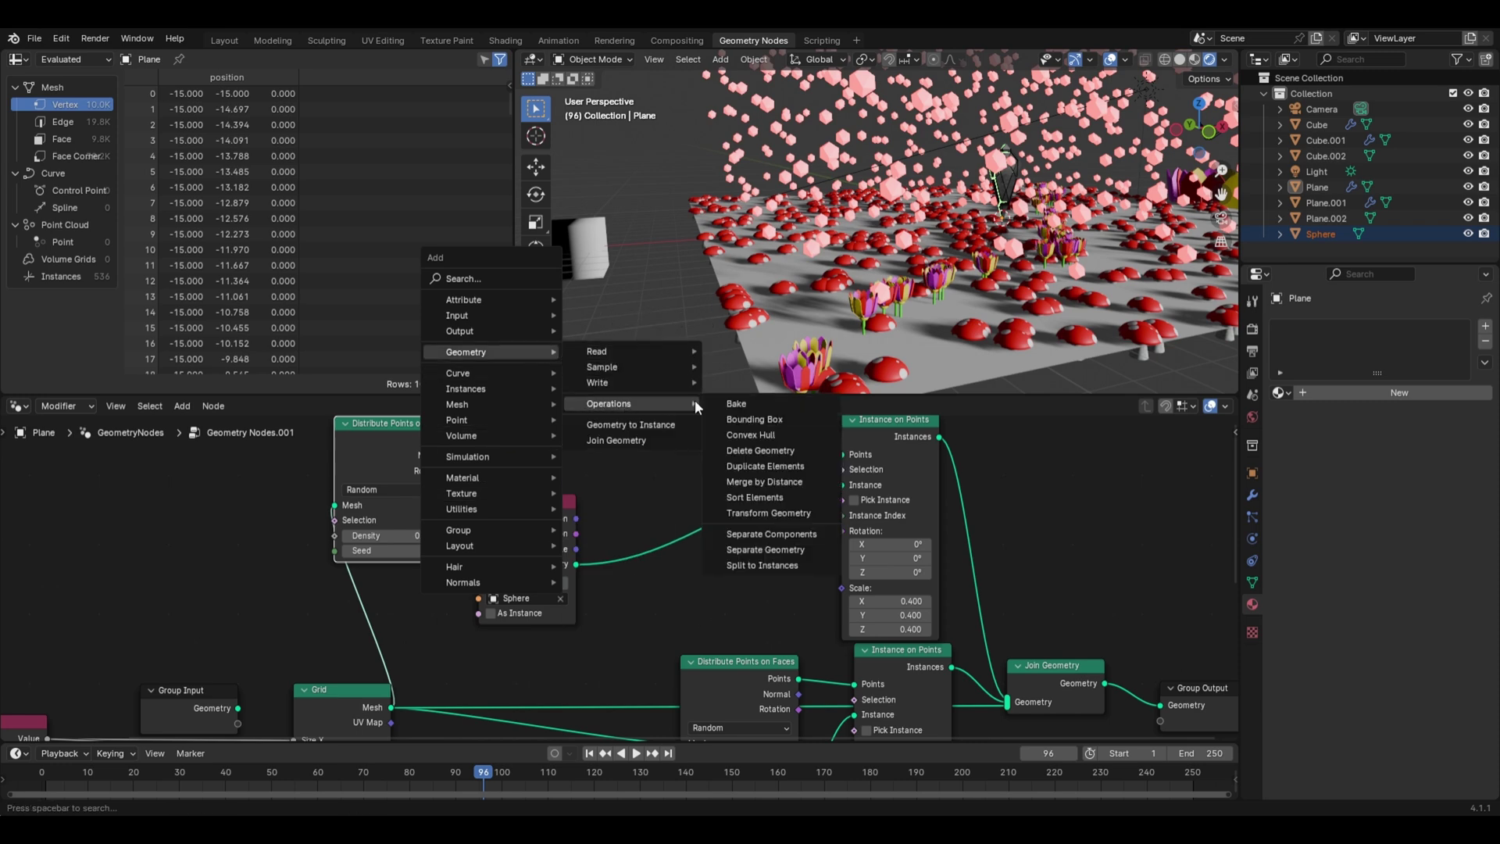
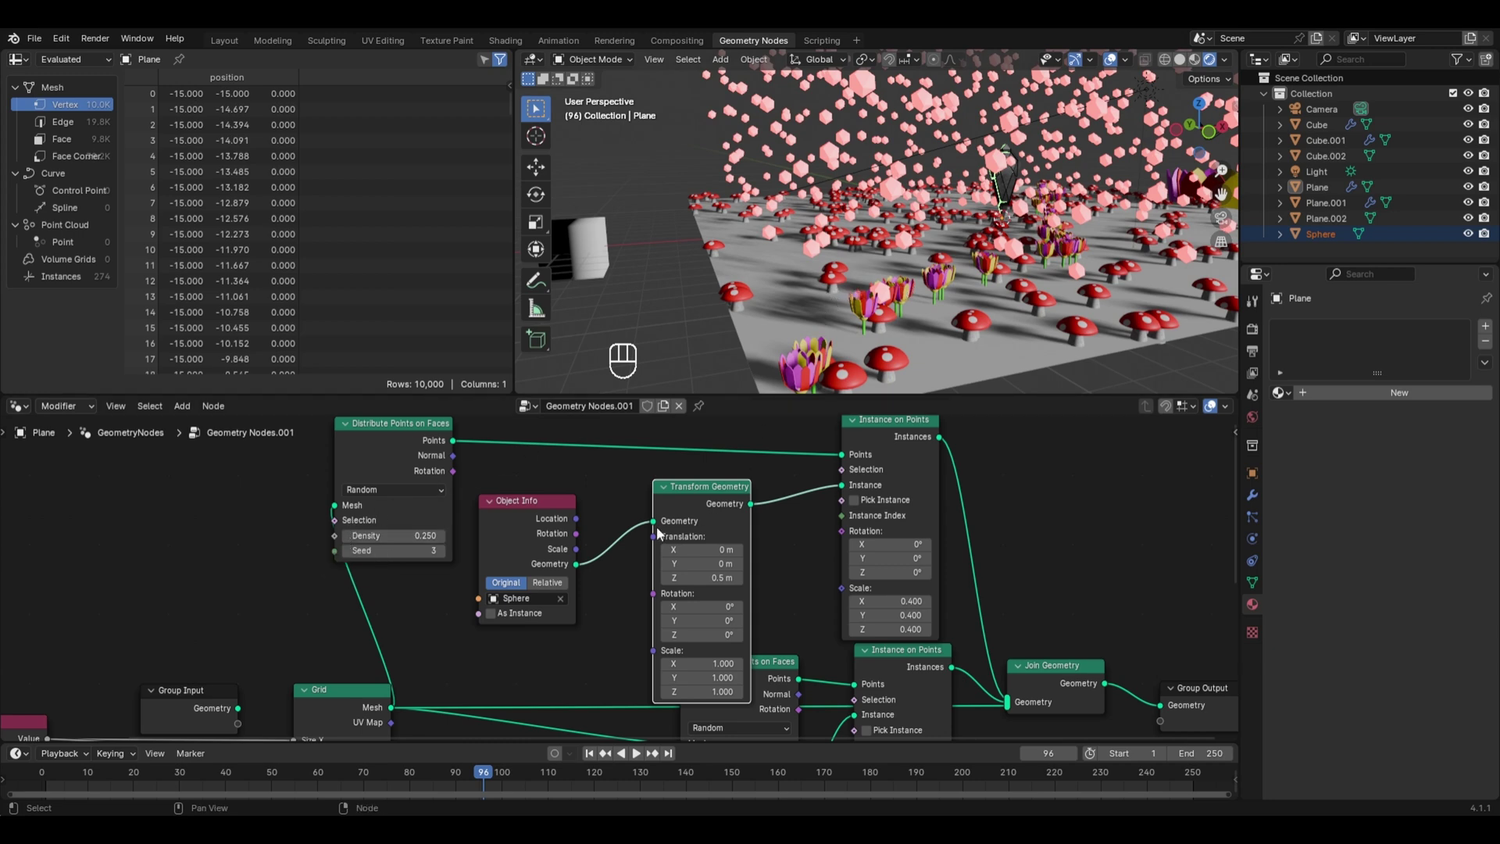
pyautogui.press('shift+a')
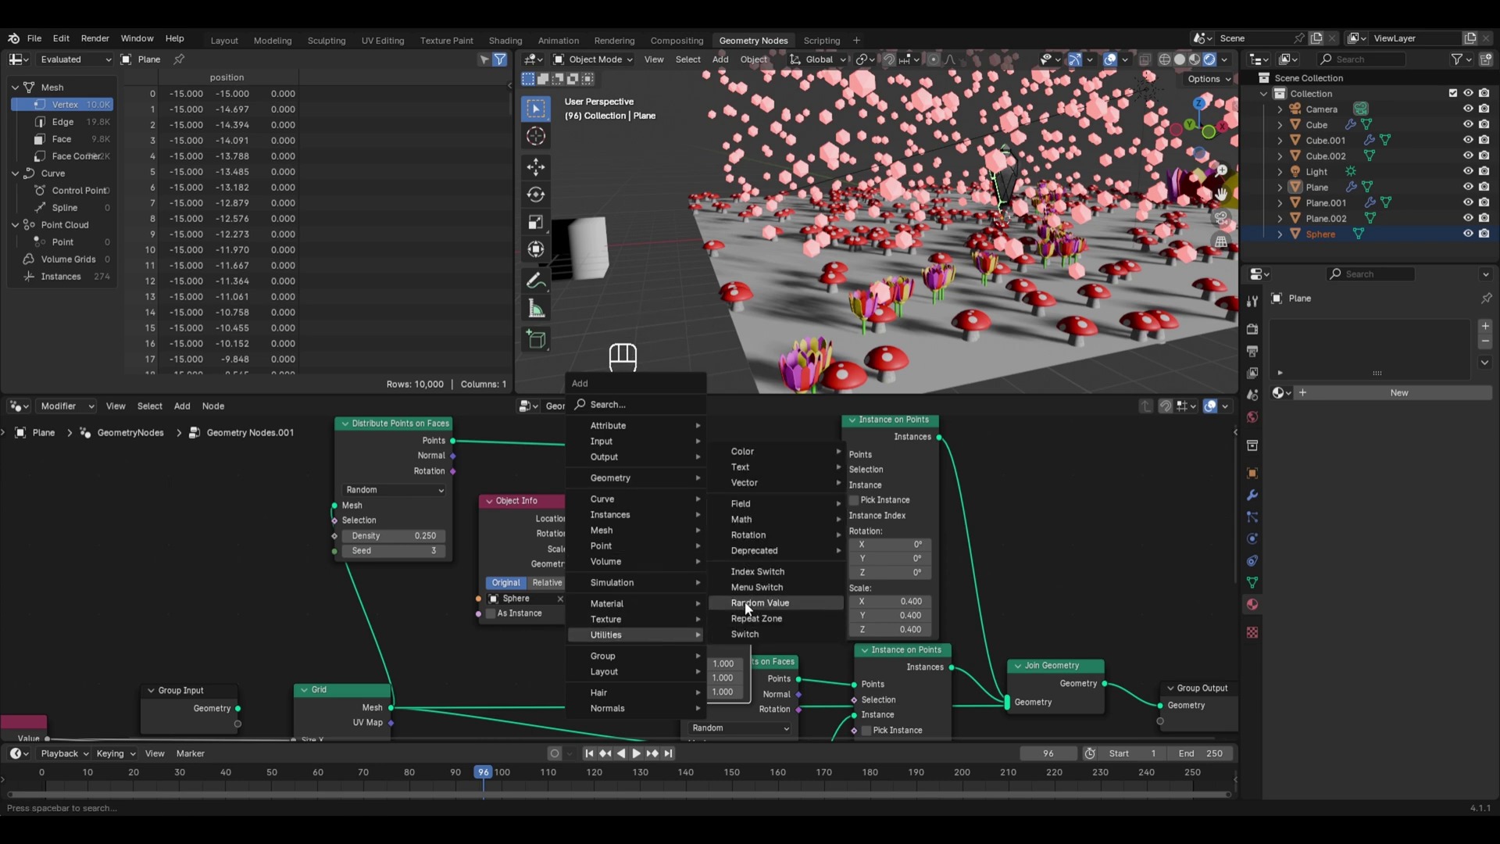
pyautogui.moveTo(206, 519); pyautogui.dragTo(260, 551)
pyautogui.moveTo(528, 543); pyautogui.dragTo(814, 536)
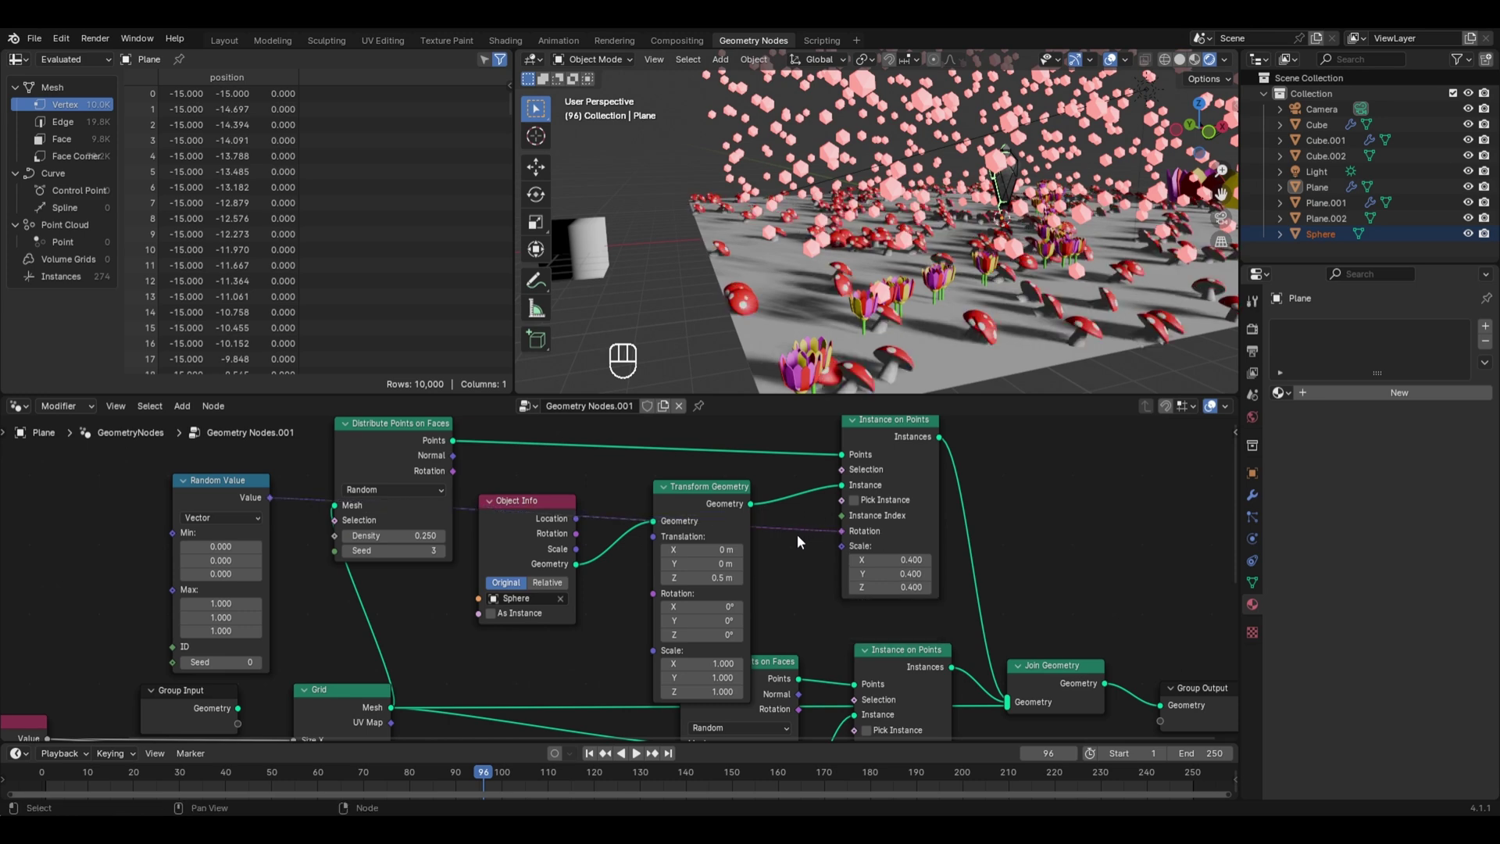
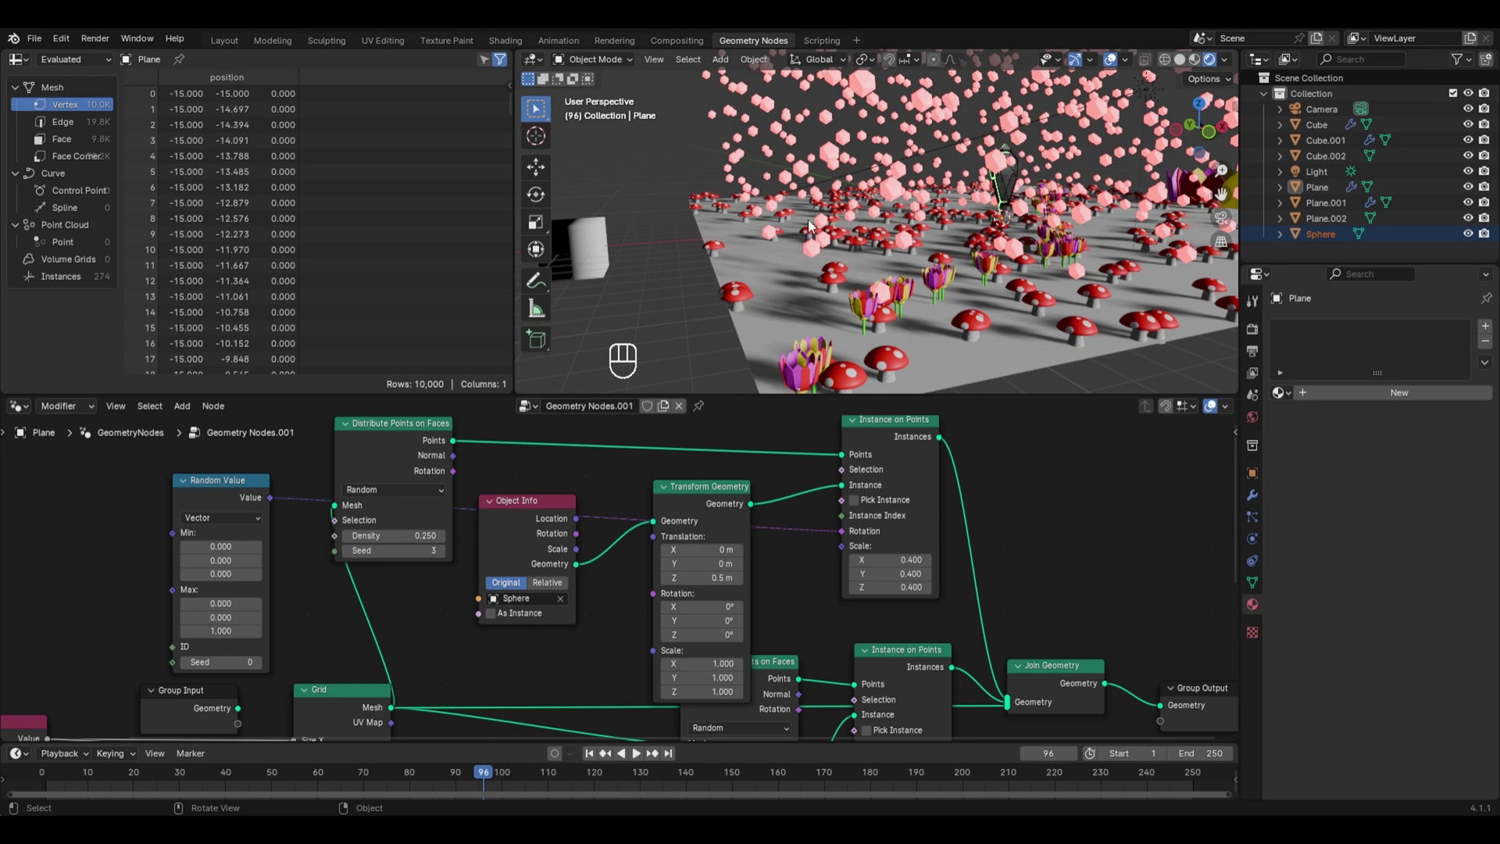
# Step: View through the camera and set Cube.001's Instance on Points scale uniformly to 0.25
pyautogui.press('KP_0')
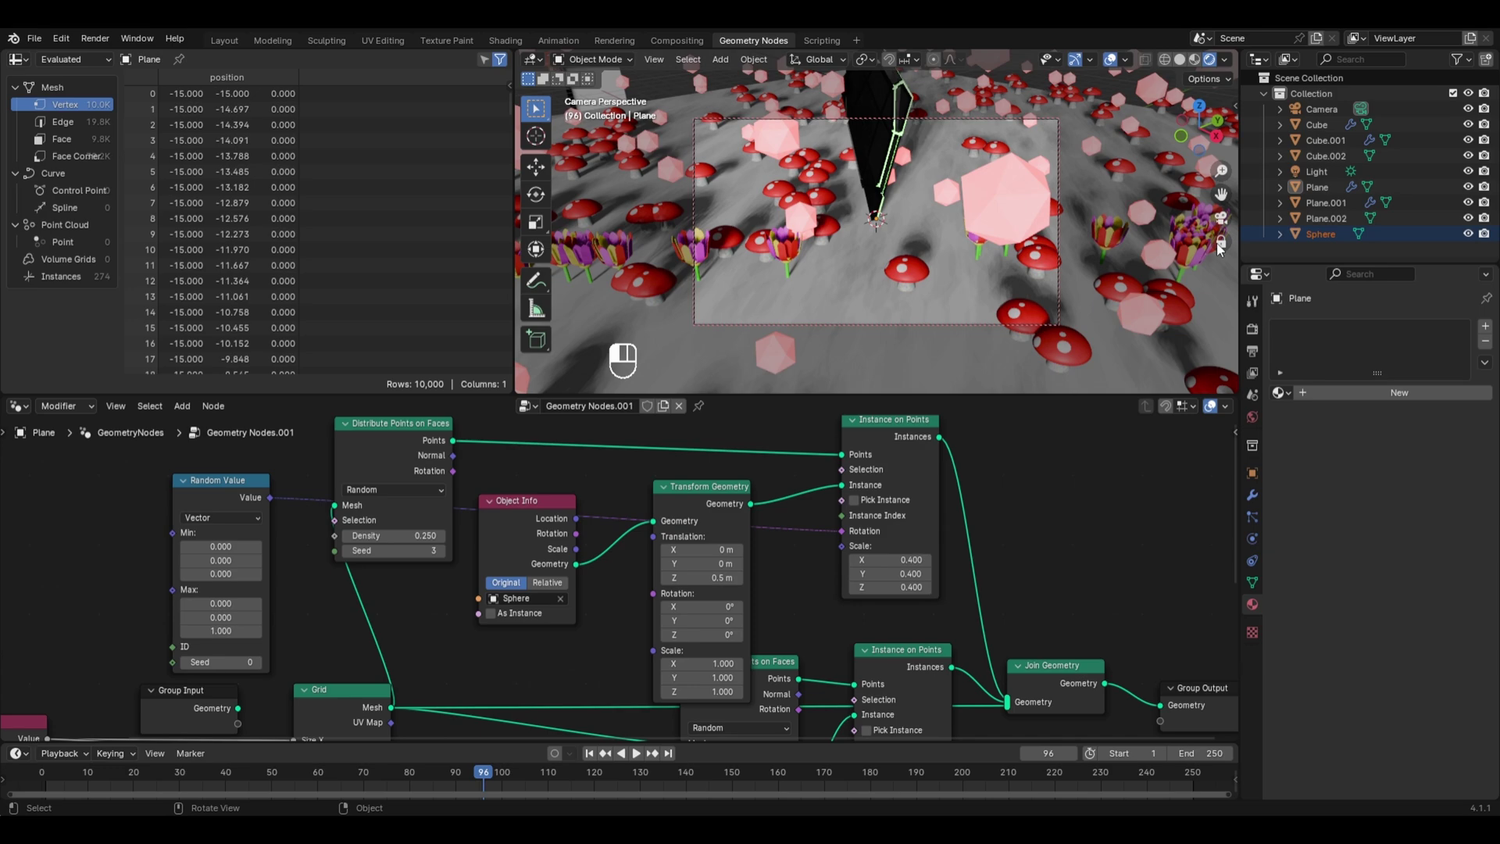
pyautogui.middleClick(873, 209)
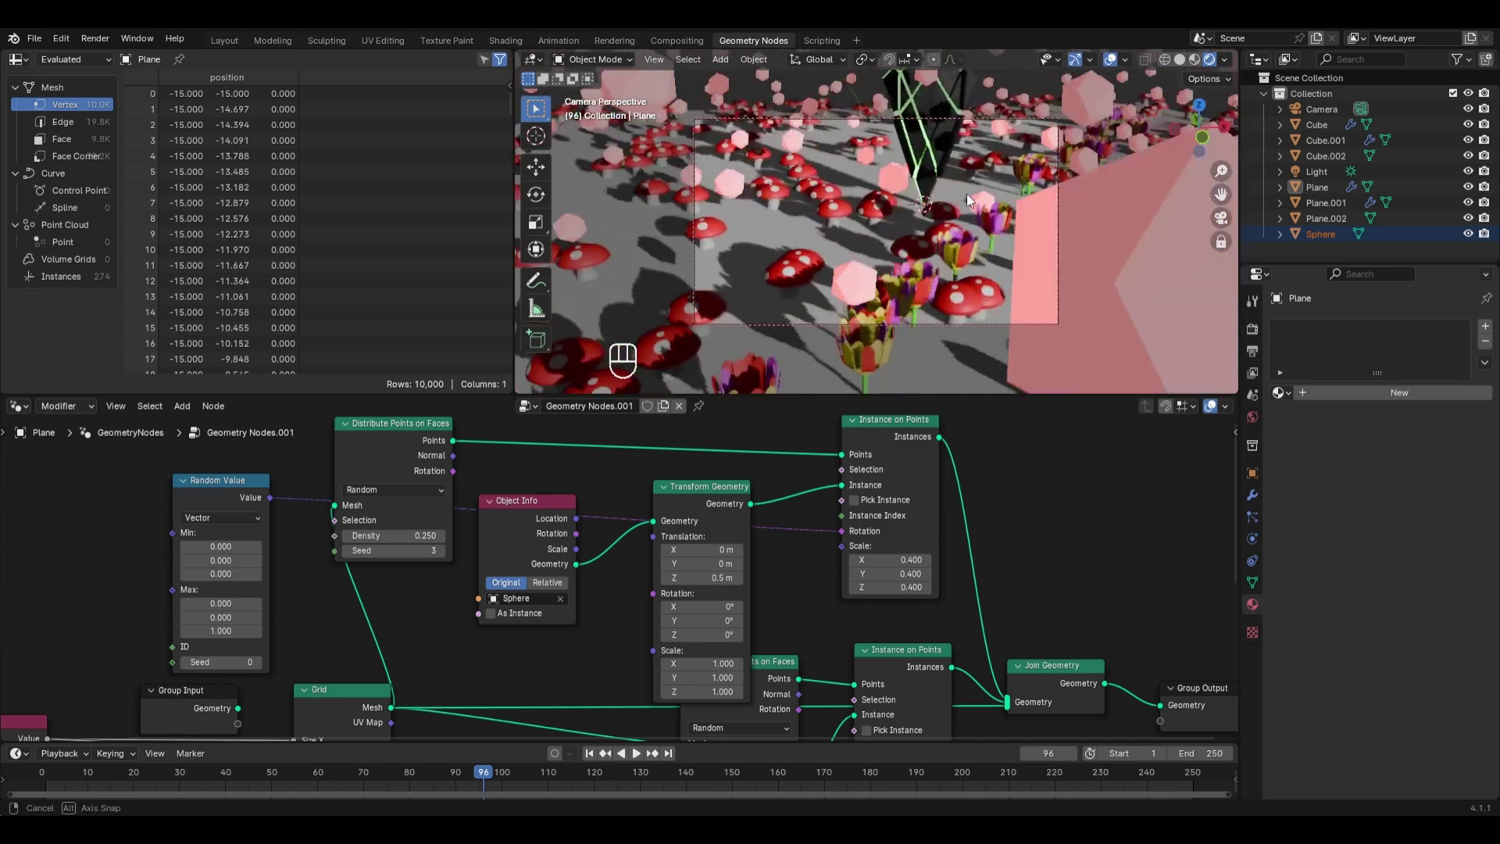
pyautogui.middleClick(971, 202)
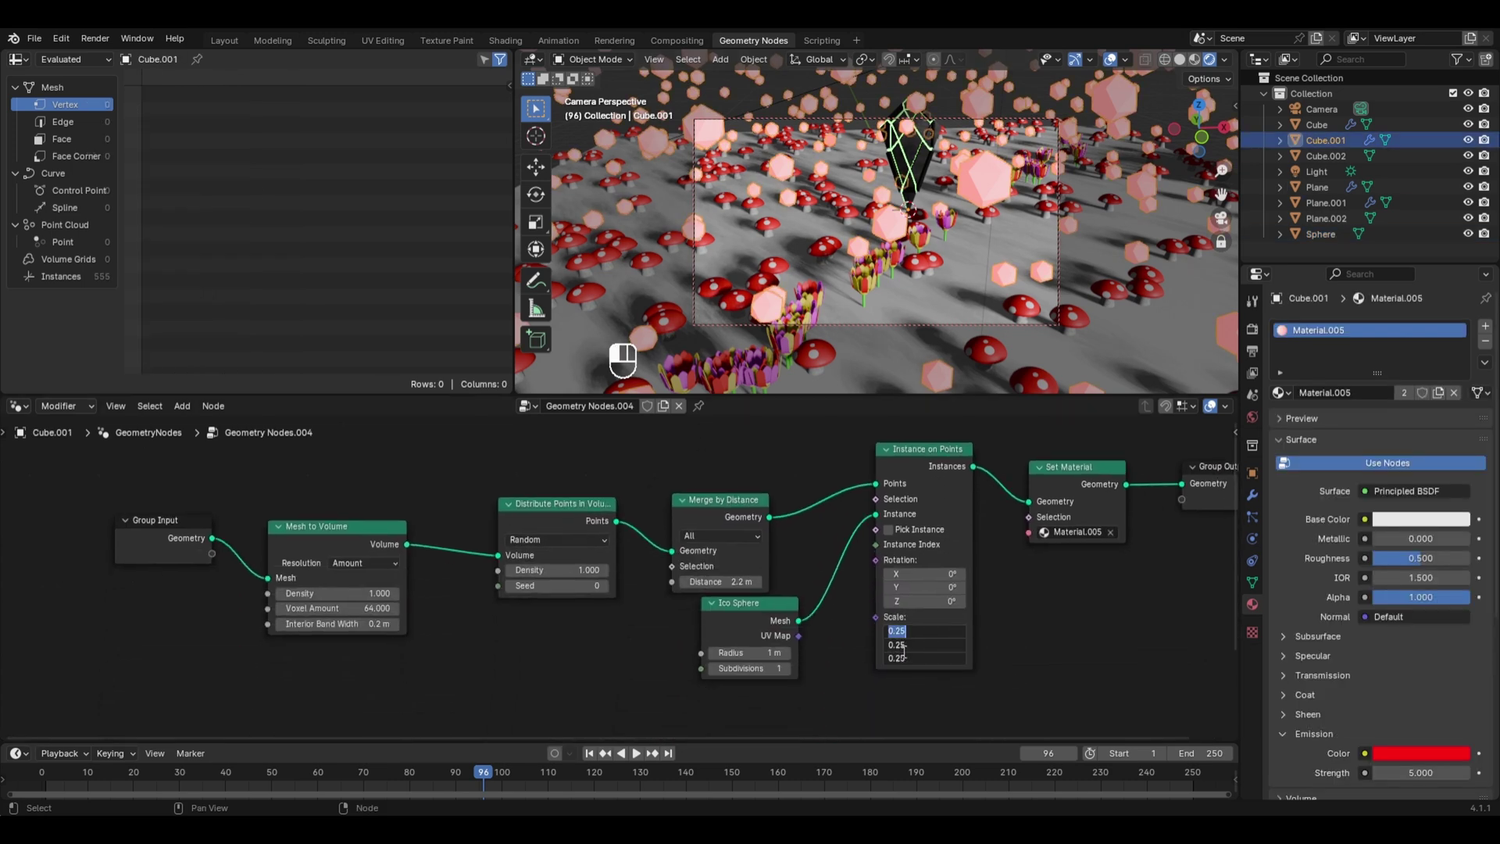
pyautogui.moveTo(956, 152); pyautogui.dragTo(1324, 110)
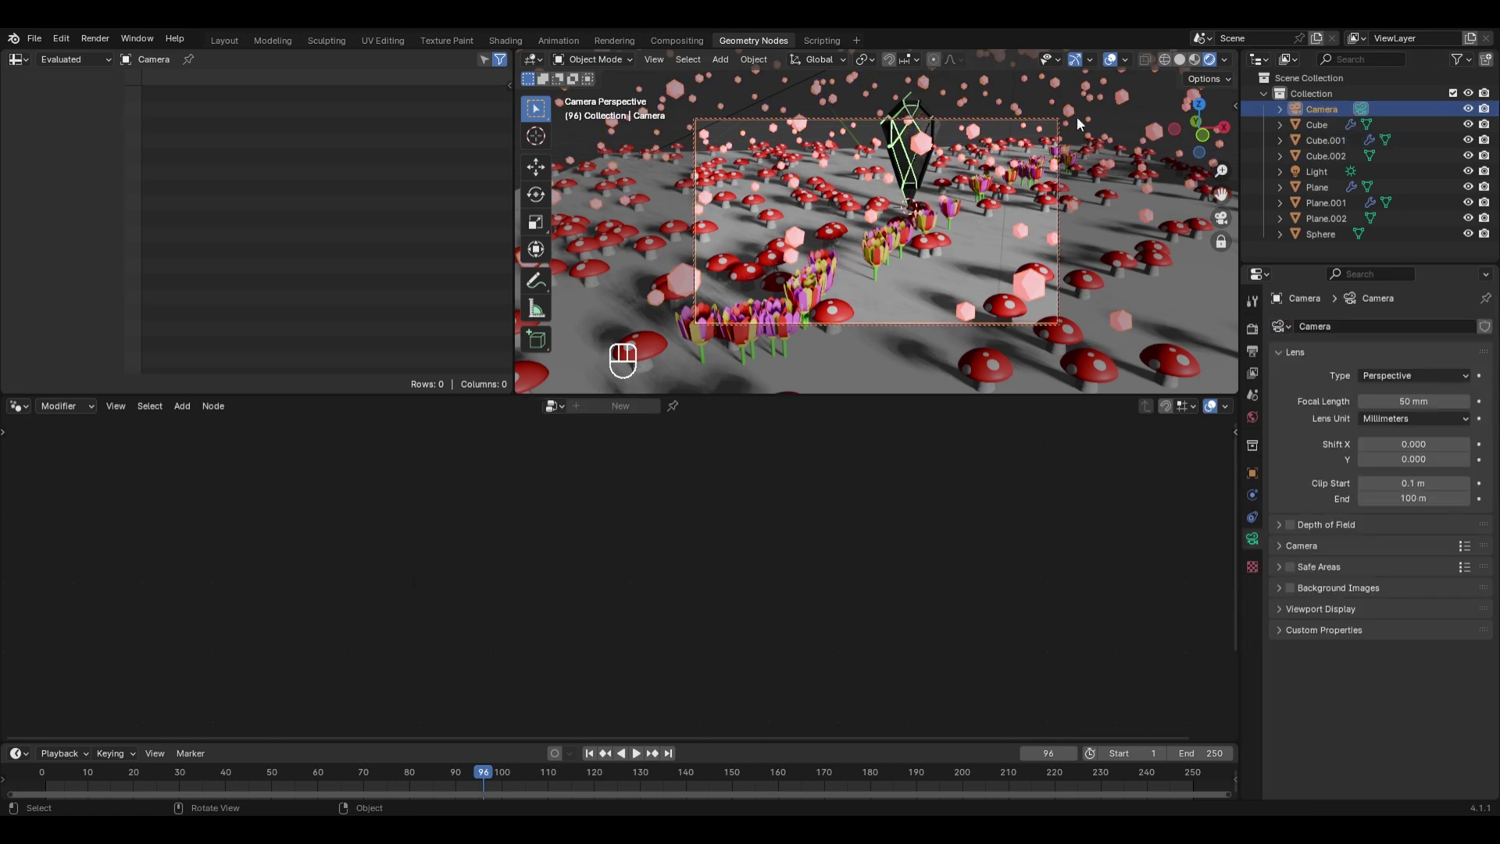
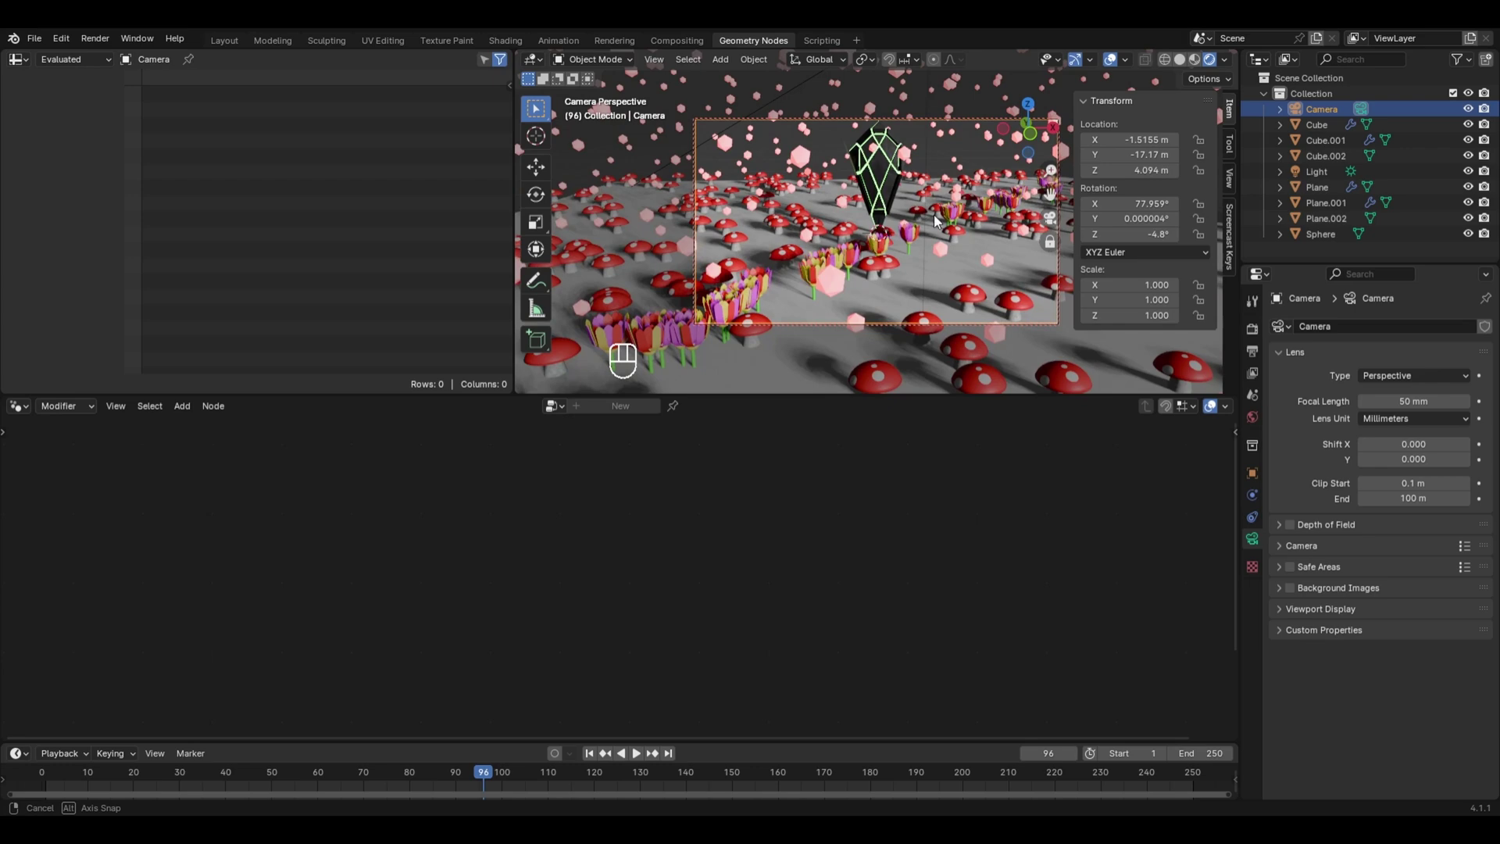
# Step: Adjust the camera's Location values to frame the mushroom field more closely
pyautogui.moveTo(947, 193); pyautogui.dragTo(927, 164)
pyautogui.click(927, 164)
pyautogui.middleClick(927, 169)
pyautogui.moveTo(922, 186); pyautogui.dragTo(1404, 335)
pyautogui.click(1404, 334)
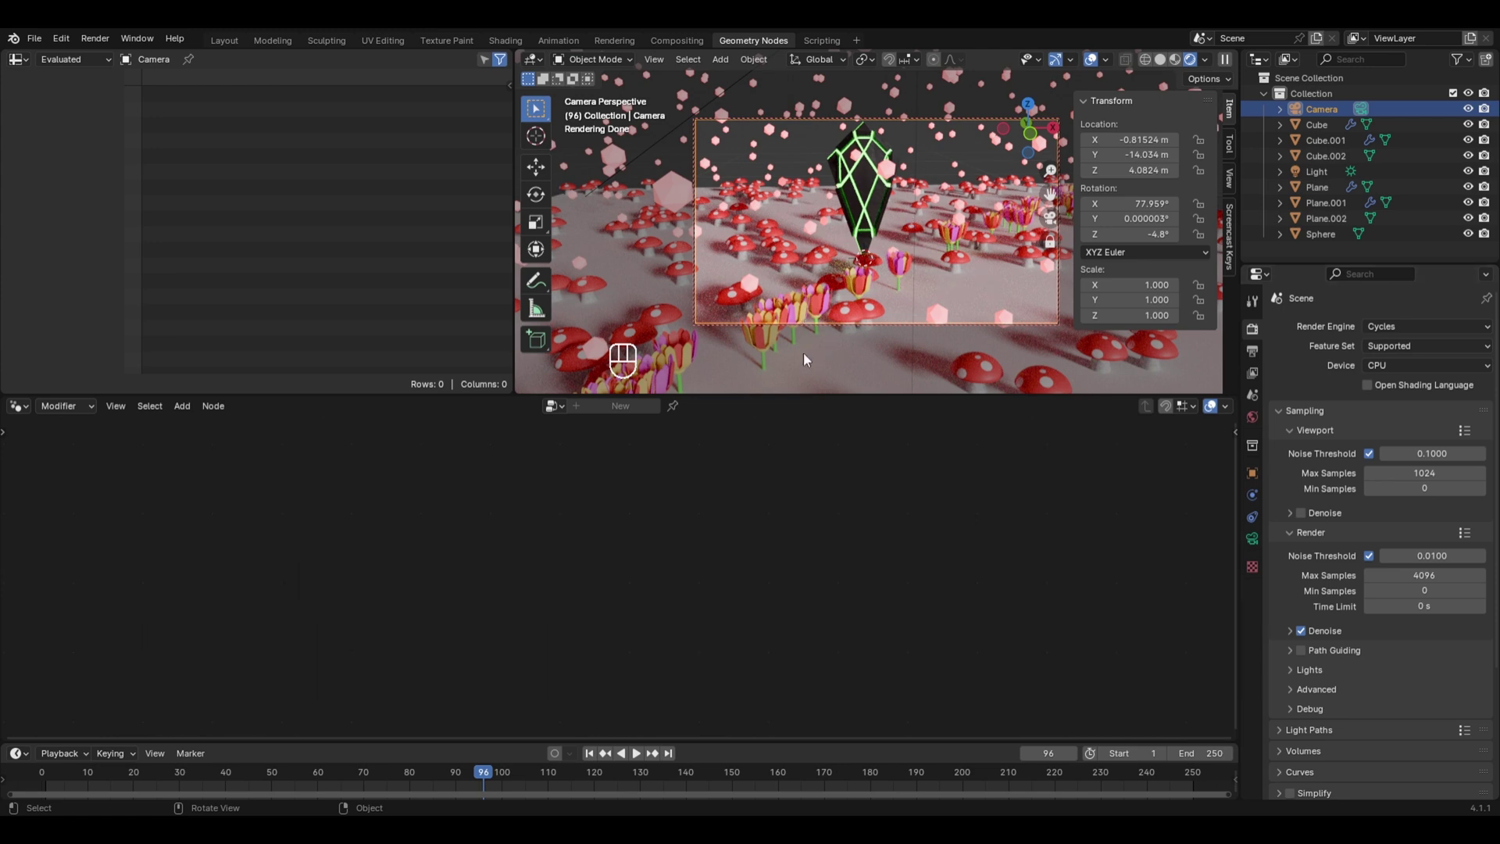
# Step: Give the Plane a new Material.009 with a bright green base colour
pyautogui.click(847, 356)
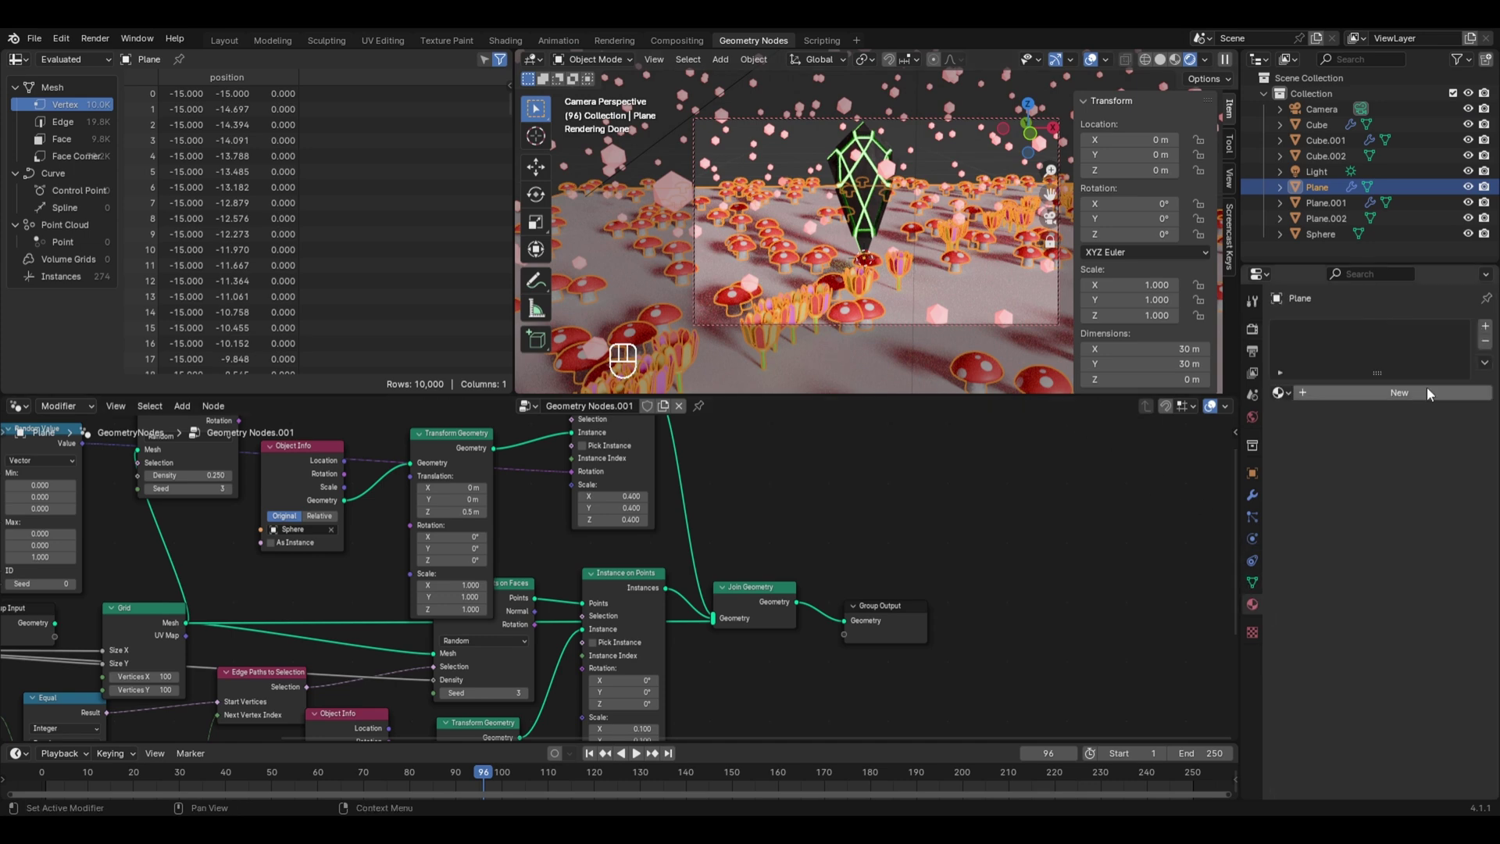
pyautogui.click(1429, 394)
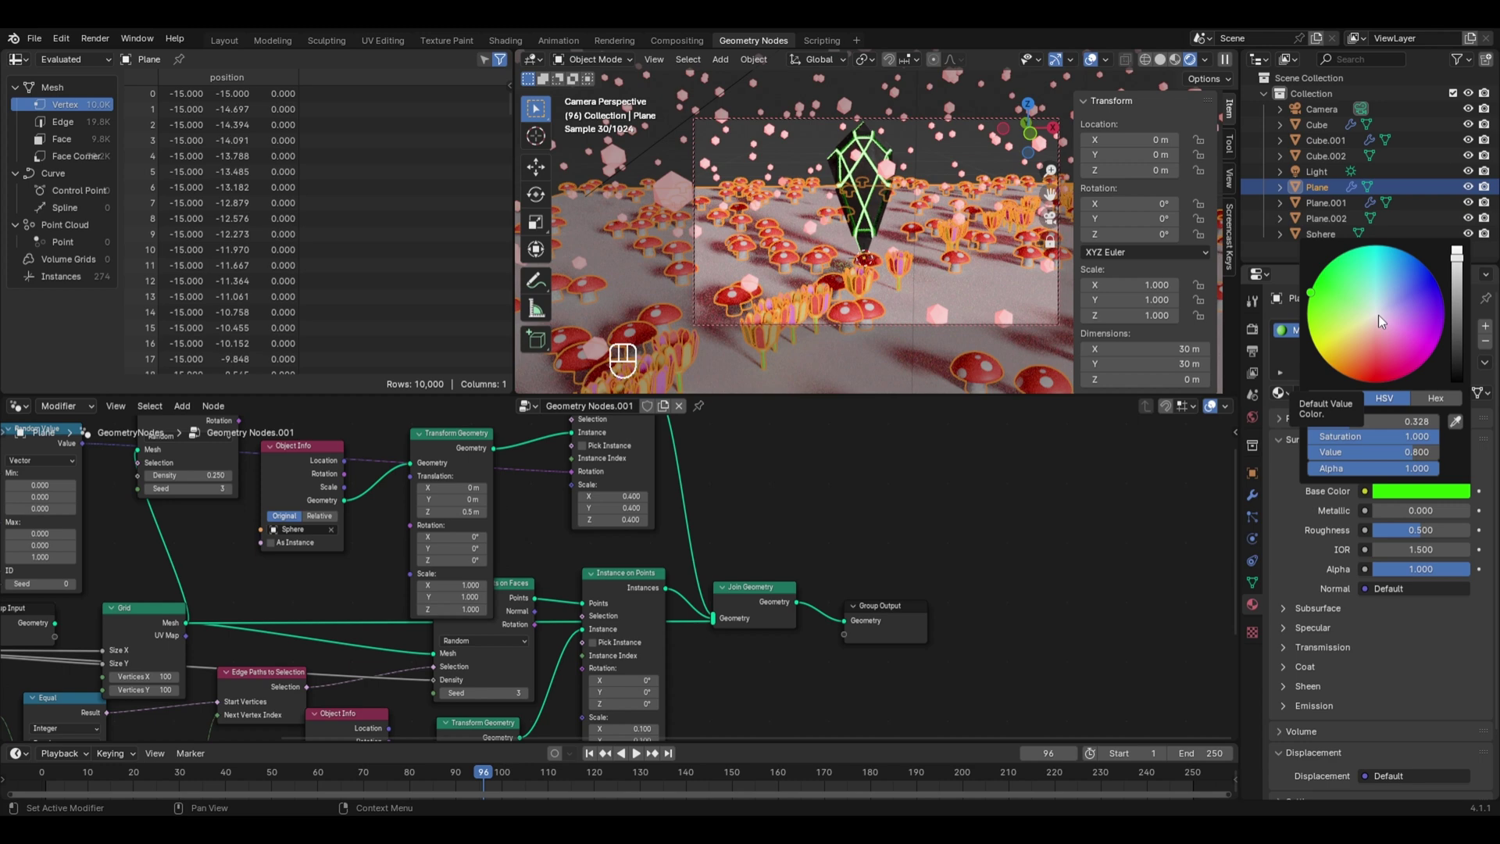
pyautogui.press('ctrl+shift+z')
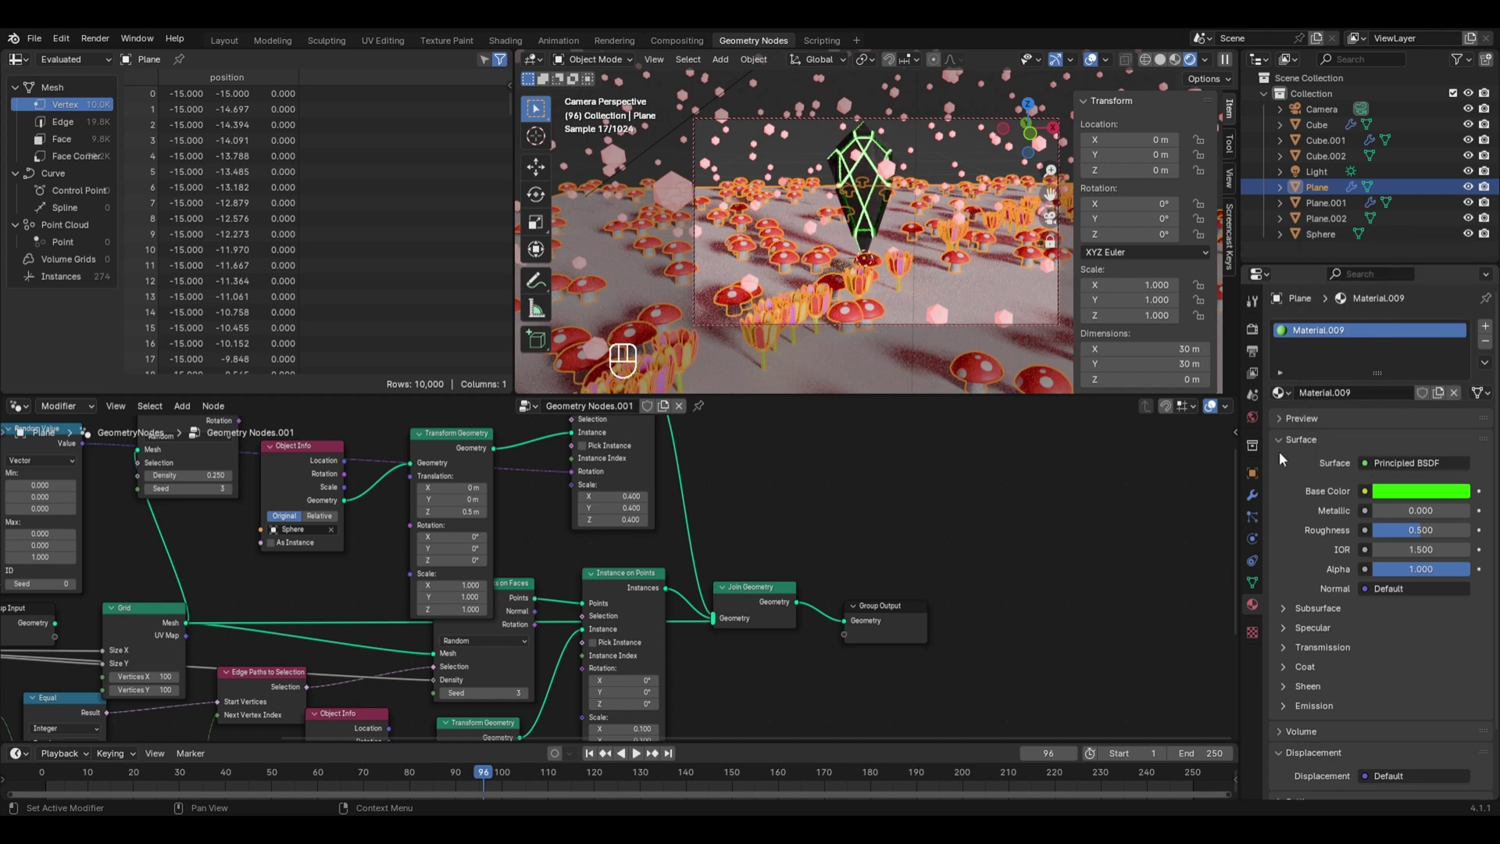